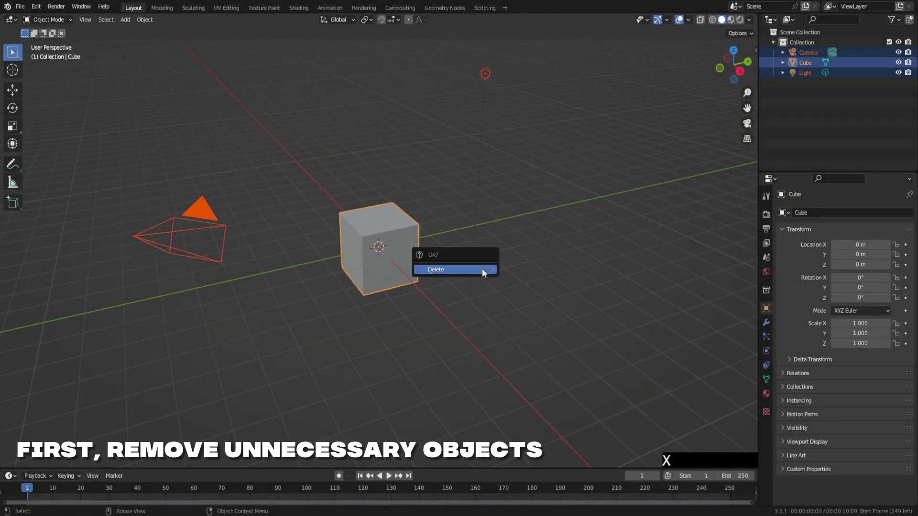
Step: Delete the default cube, camera and light to empty the scene
{"action": "left_click", "coordinate": [484, 273]}
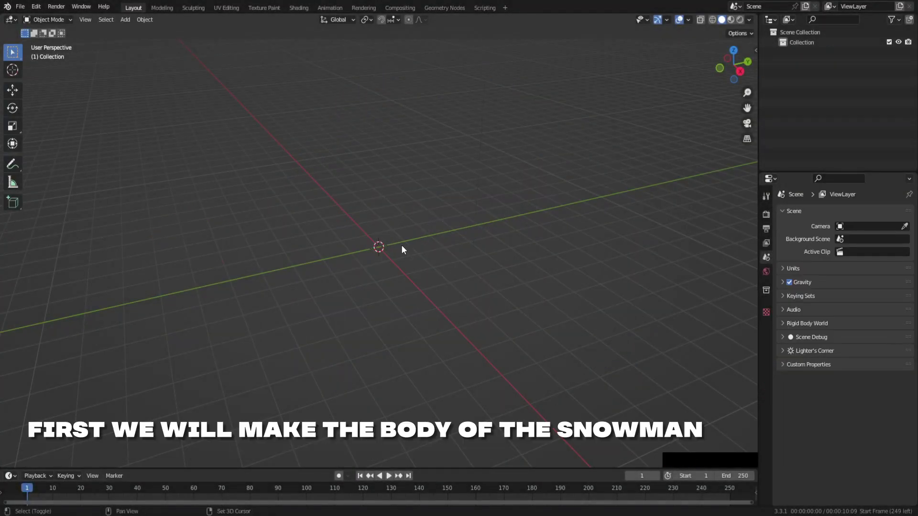
Step: Add a UV sphere, raise it above the ground line and enlarge it as the body
{"action": "left_click", "coordinate": [446, 275]}
{"action": "key", "text": "F6"}
{"action": "key", "text": "KP_1"}
{"action": "key", "text": "g"}
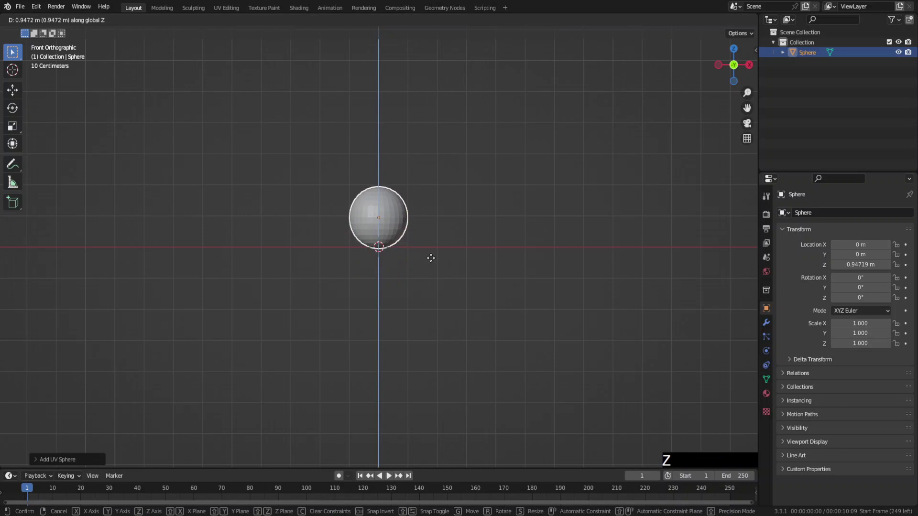
{"action": "left_click", "coordinate": [433, 259]}
{"action": "middle_click", "coordinate": [432, 250]}
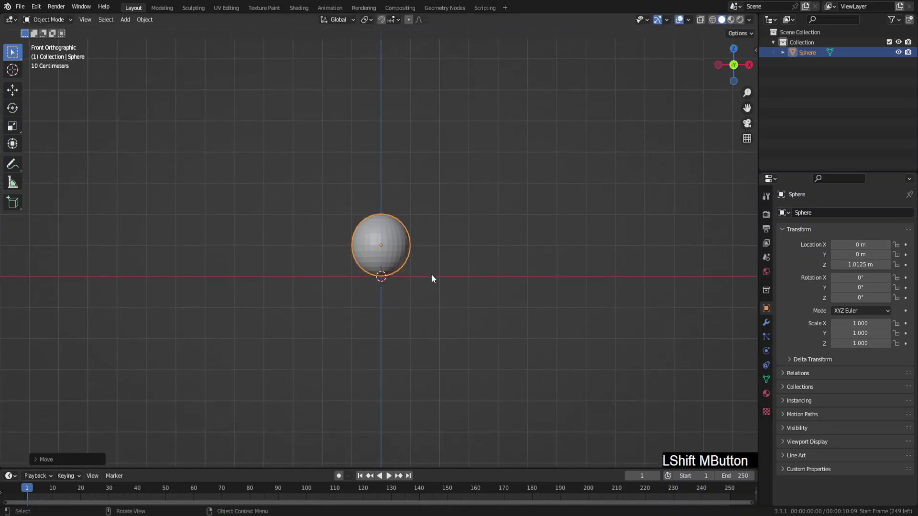
{"action": "key", "text": "s"}
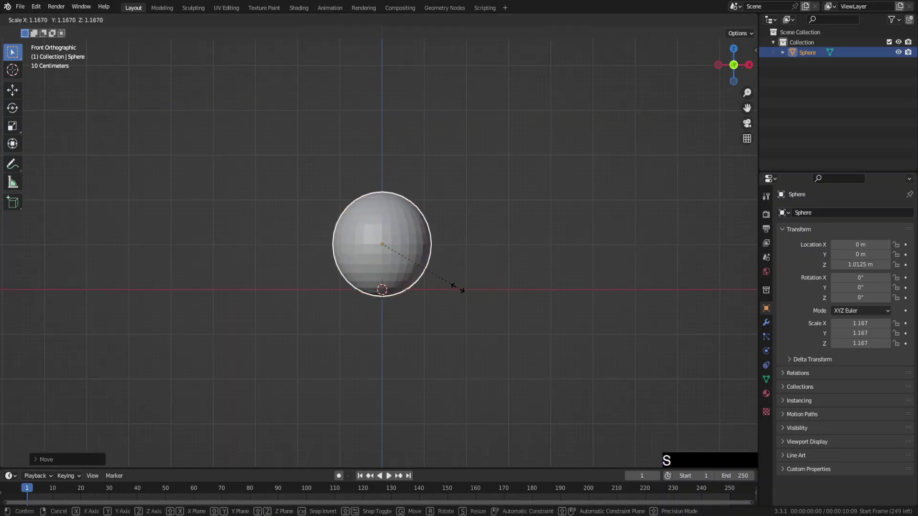
{"action": "left_click", "coordinate": [461, 294]}
Step: Duplicate the body upward and shrink the copy into a smaller head
{"action": "key", "text": "shift+d"}
{"action": "key", "text": "z"}
{"action": "left_click", "coordinate": [464, 220]}
{"action": "key", "text": "s"}
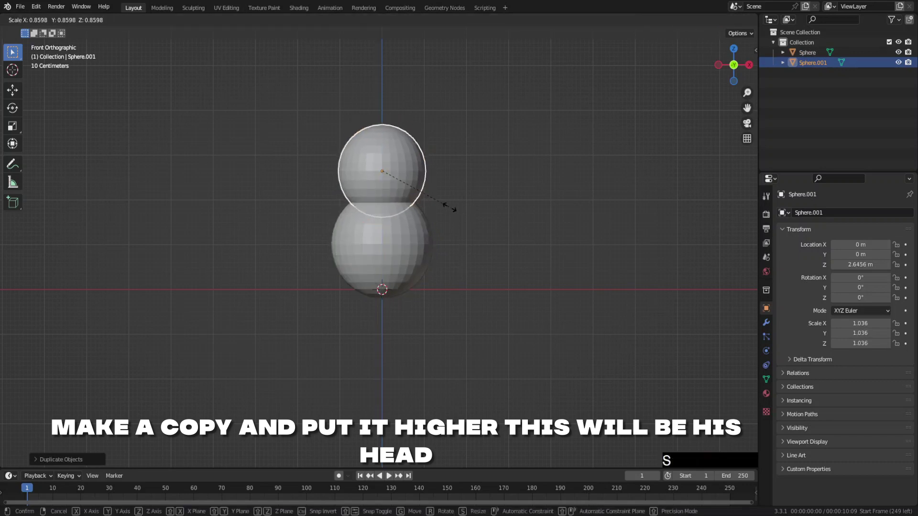
{"action": "left_click", "coordinate": [443, 210]}
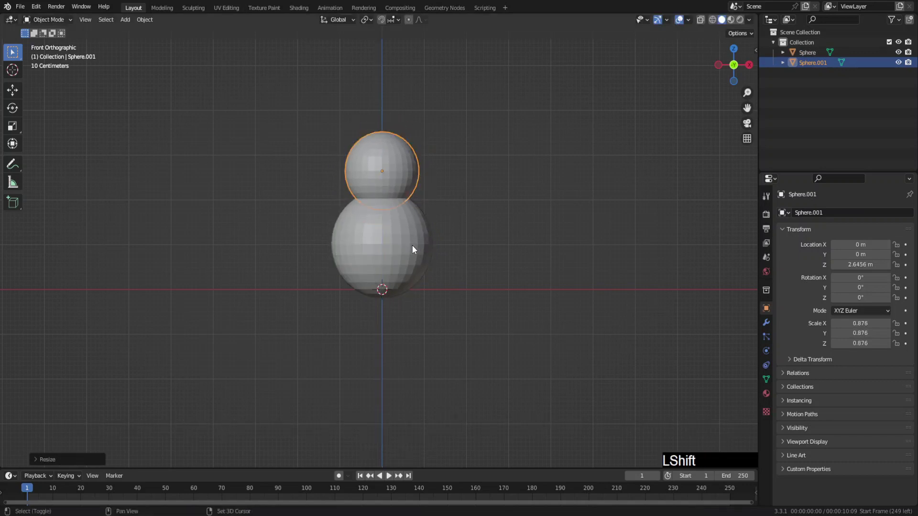
Step: Select both spheres and give them smooth shading
{"action": "left_click", "coordinate": [414, 251]}
{"action": "right_click", "coordinate": [414, 250]}
{"action": "left_click", "coordinate": [413, 250]}
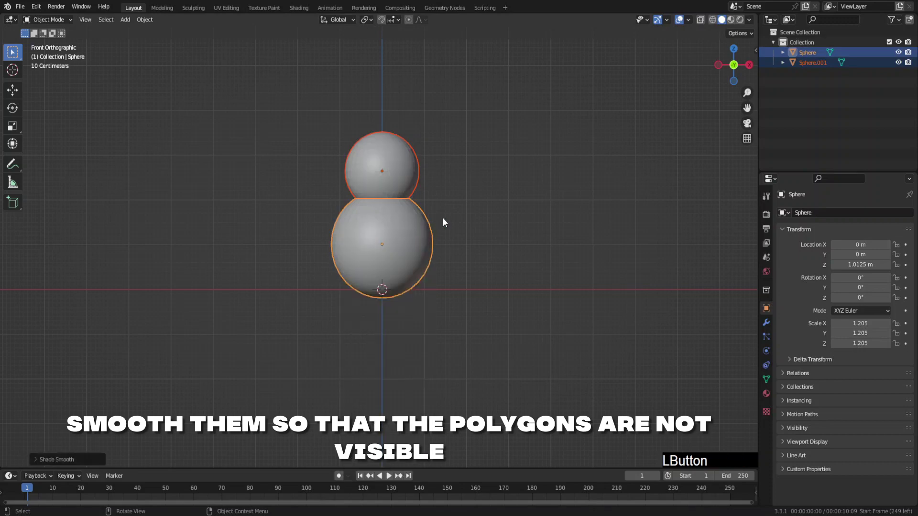
{"action": "left_click", "coordinate": [472, 213]}
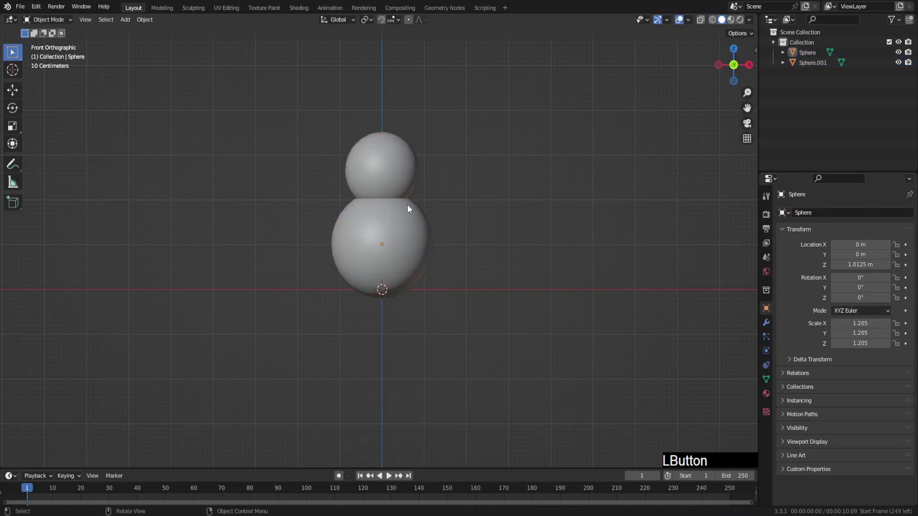
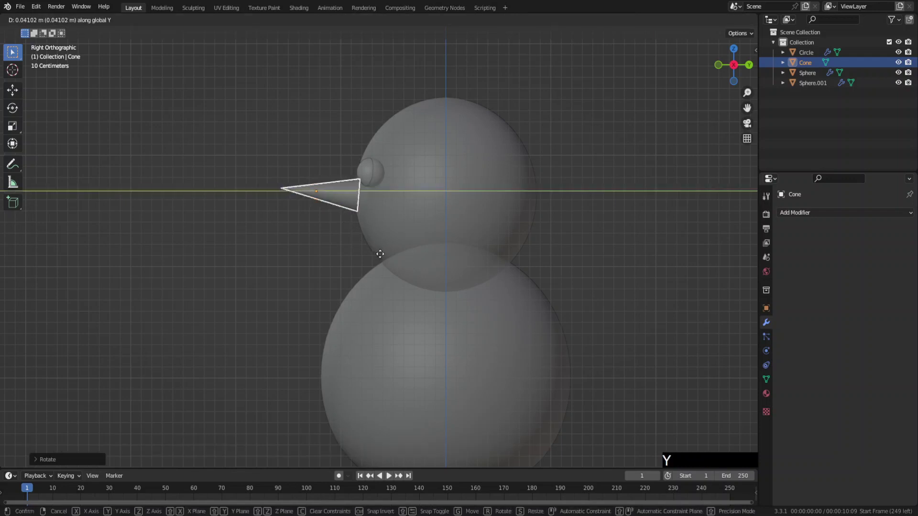
Step: Confirm the nose's rotation and shade the cone smoothly, viewing the face from the front
{"action": "left_click", "coordinate": [382, 258]}
{"action": "right_click", "coordinate": [313, 193]}
{"action": "left_click", "coordinate": [312, 192]}
{"action": "middle_click", "coordinate": [340, 246]}
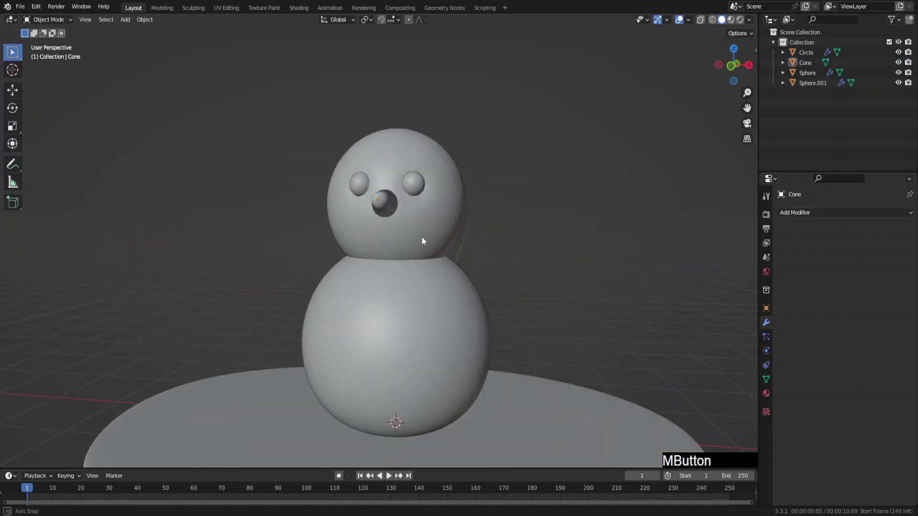
{"action": "key", "text": "KP_1"}
{"action": "middle_click", "coordinate": [462, 259]}
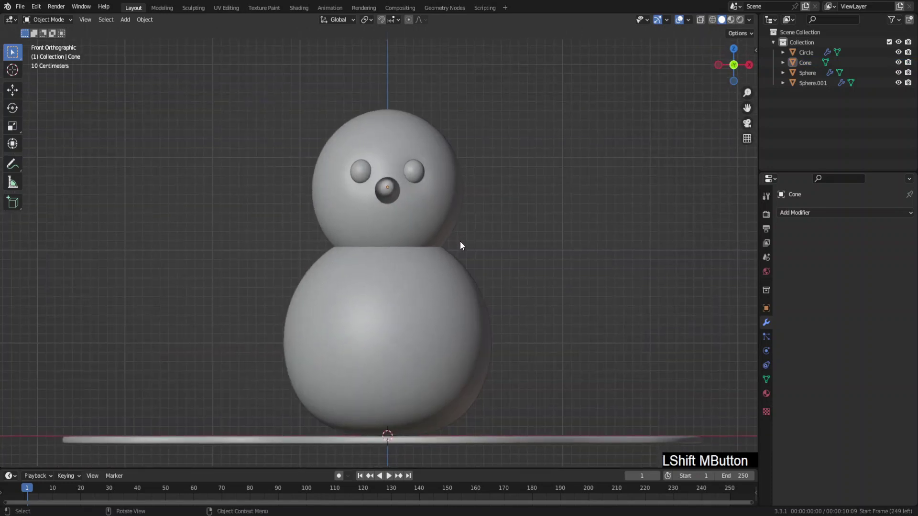
{"action": "key", "text": "F6"}
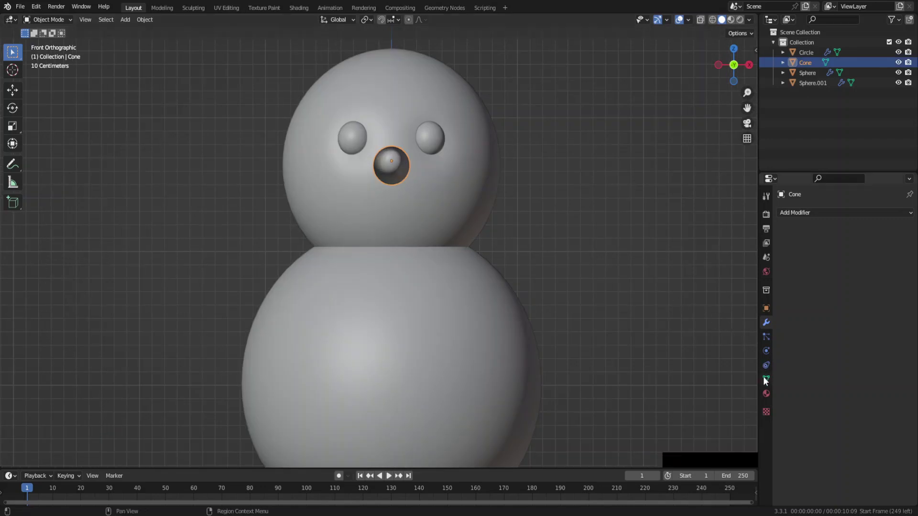
Step: Raise the nose's auto-smooth angle to 50° in its mesh data settings
{"action": "left_click", "coordinate": [764, 383]}
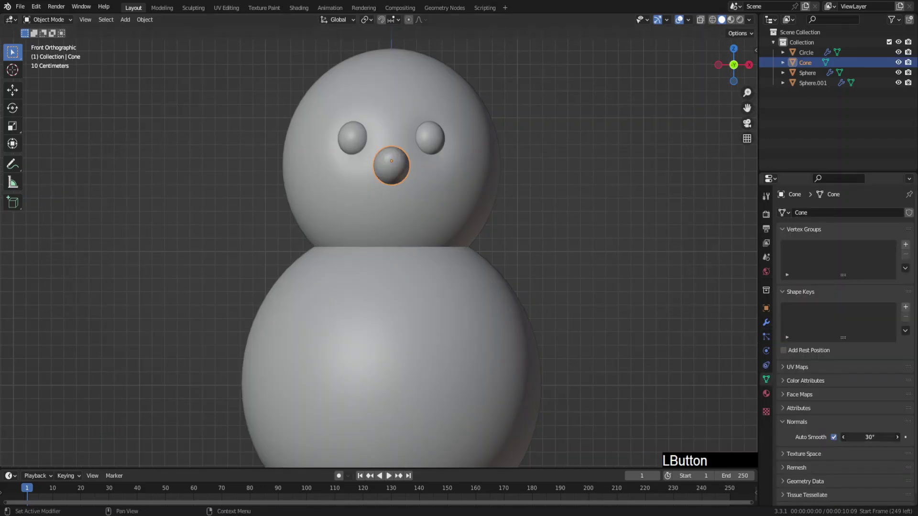
{"action": "key", "text": "KP_5"}
{"action": "key", "text": "KP_0"}
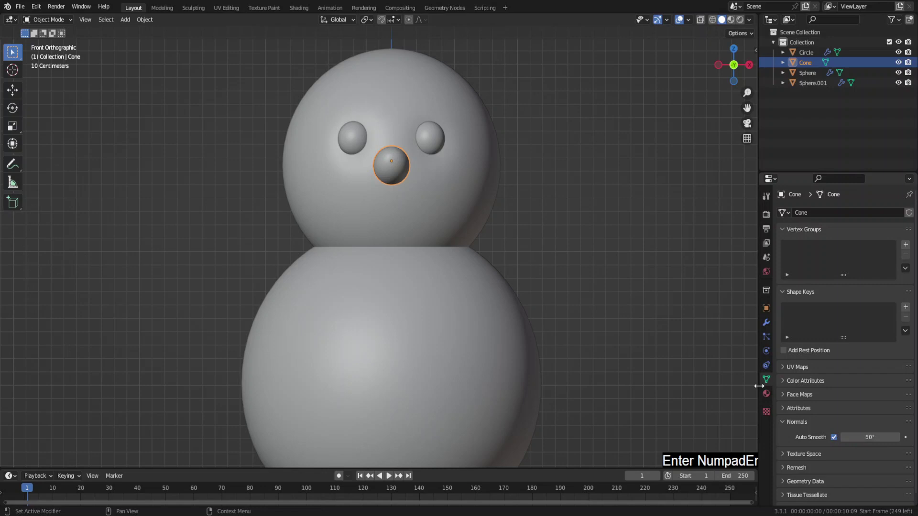
{"action": "left_click", "coordinate": [603, 282]}
Step: Add a mesh circle to start modeling a button
{"action": "left_click", "coordinate": [768, 328]}
{"action": "key", "text": "F6"}
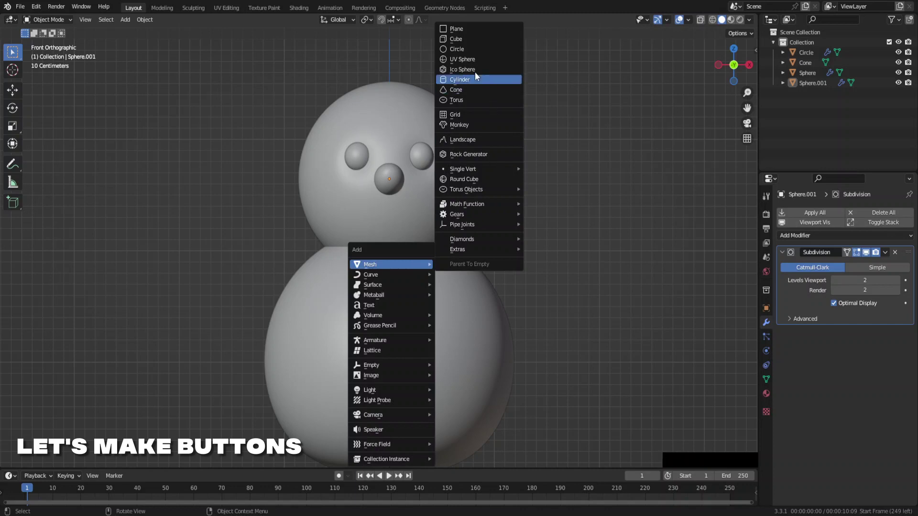
{"action": "left_click", "coordinate": [467, 58]}
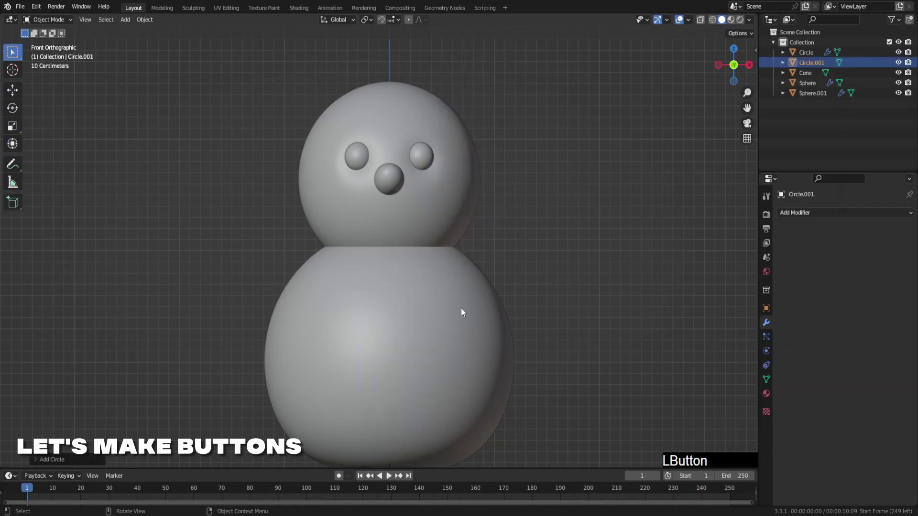
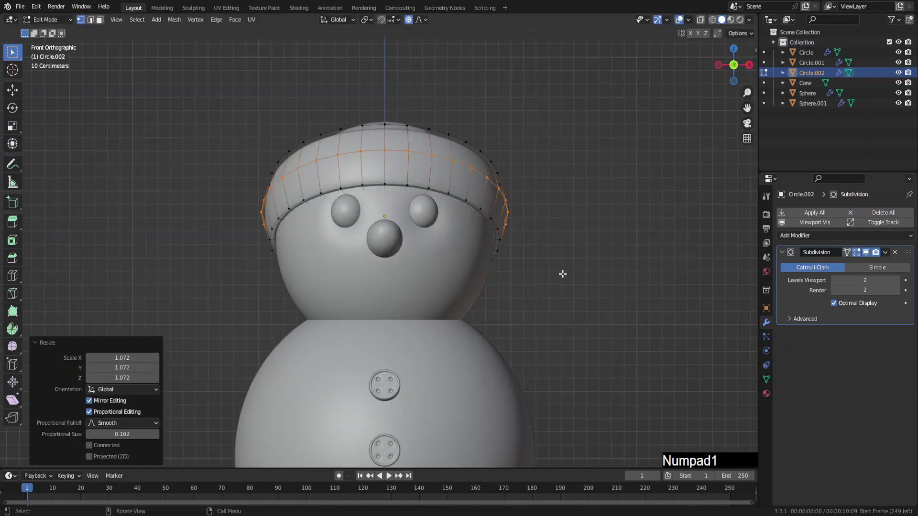
Step: Confirm the flared brim, leave Edit Mode and bring up the Add menu
{"action": "key", "text": "Tab"}
{"action": "key", "text": "n"}
{"action": "key", "text": "n"}
{"action": "left_click", "coordinate": [585, 204]}
{"action": "middle_click", "coordinate": [525, 213]}
{"action": "key", "text": "F6"}
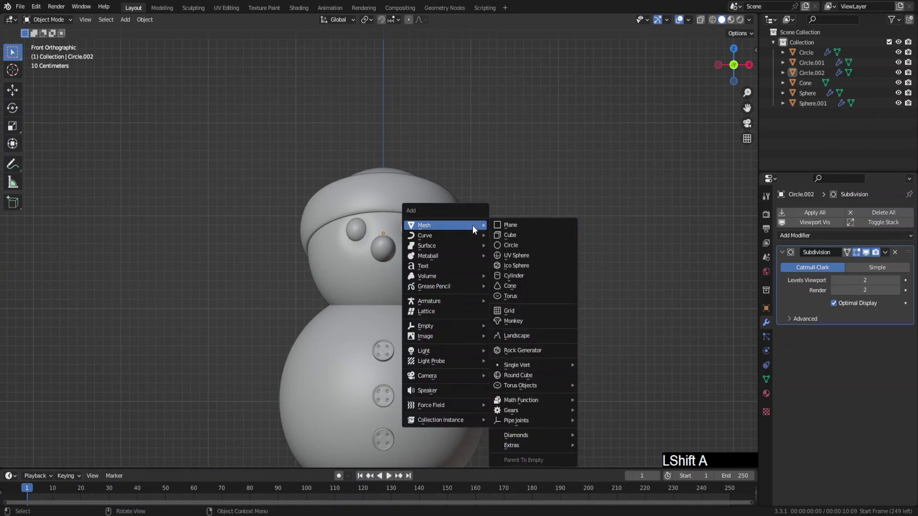
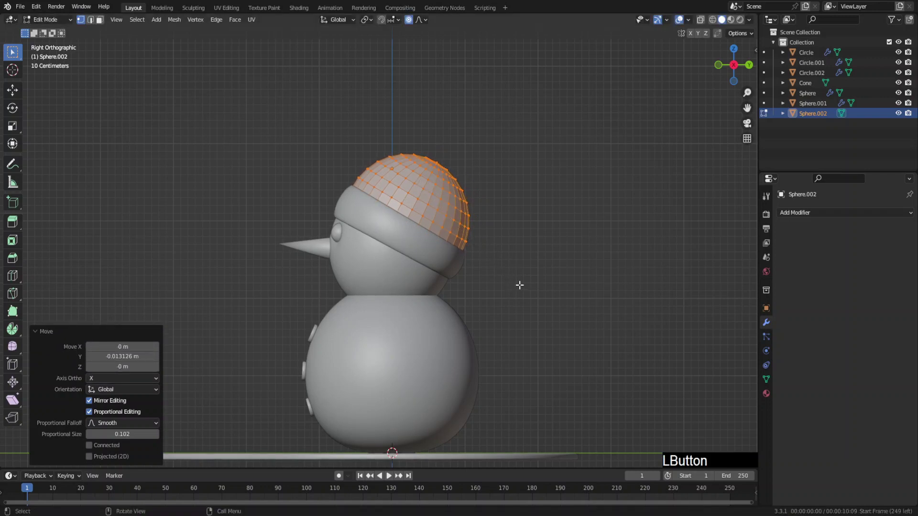
Step: From the front view, start pulling the hat dome's tip with proportional falloff
{"action": "key", "text": "KP_1"}
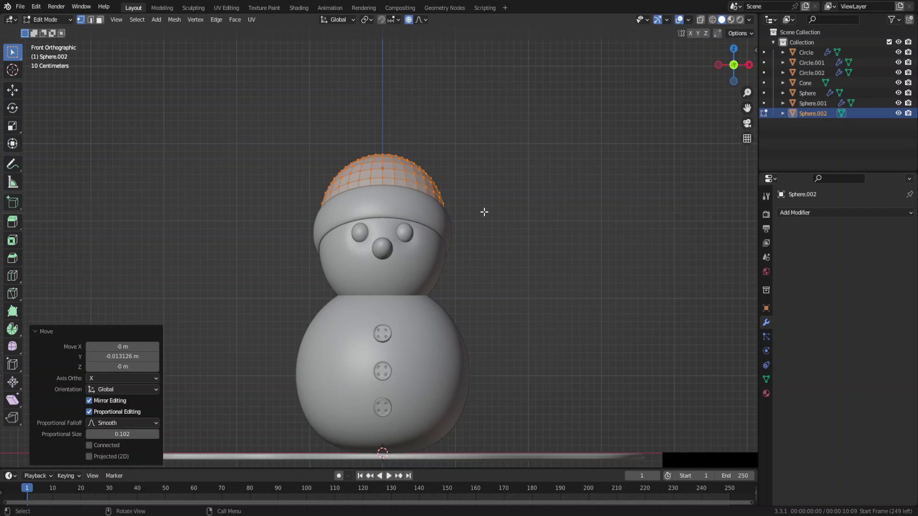
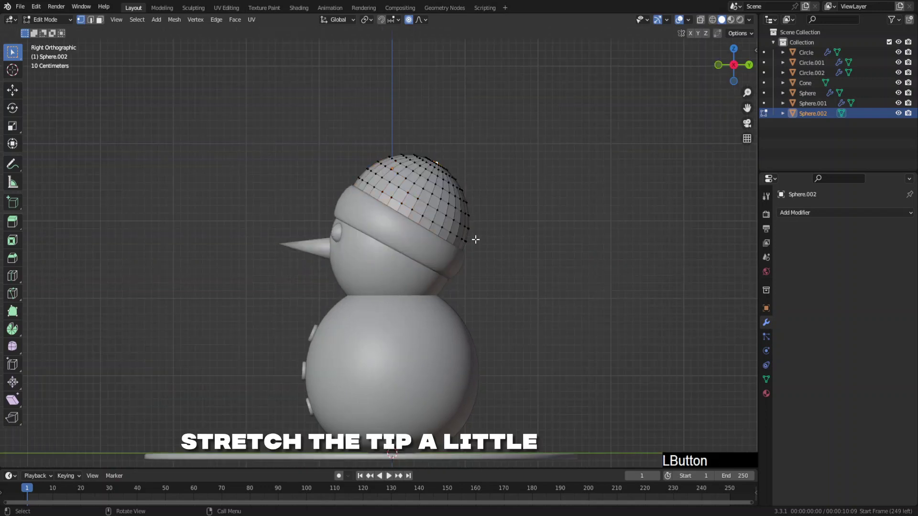
{"action": "key", "text": "g"}
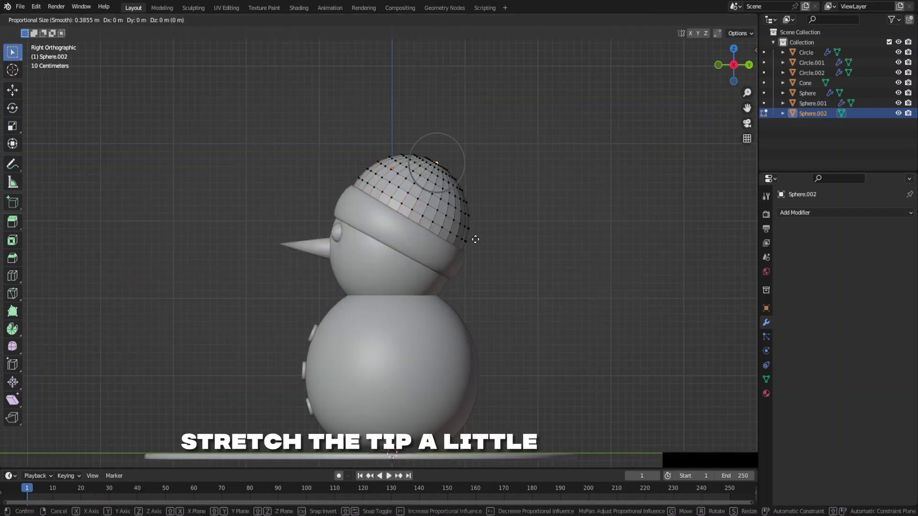
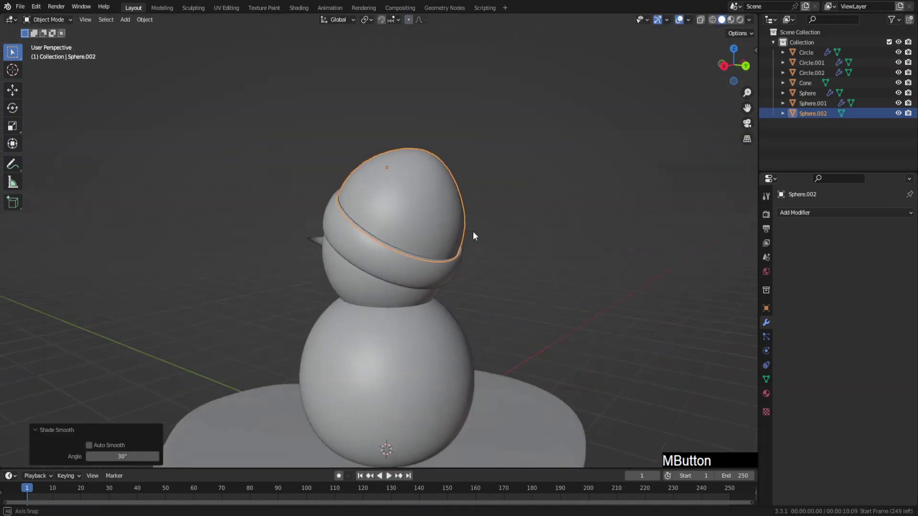
Step: Resize the pom-pon, then from the side view pull the hat's tip toward it
{"action": "key", "text": "KP_1"}
{"action": "left_click", "coordinate": [528, 240]}
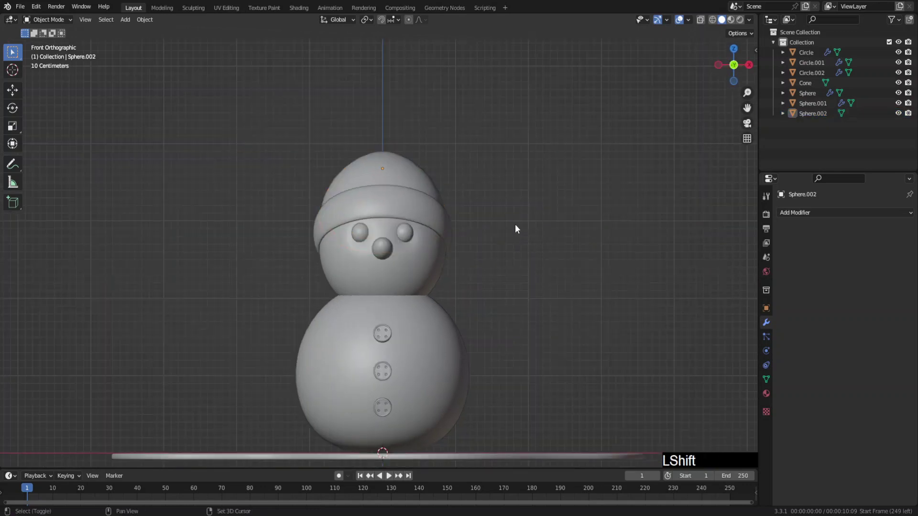
{"action": "middle_click", "coordinate": [516, 241]}
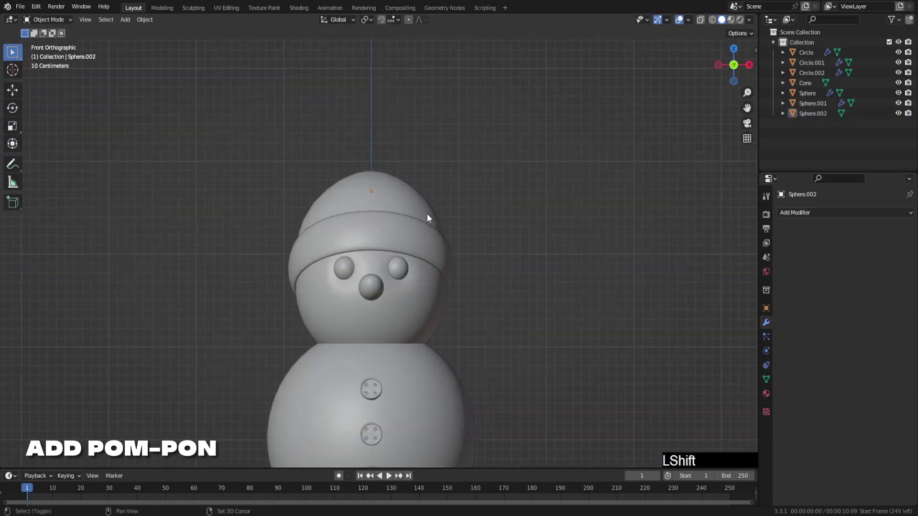
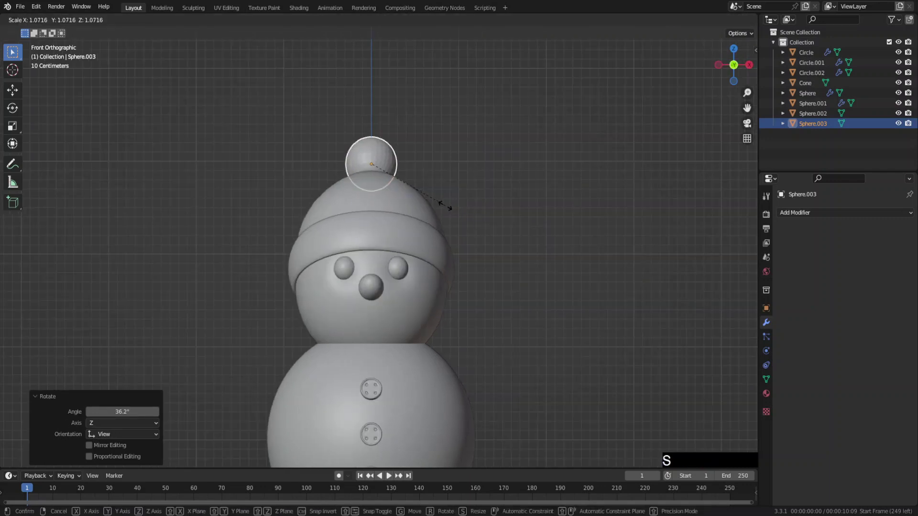
{"action": "left_click", "coordinate": [444, 210]}
{"action": "key", "text": "KP_3"}
{"action": "left_click", "coordinate": [454, 217]}
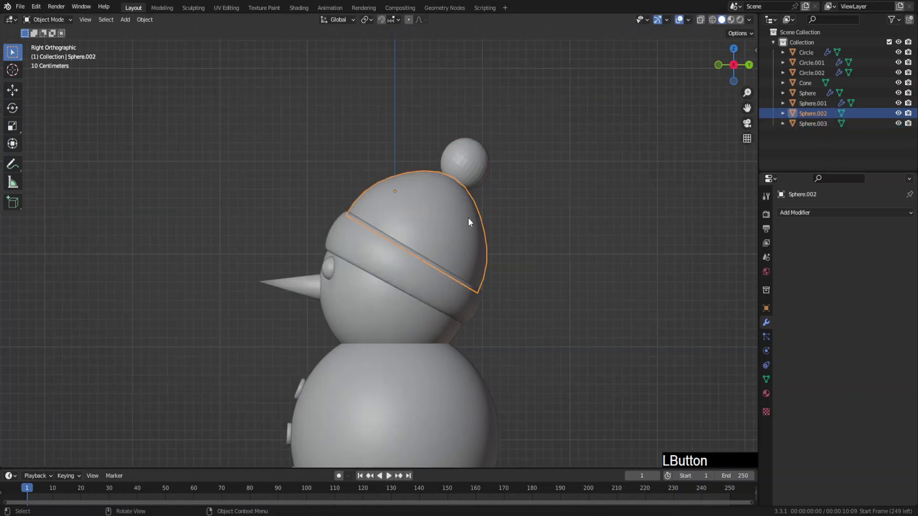
{"action": "key", "text": "Tab"}
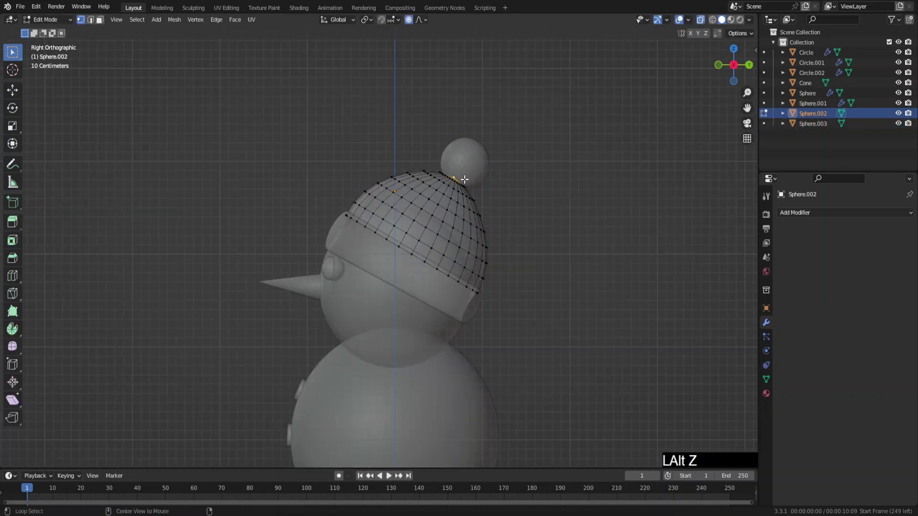
{"action": "key", "text": "g"}
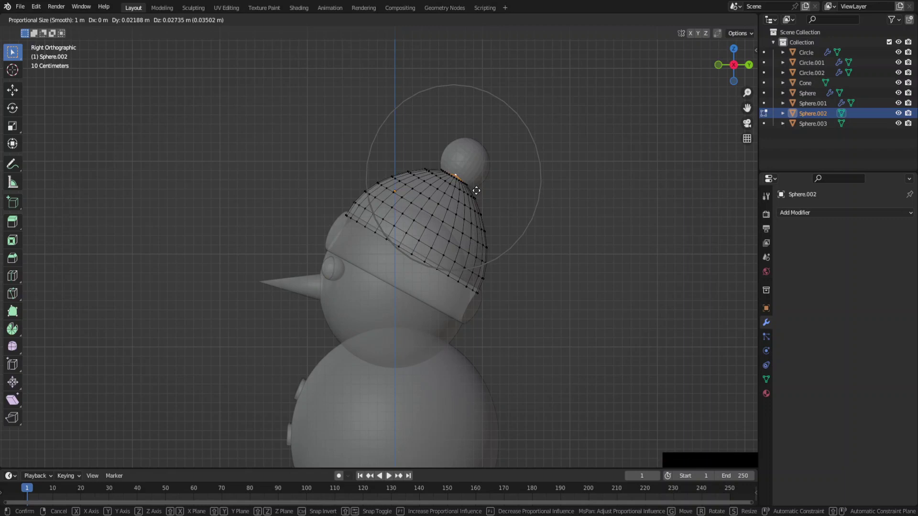
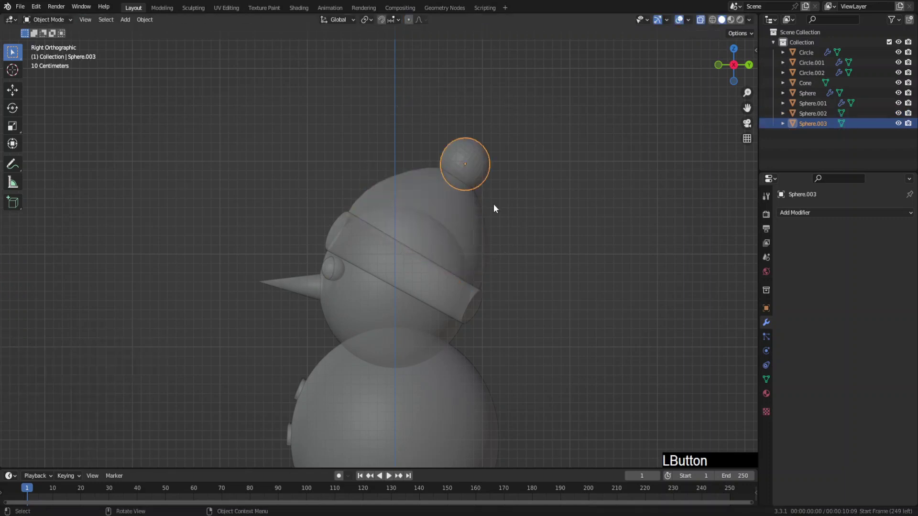
Step: Seat the pom-pon on the hat's tip and give it smooth shading
{"action": "key", "text": "g"}
{"action": "left_click", "coordinate": [499, 203]}
{"action": "right_click", "coordinate": [465, 210]}
{"action": "left_click", "coordinate": [465, 210]}
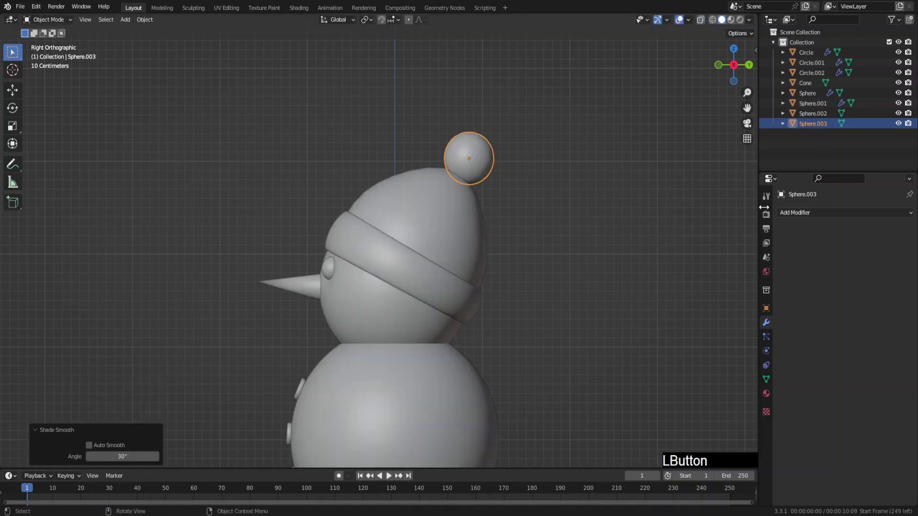
Step: Add Subdivision Surface modifiers to the pom-pon and hat, and save the file
{"action": "left_click", "coordinate": [791, 219]}
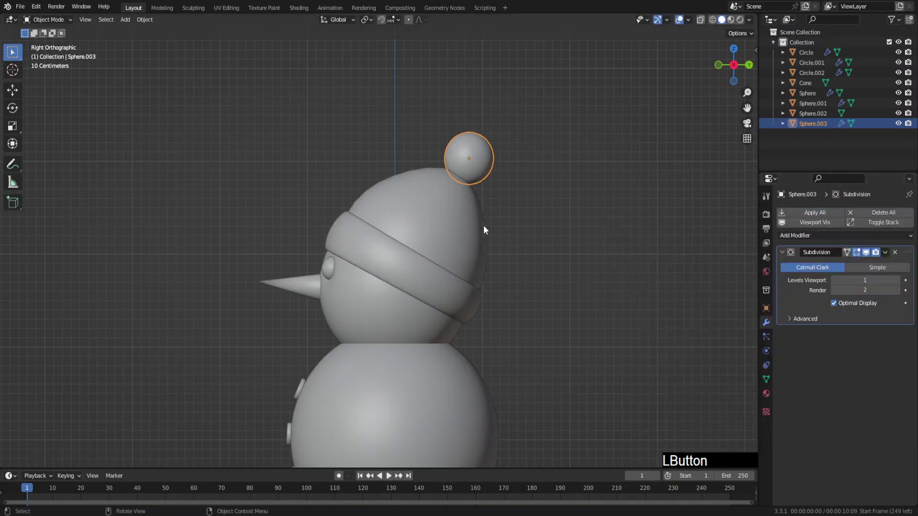
{"action": "left_click", "coordinate": [802, 218]}
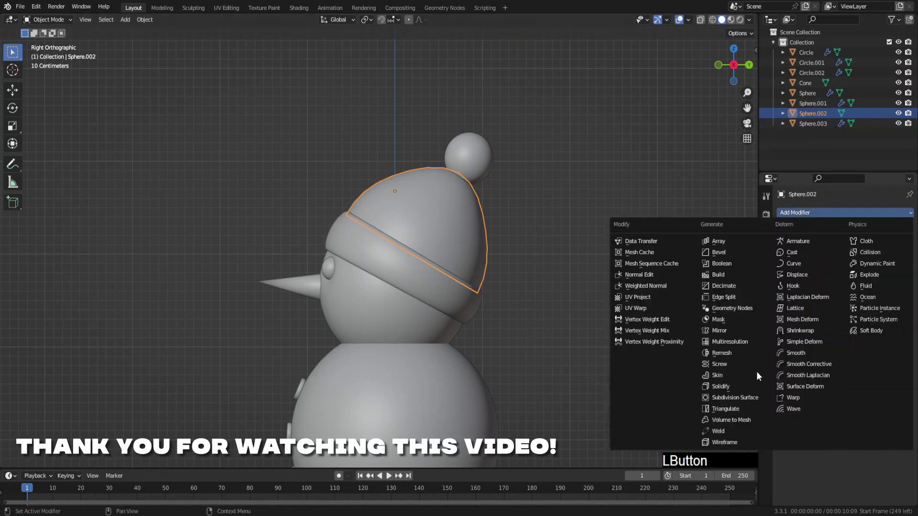
{"action": "left_click", "coordinate": [745, 402]}
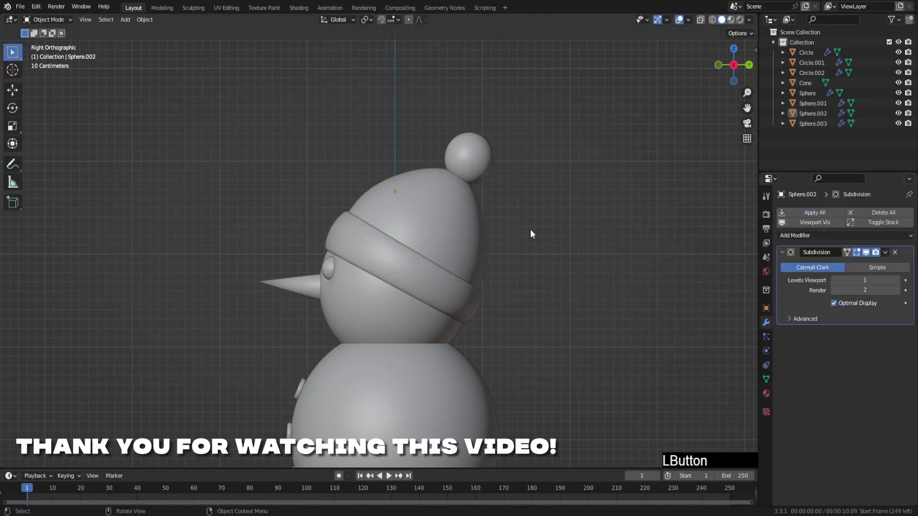
{"action": "key", "text": "KP_1"}
{"action": "key", "text": "ctrl+s"}
{"action": "middle_click", "coordinate": [454, 219]}
{"action": "left_click", "coordinate": [422, 210]}
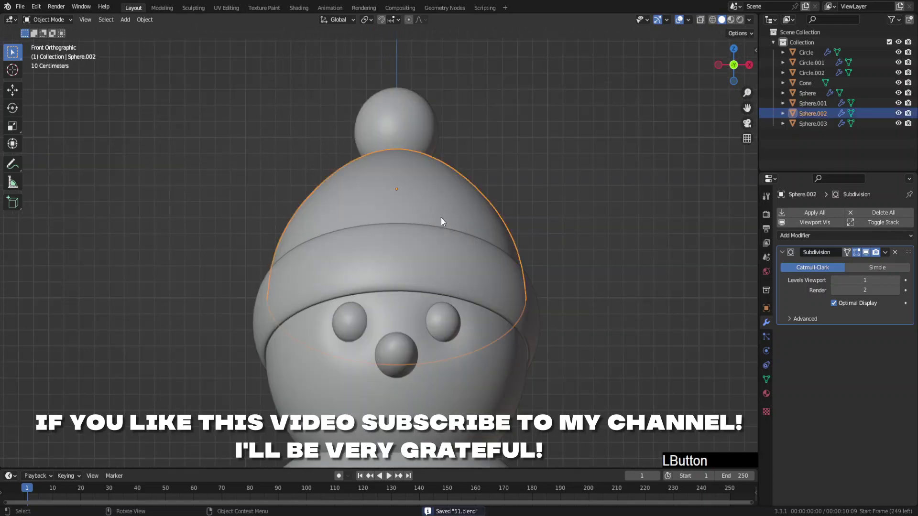
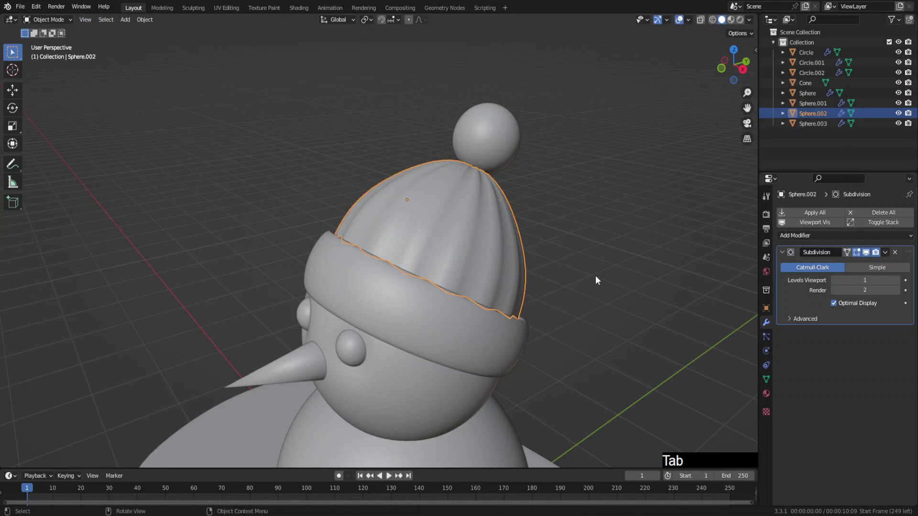
Step: Scale alternating vertical loops of the hat outward to form knitted ribs
{"action": "middle_click", "coordinate": [574, 274]}
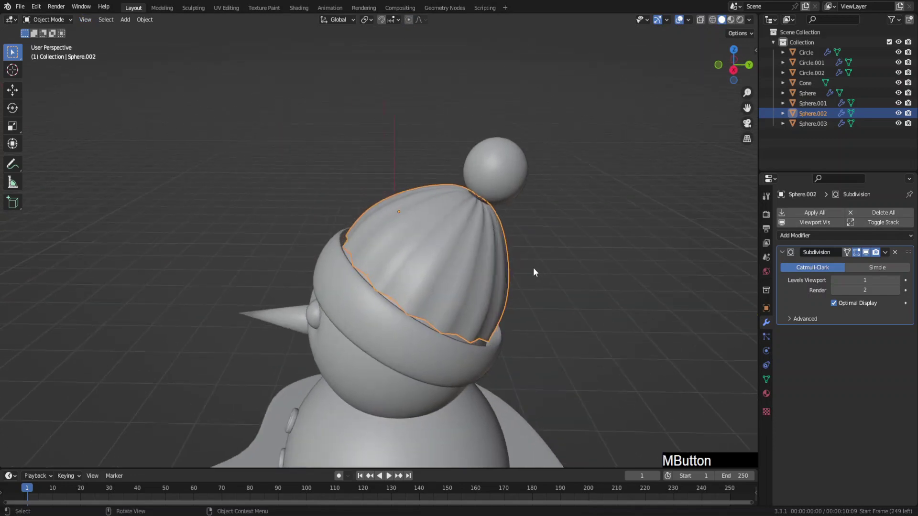
{"action": "middle_click", "coordinate": [532, 279]}
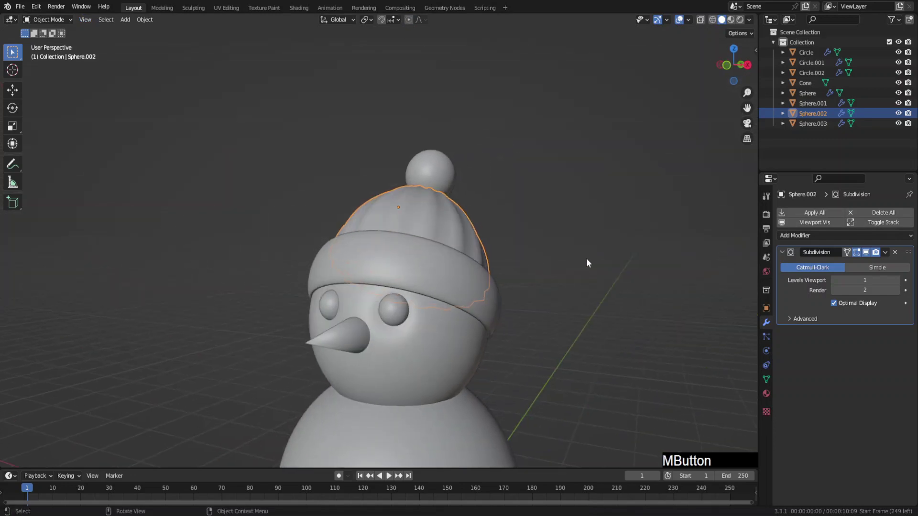
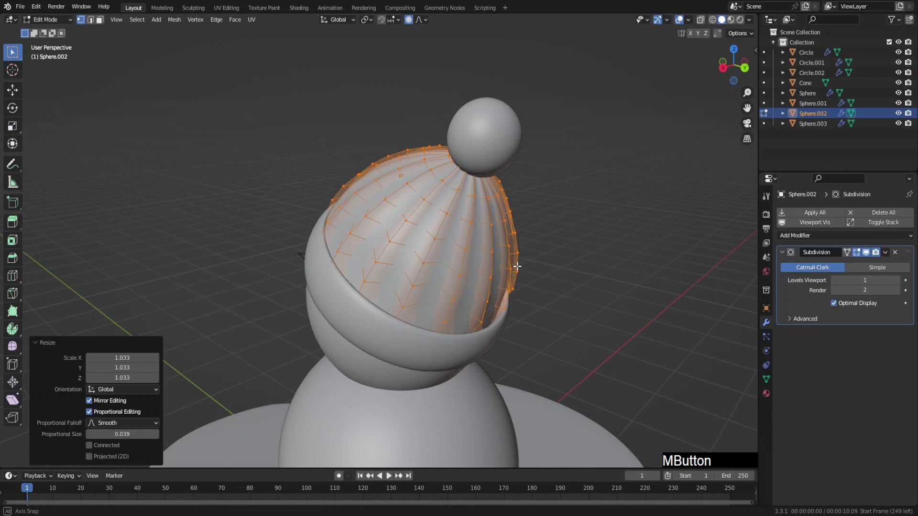
{"action": "key", "text": "Tab"}
{"action": "left_click", "coordinate": [492, 171]}
{"action": "key", "text": "KP_3"}
{"action": "left_click", "coordinate": [586, 245]}
{"action": "key", "text": "KP_1"}
{"action": "left_click", "coordinate": [499, 261]}
{"action": "middle_click", "coordinate": [487, 259]}
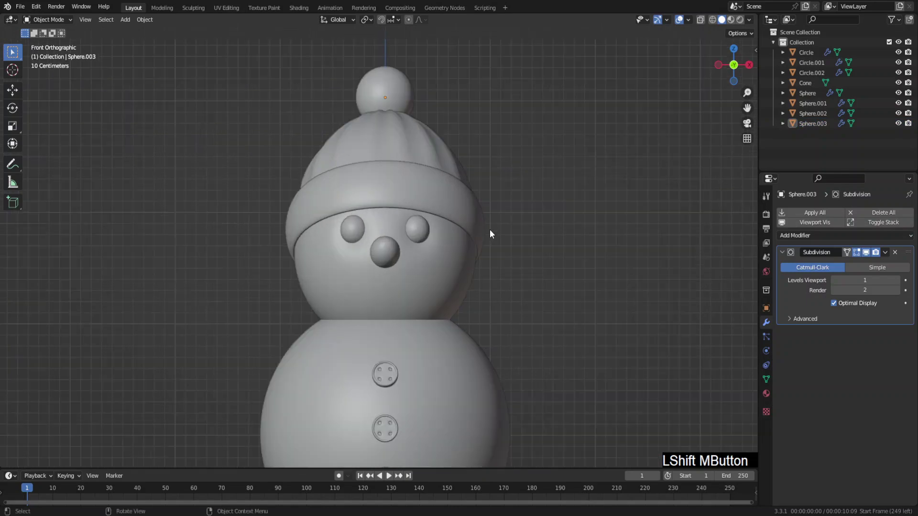
Step: Add a Bevel modifier to the hat and move it above Subdivision
{"action": "middle_click", "coordinate": [491, 251]}
{"action": "key", "text": "F6"}
{"action": "left_click", "coordinate": [795, 240]}
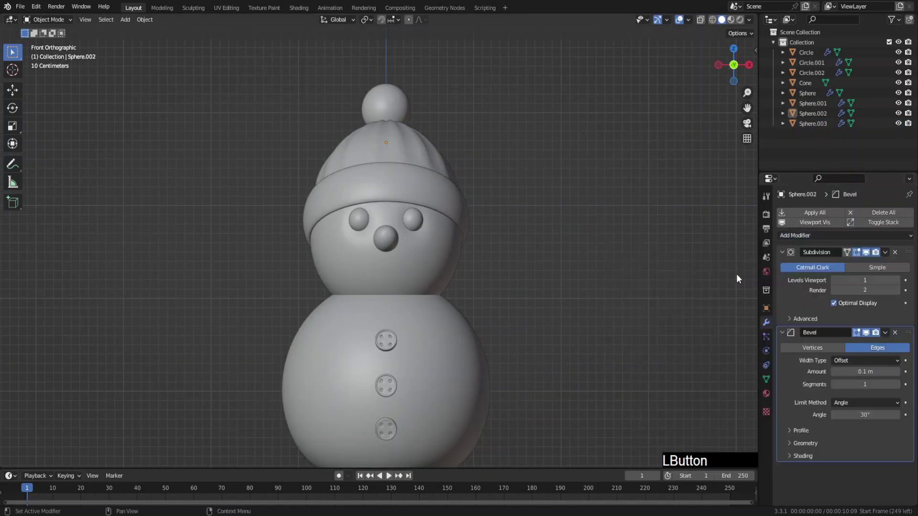
{"action": "left_click", "coordinate": [912, 333]}
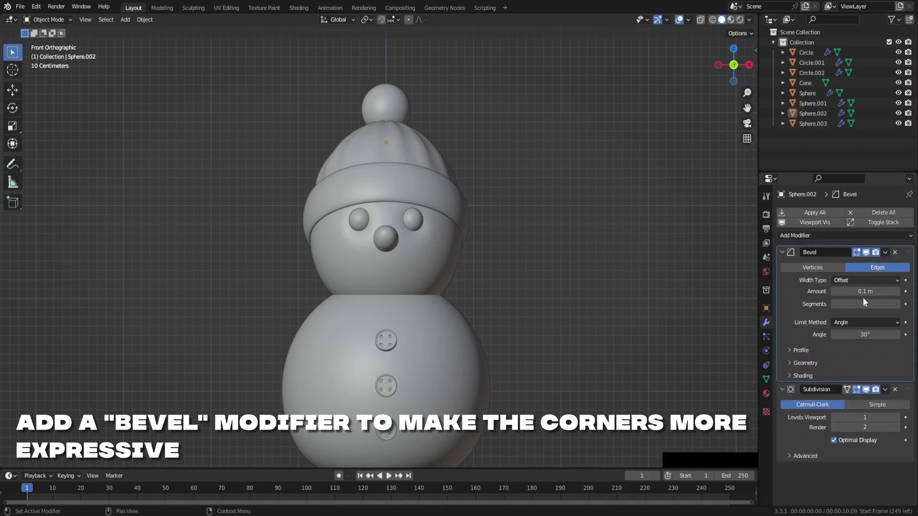
Step: Set the bevel width to 0.03 m with two segments
{"action": "left_click", "coordinate": [868, 294]}
{"action": "key", "text": "Right"}
{"action": "key", "text": "KP_0"}
{"action": "key", "text": "BackSpace"}
{"action": "key", "text": "KP_0"}
{"action": "key", "text": "KP_Decimal"}
{"action": "key", "text": "KP_0"}
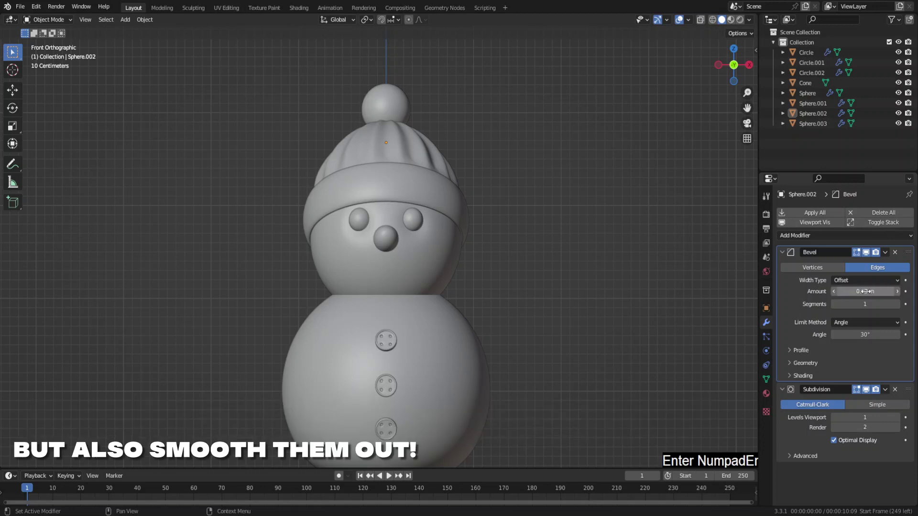
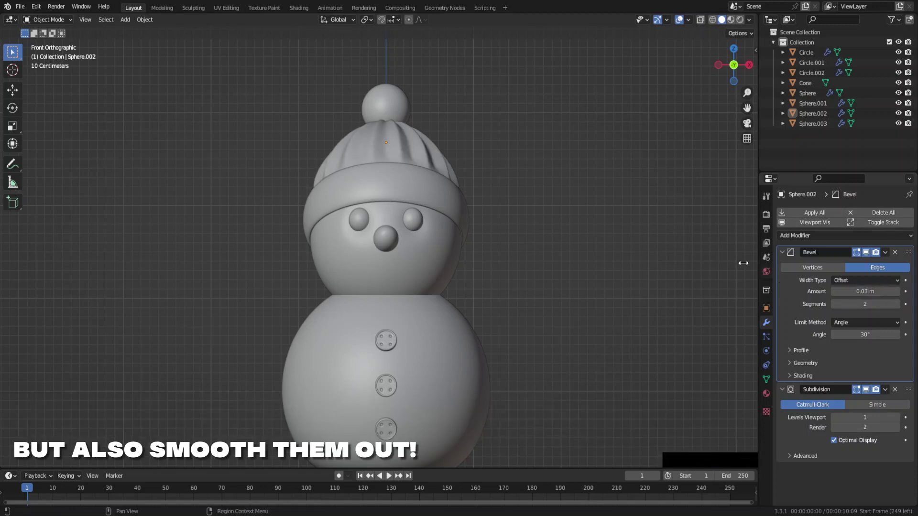
{"action": "left_click", "coordinate": [551, 243]}
{"action": "middle_click", "coordinate": [531, 267]}
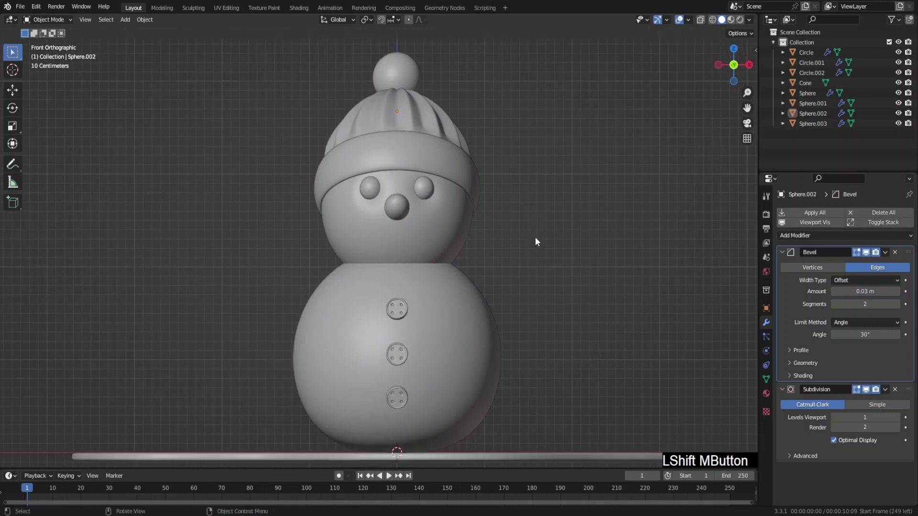
Step: Add a single-vertex object for the stick arm and enable X-ray view for editing
{"action": "left_click", "coordinate": [550, 293]}
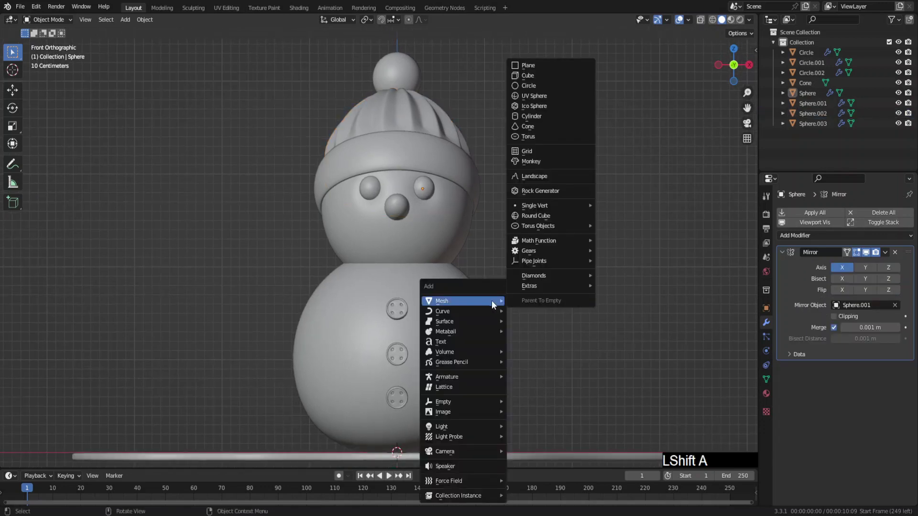
{"action": "left_click", "coordinate": [613, 210]}
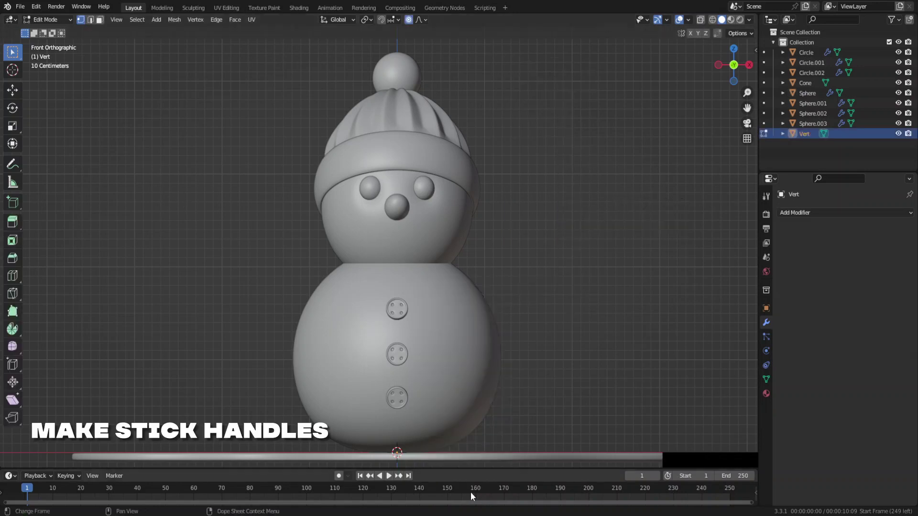
{"action": "key", "text": "alt+z"}
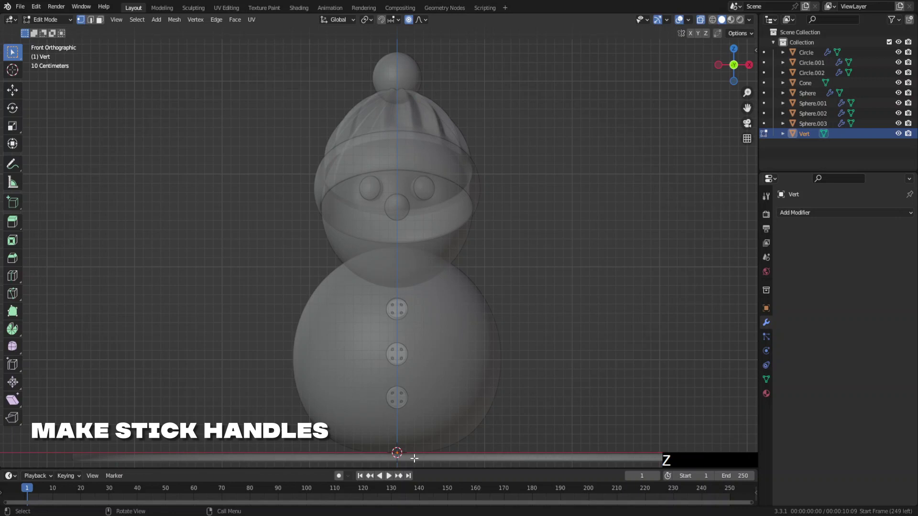
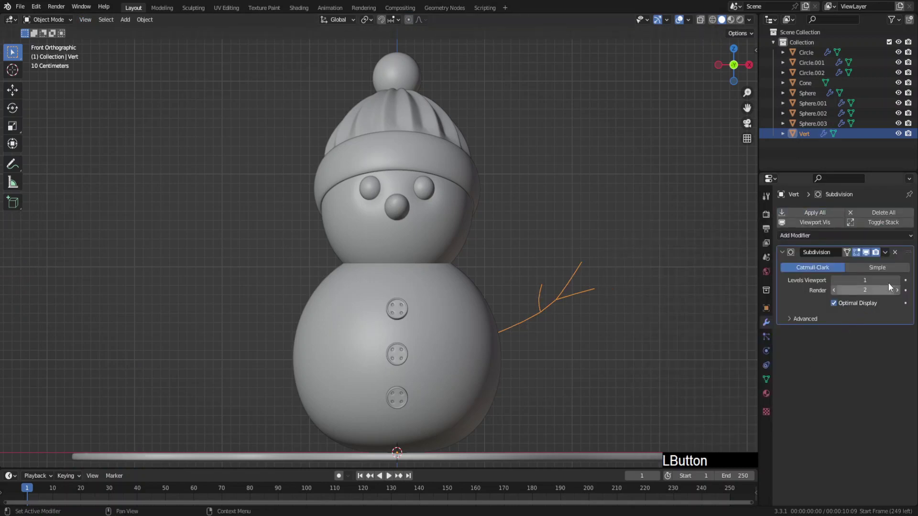
Step: Wrap the stick arm in Skin and Subdivision modifiers and shrink the skin radius at the twig tips
{"action": "left_click", "coordinate": [902, 281]}
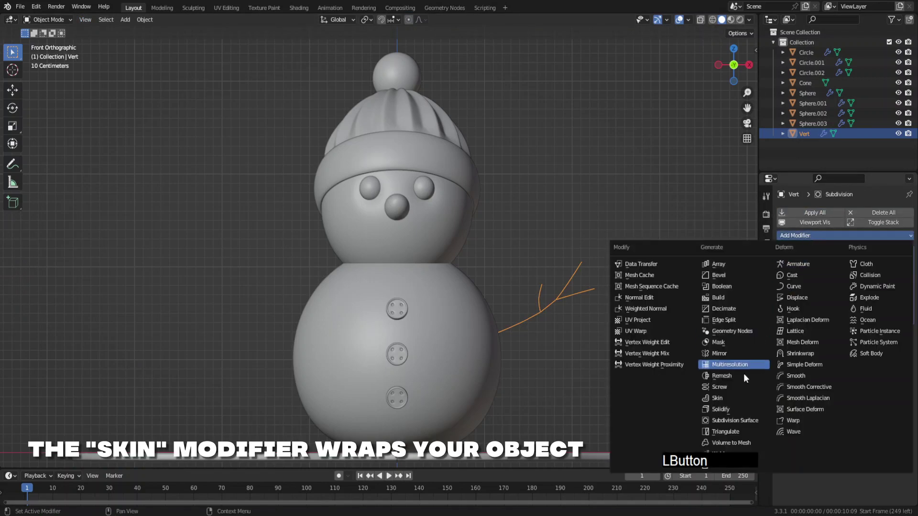
{"action": "left_click", "coordinate": [737, 402]}
{"action": "left_click", "coordinate": [837, 377]}
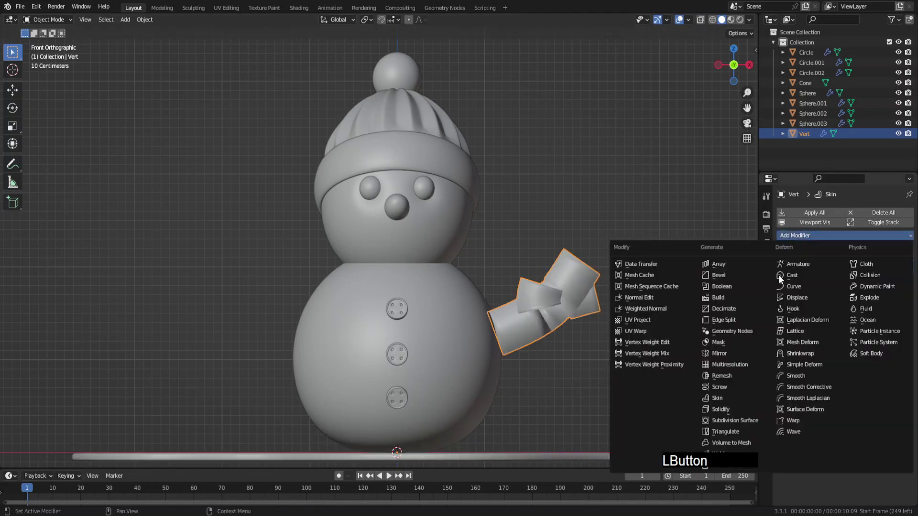
{"action": "key", "text": "Tab"}
{"action": "key", "text": "a"}
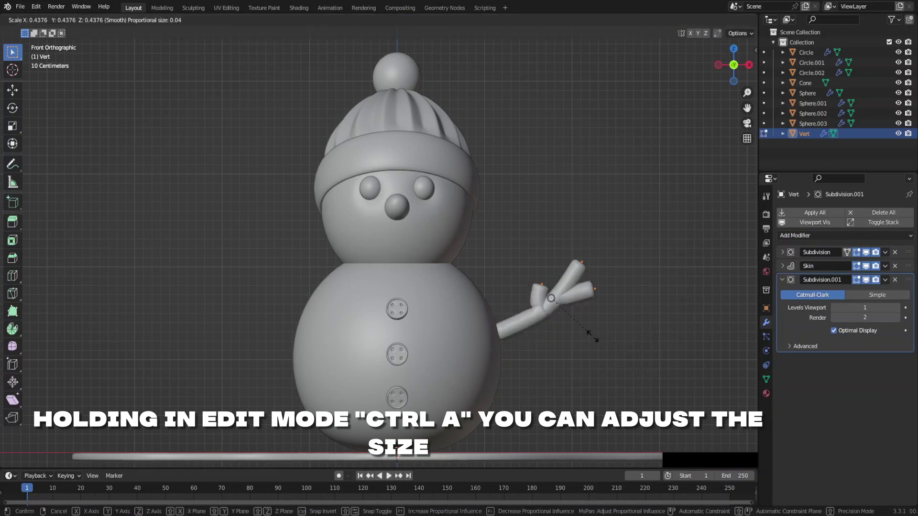
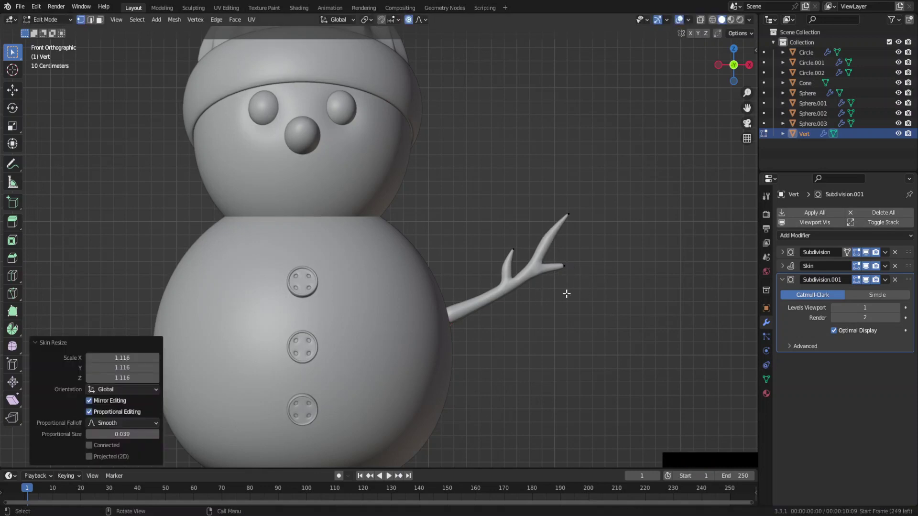
Step: Mirror the stick arm onto the opposite side and nudge the twig tip vertices along X
{"action": "key", "text": "Tab"}
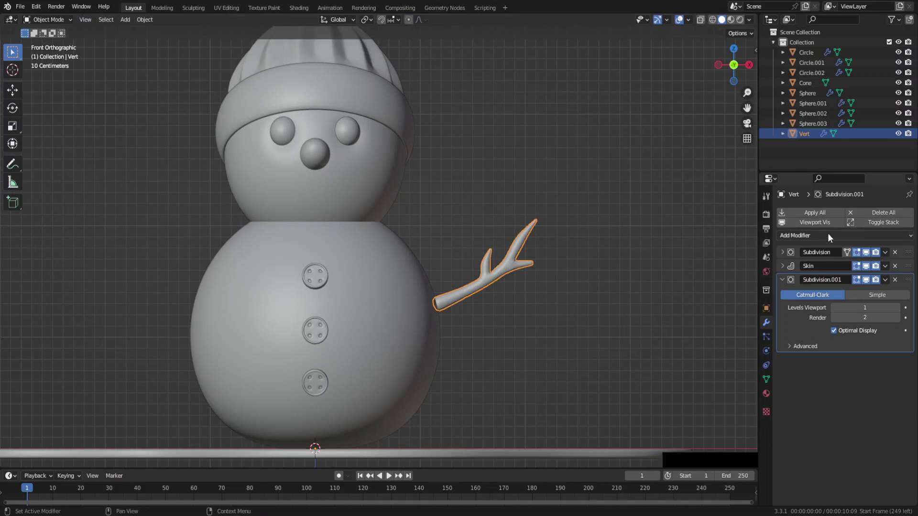
{"action": "left_click", "coordinate": [829, 238]}
{"action": "left_click", "coordinate": [739, 356]}
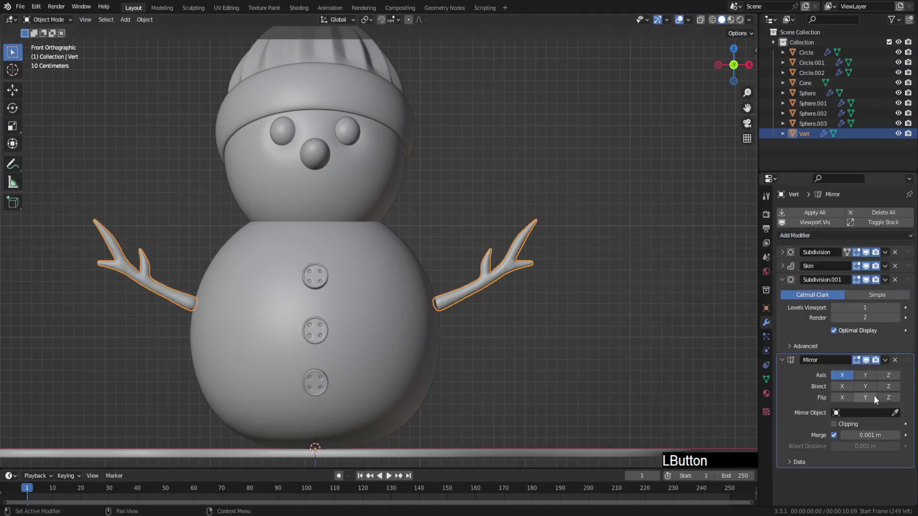
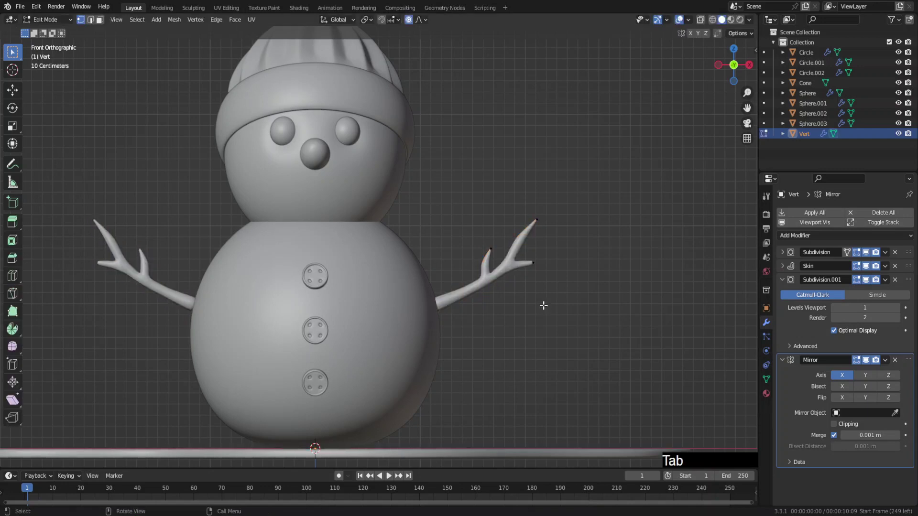
{"action": "key", "text": "a"}
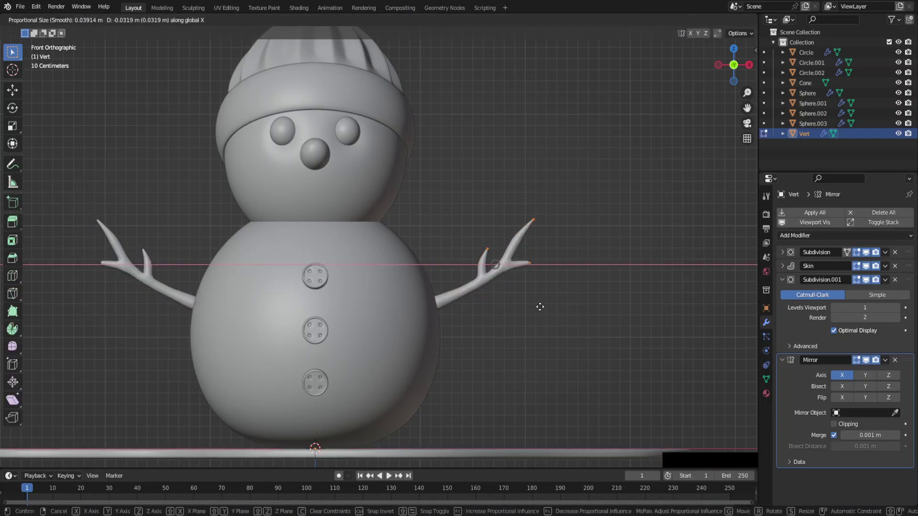
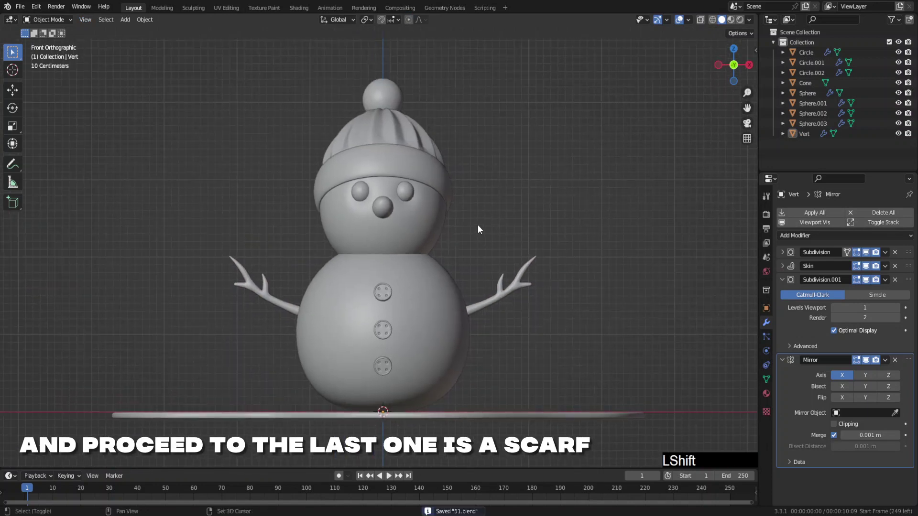
Step: Add a circle at neck height and extrude and bevel it into a scarf ring
{"action": "left_click", "coordinate": [516, 248]}
{"action": "key", "text": "g"}
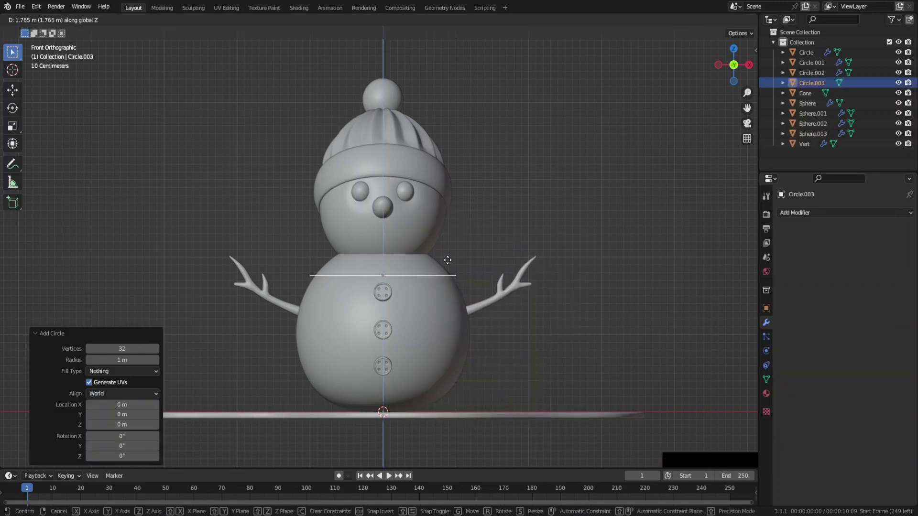
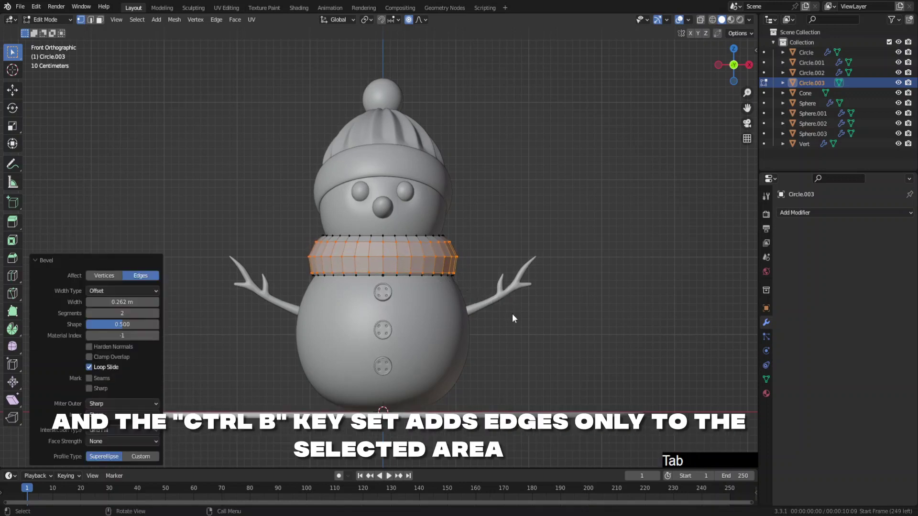
{"action": "right_click", "coordinate": [427, 259]}
{"action": "left_click", "coordinate": [427, 259]}
Step: Smooth the scarf ring with Subdivision Surface and thicken it with Solidify
{"action": "left_click", "coordinate": [795, 218]}
{"action": "left_click", "coordinate": [755, 399]}
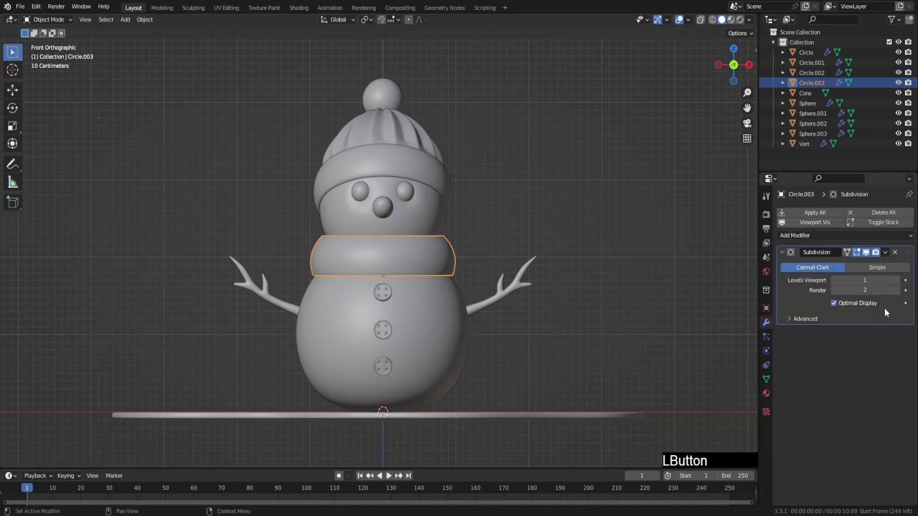
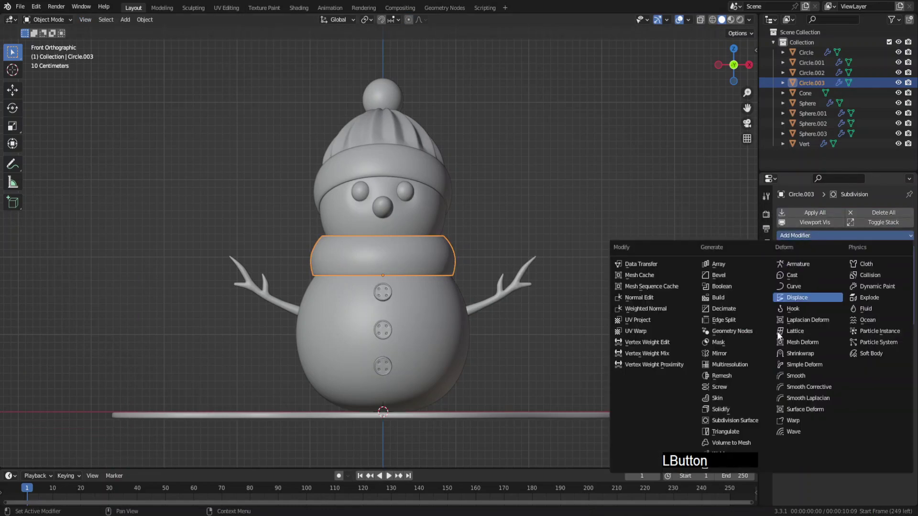
{"action": "left_click", "coordinate": [915, 333]}
{"action": "middle_click", "coordinate": [487, 271]}
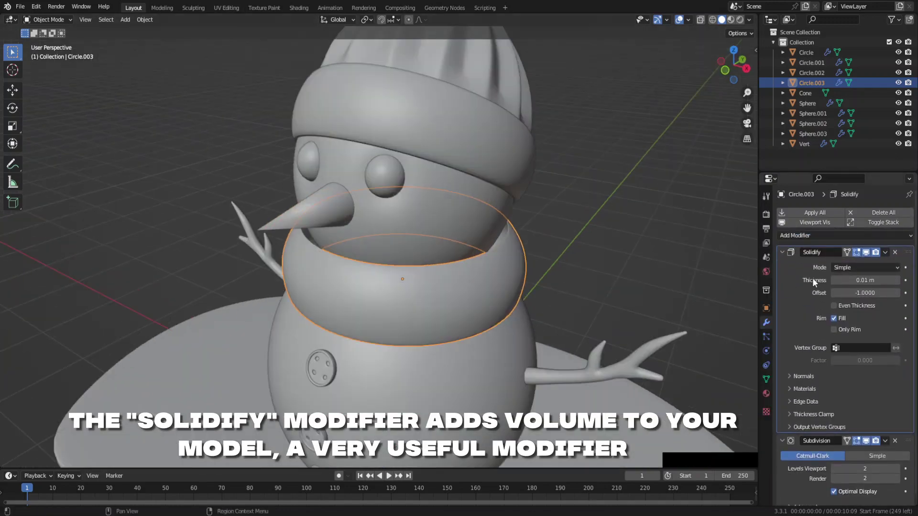
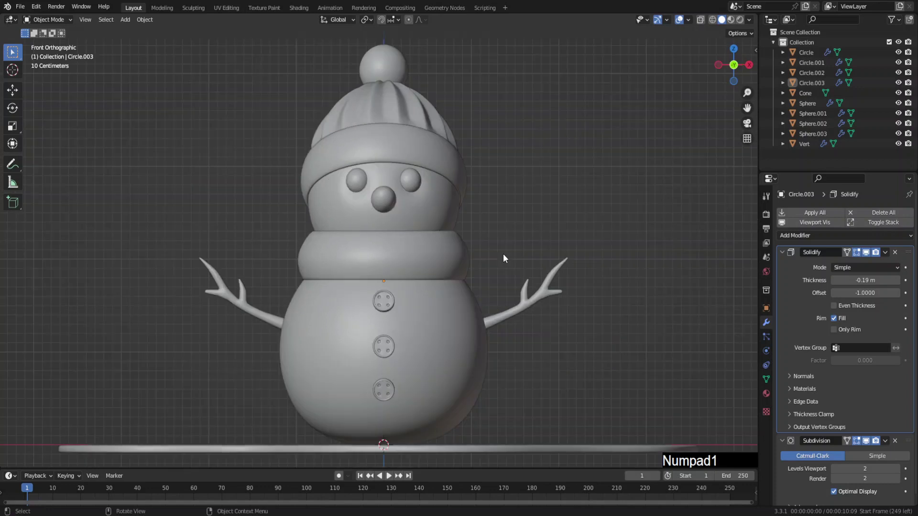
Step: Add a plane at the neck and bend its upper vertices into a hanging scarf tail
{"action": "left_click", "coordinate": [483, 229]}
{"action": "key", "text": "g"}
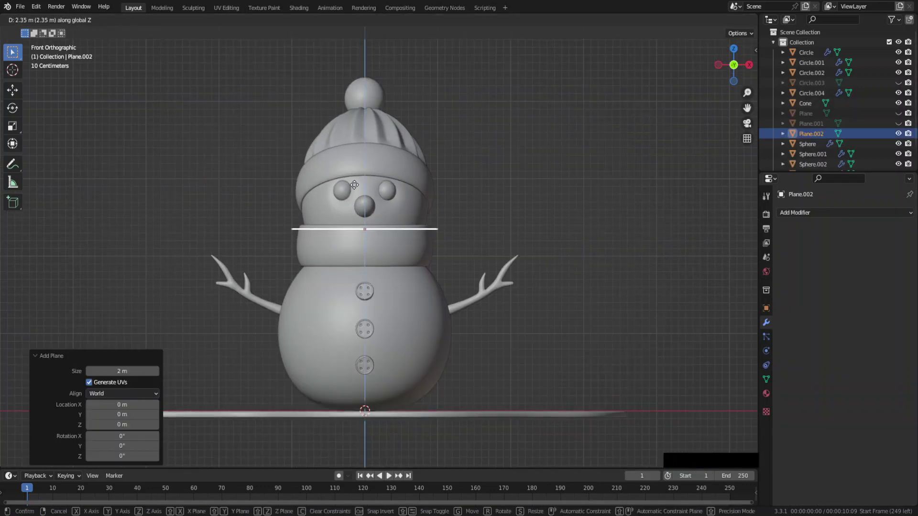
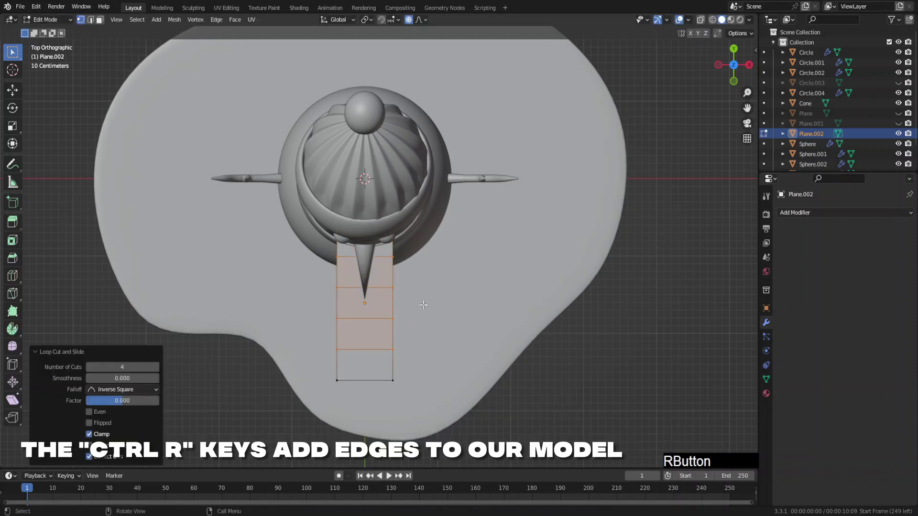
{"action": "key", "text": "KP_3"}
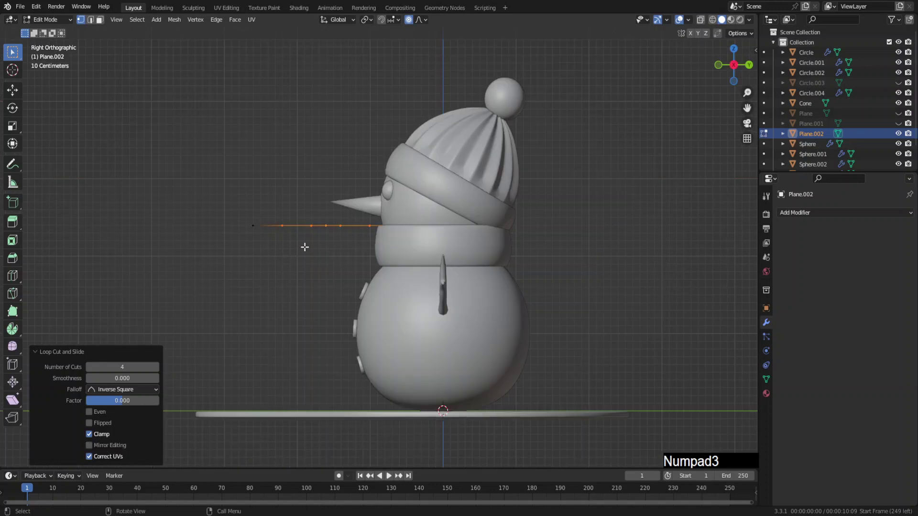
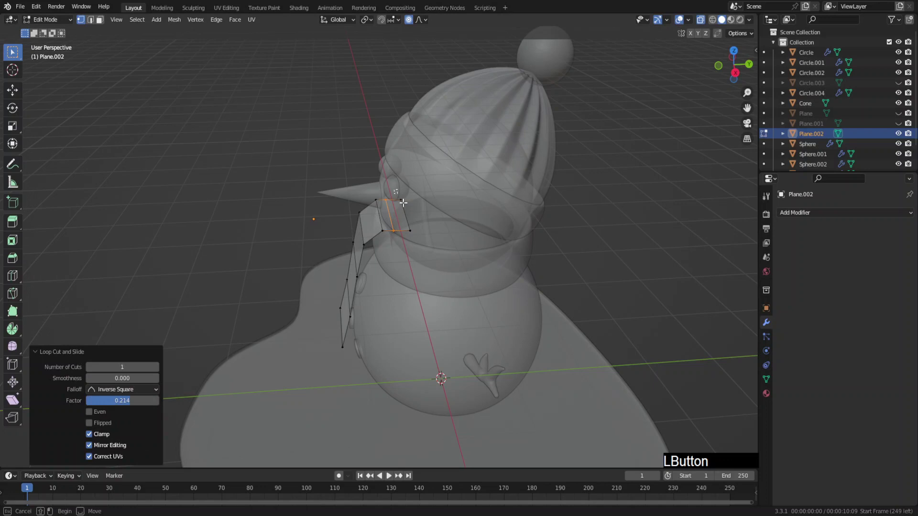
{"action": "key", "text": "o"}
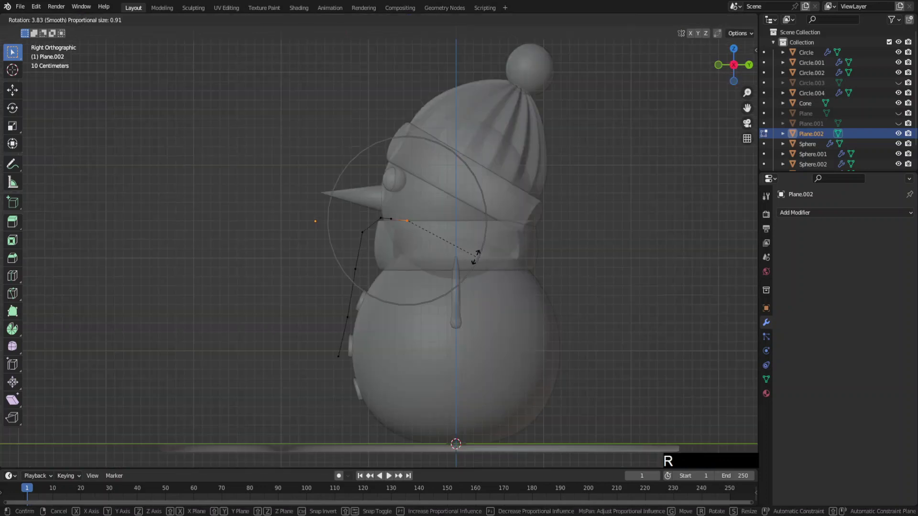
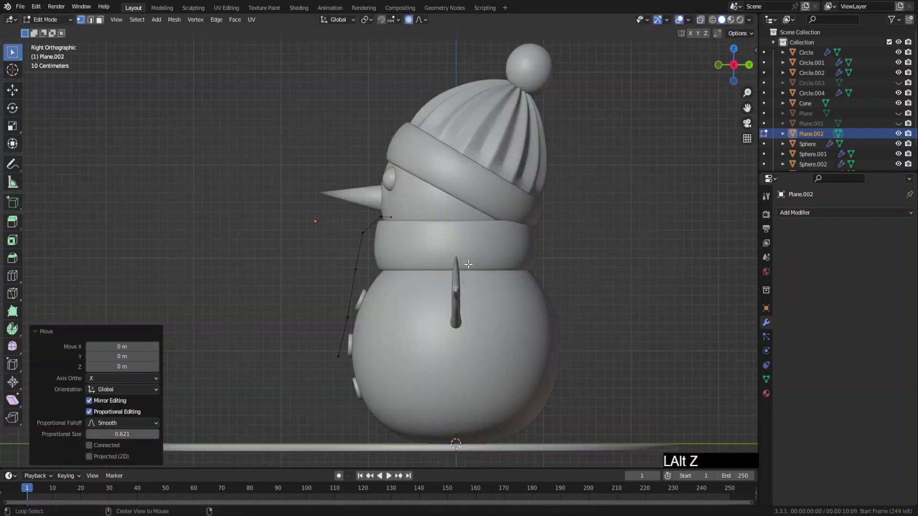
{"action": "key", "text": "Tab"}
{"action": "middle_click", "coordinate": [438, 263]}
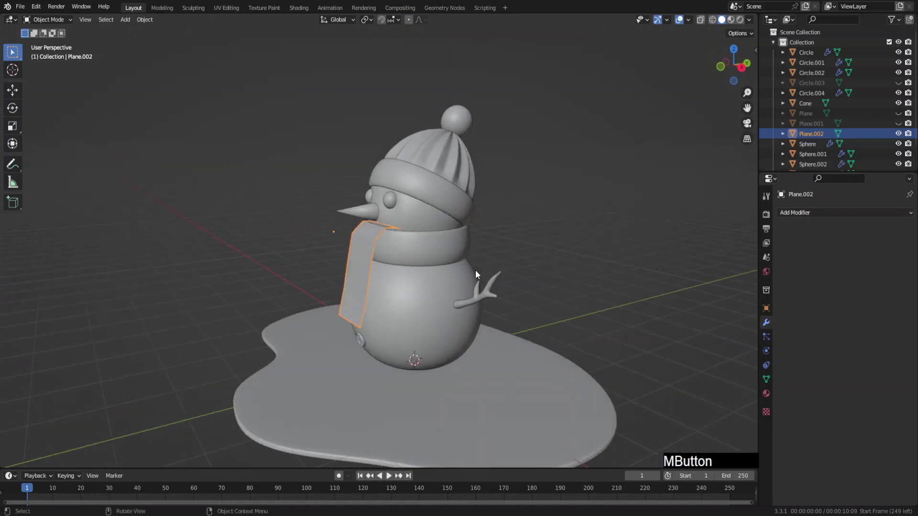
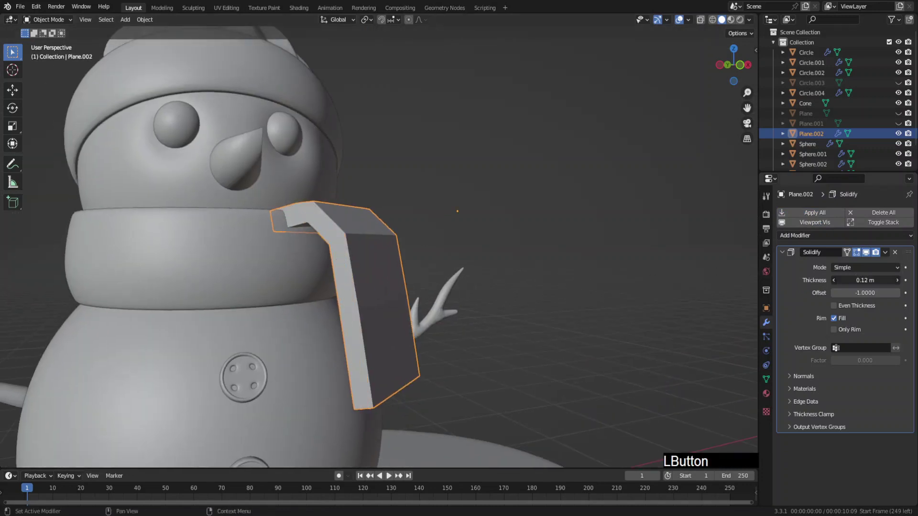
Step: Give the scarf tail a Subdivision modifier with raised viewport and render levels and smooth shading
{"action": "left_click", "coordinate": [817, 242]}
{"action": "left_click", "coordinate": [900, 471]}
{"action": "right_click", "coordinate": [400, 298]}
{"action": "left_click", "coordinate": [400, 298]}
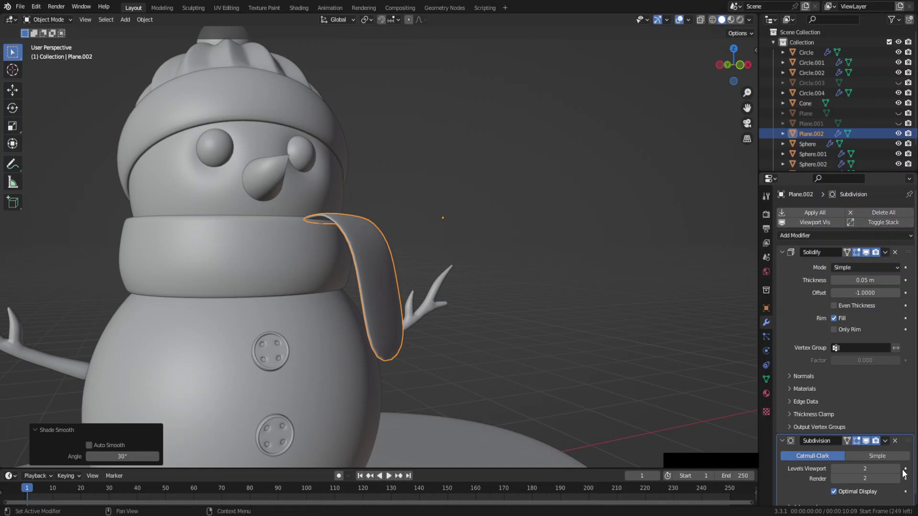
{"action": "left_click", "coordinate": [903, 475]}
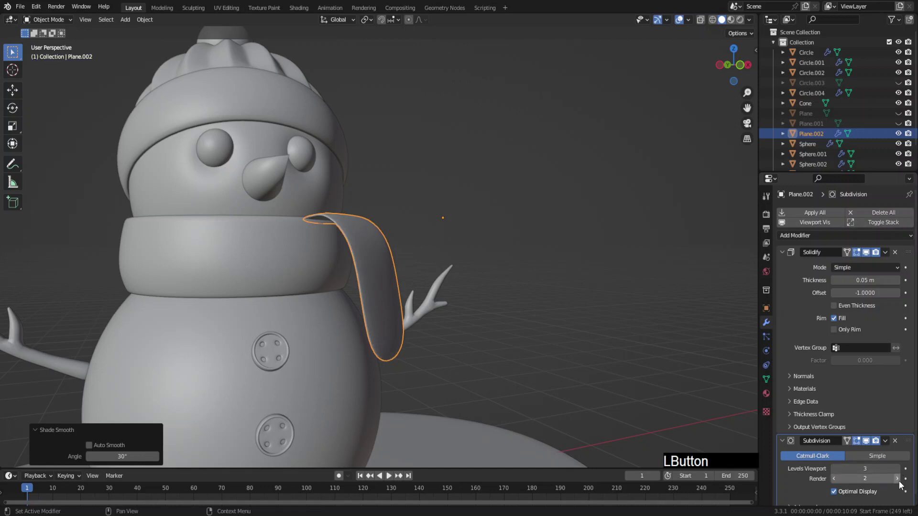
{"action": "left_click", "coordinate": [900, 486]}
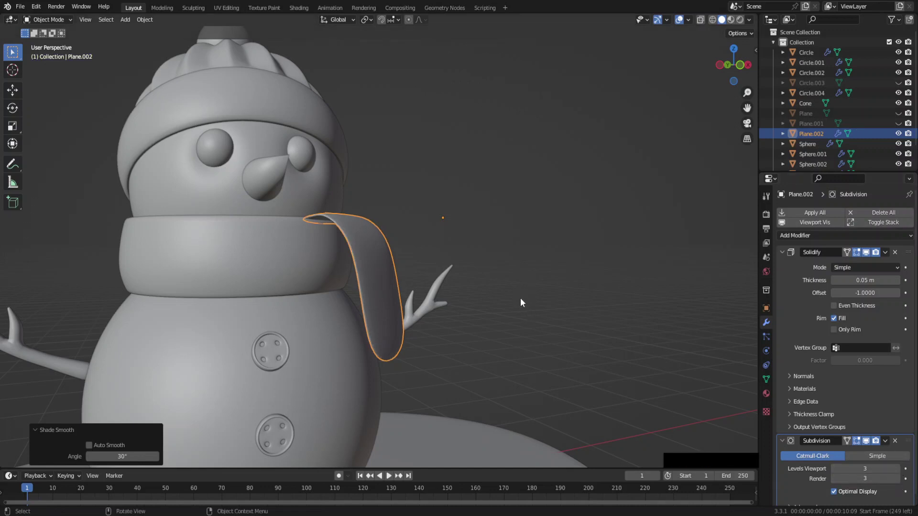
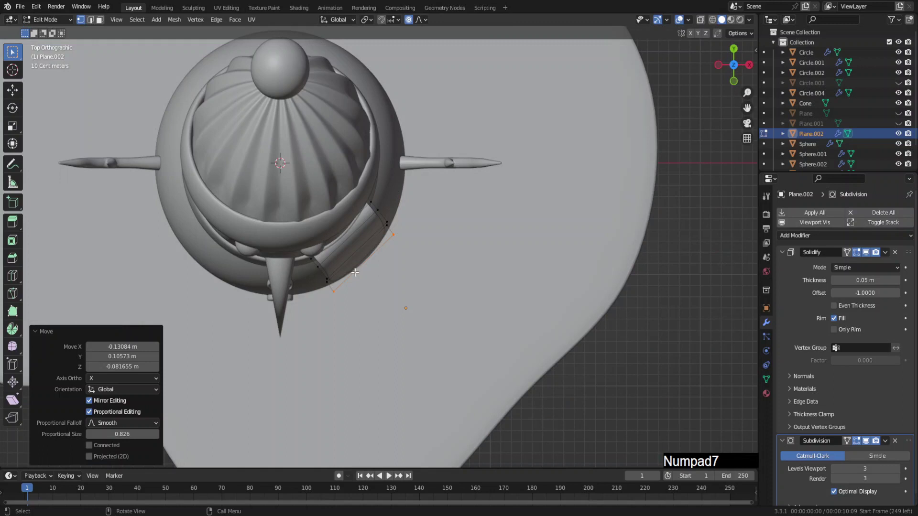
Step: Duplicate the scarf tail and position the copy so it drapes over the scarf
{"action": "key", "text": "Tab"}
{"action": "key", "text": "shift+d"}
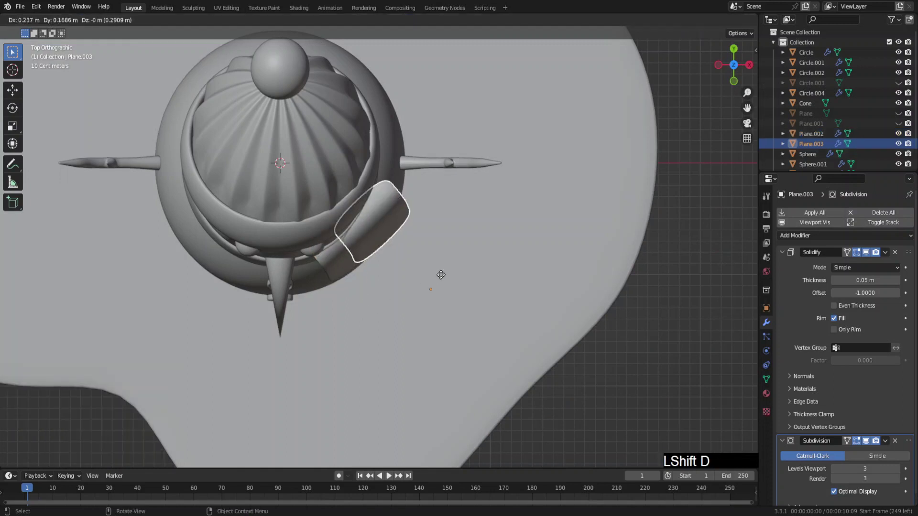
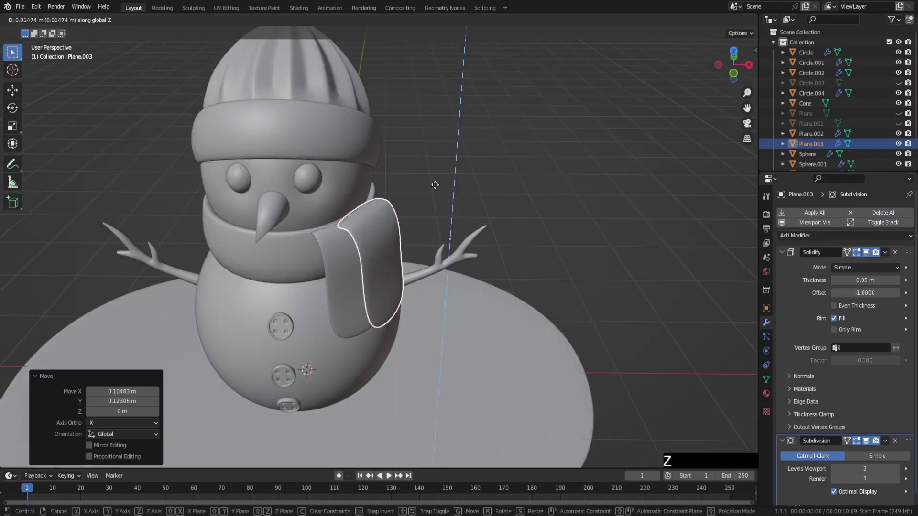
{"action": "left_click", "coordinate": [437, 185]}
{"action": "key", "text": "g"}
{"action": "left_click", "coordinate": [392, 264]}
{"action": "key", "text": "g"}
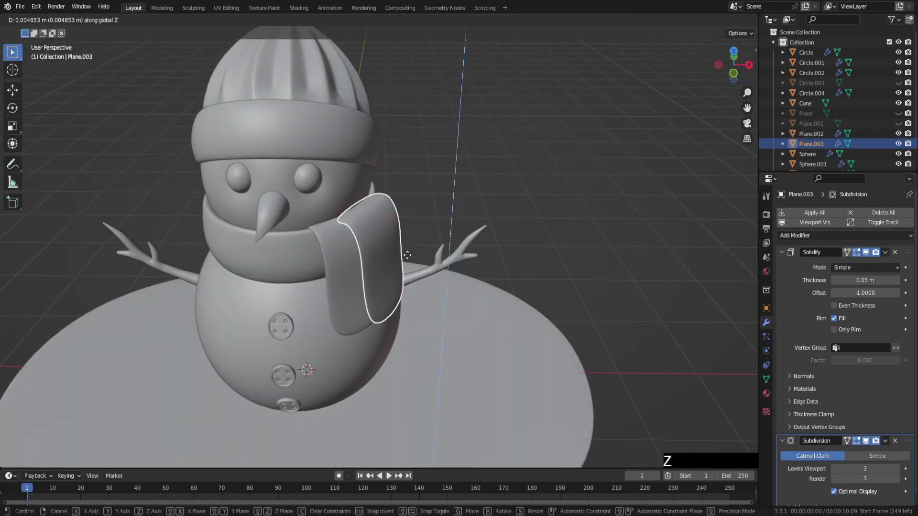
{"action": "left_click", "coordinate": [410, 256]}
Step: From the front view, pull the top of the tail into shape and lower it slightly
{"action": "key", "text": "KP_1"}
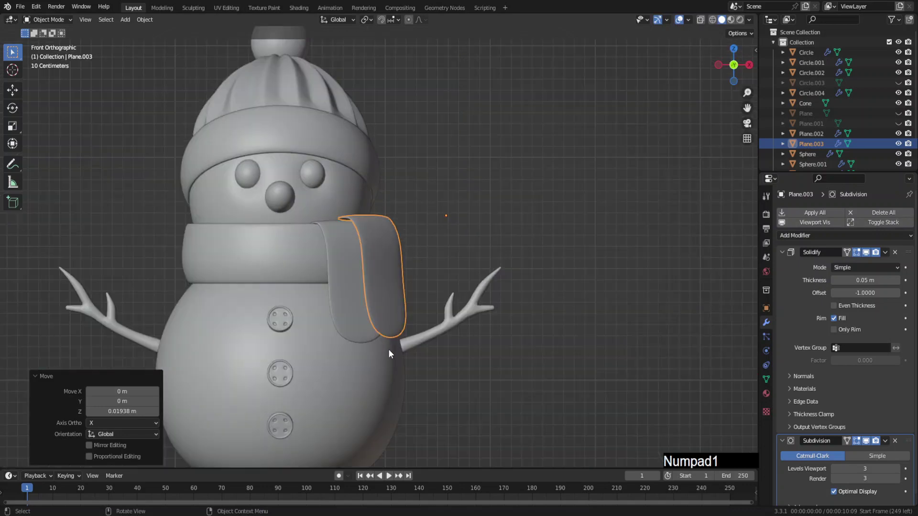
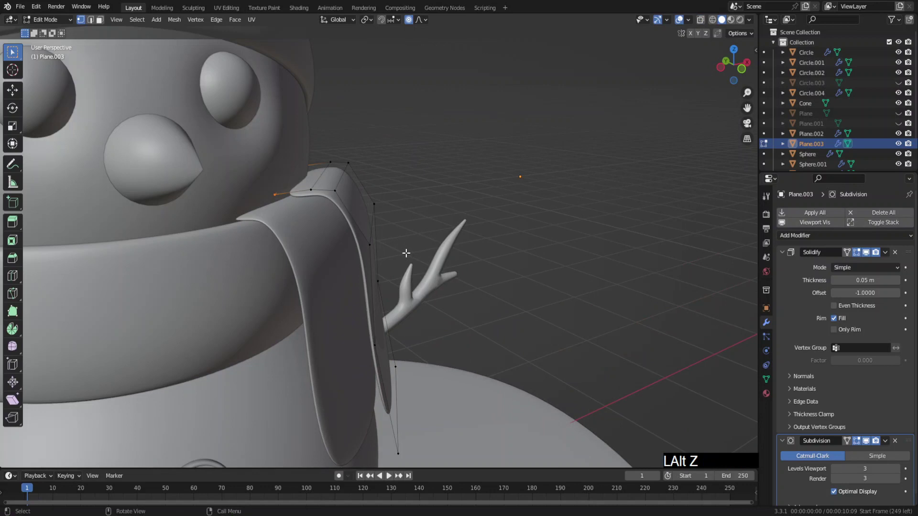
{"action": "key", "text": "g"}
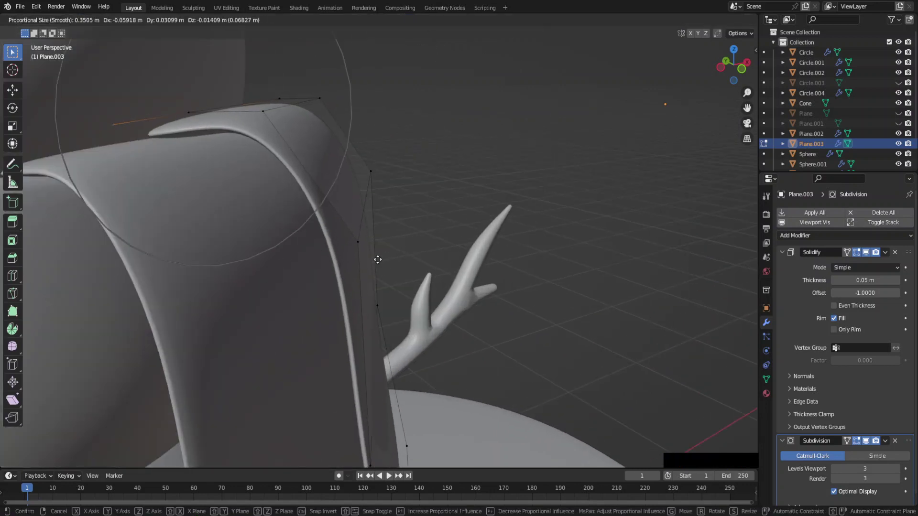
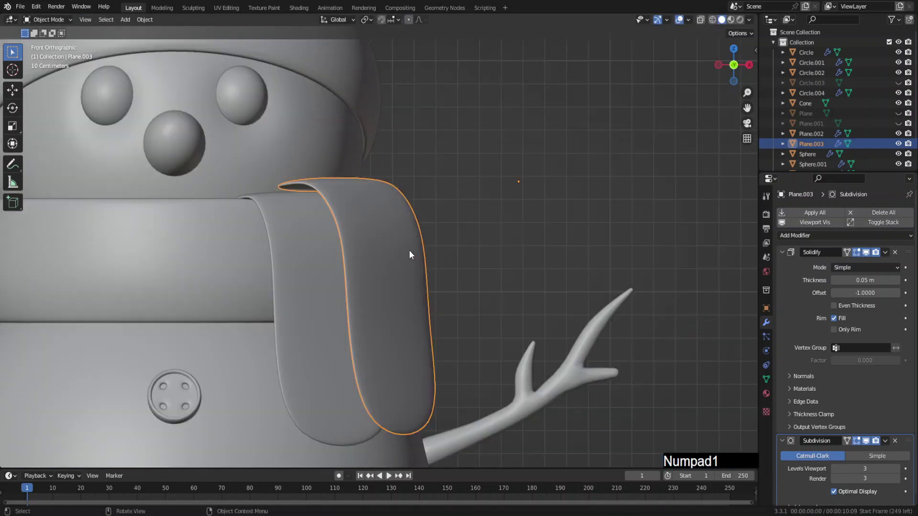
{"action": "key", "text": "g"}
{"action": "key", "text": "z"}
{"action": "left_click", "coordinate": [411, 261]}
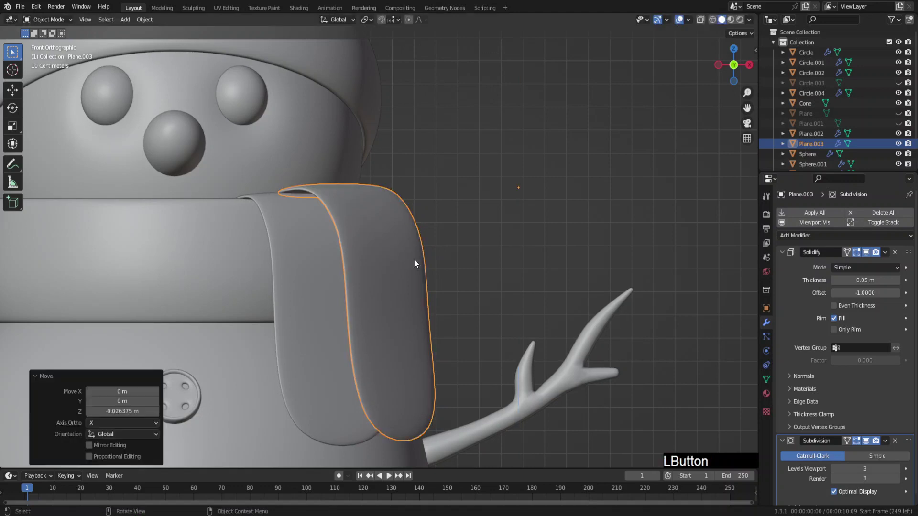
{"action": "key", "text": "F6"}
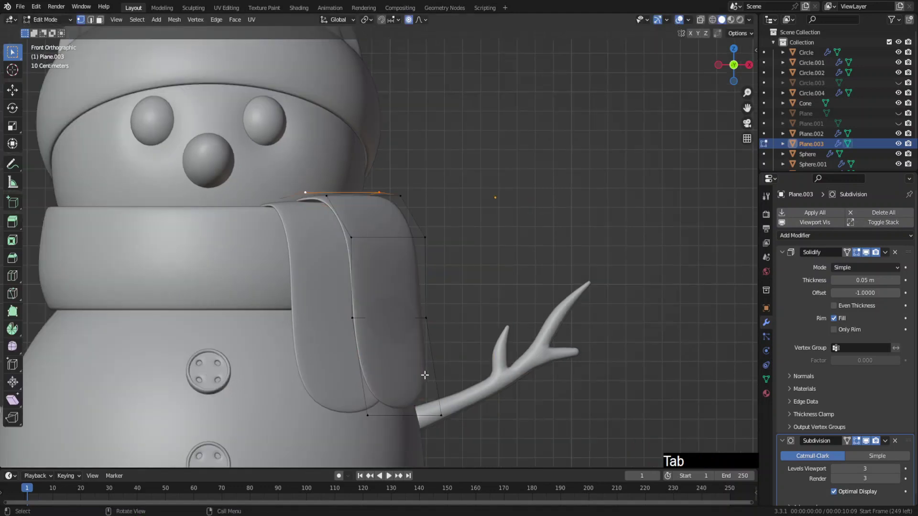
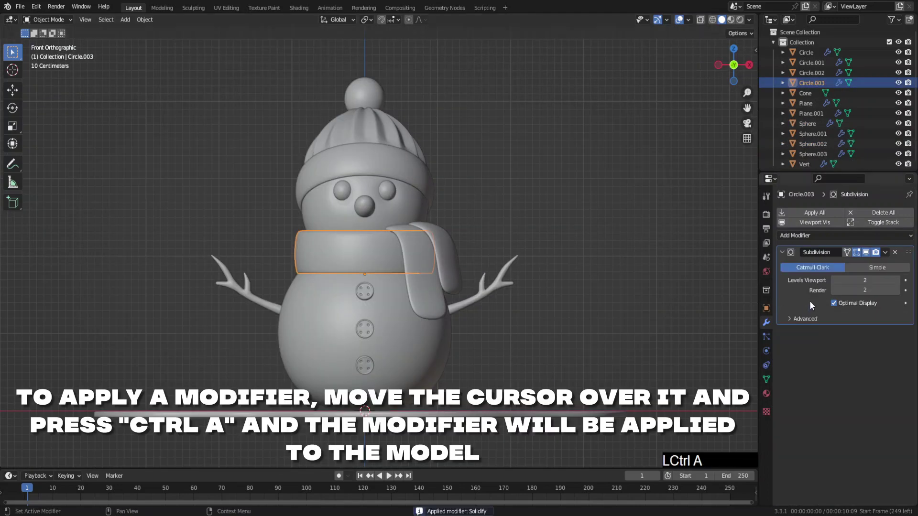
Step: Apply the Solidify and Subdivision modifiers on both scarf tails and the neck ring
{"action": "left_click", "coordinate": [431, 298]}
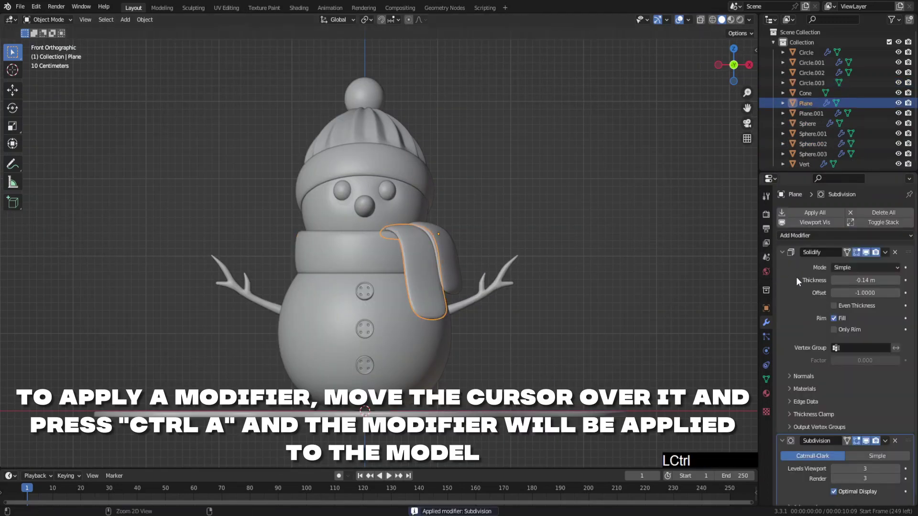
{"action": "left_click", "coordinate": [453, 261]}
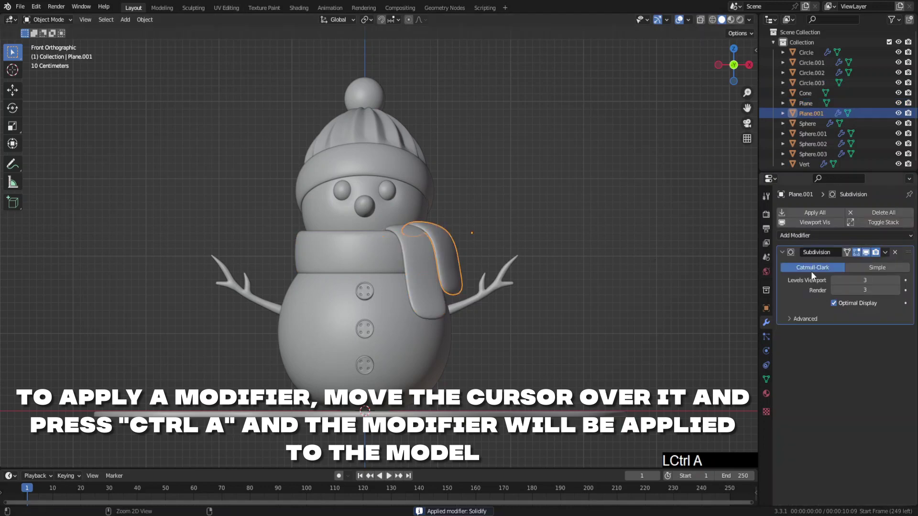
{"action": "left_click", "coordinate": [379, 249]}
Step: Sculpt cloth folds into the first scarf piece with the Cloth brush and soften them with Smooth
{"action": "key", "text": "ctrl+Tab"}
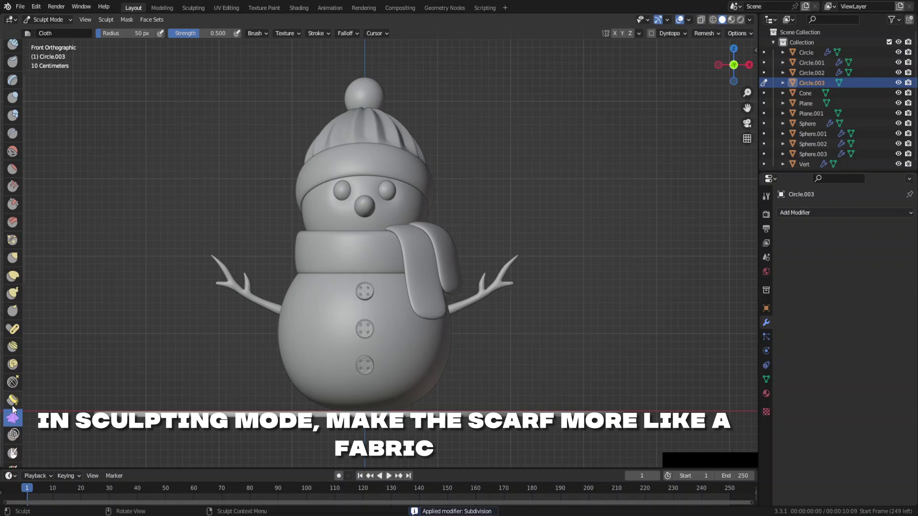
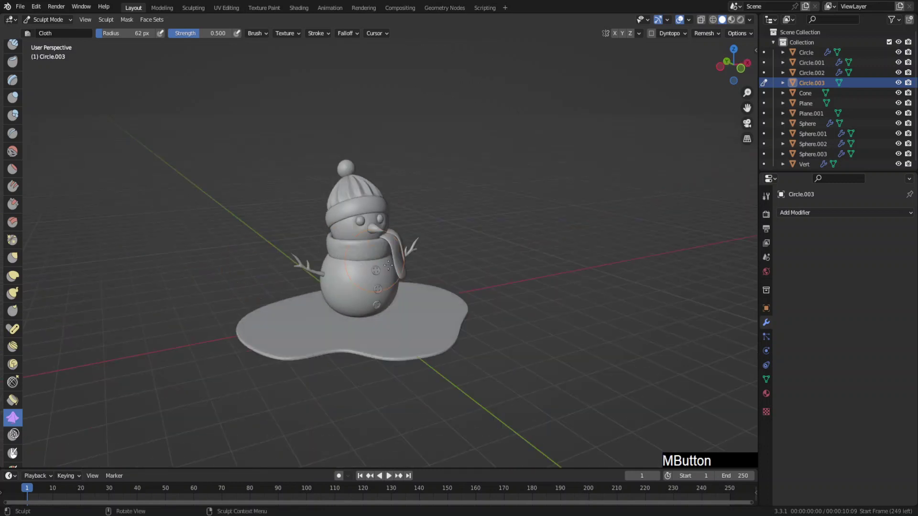
{"action": "key", "text": "ctrl+z"}
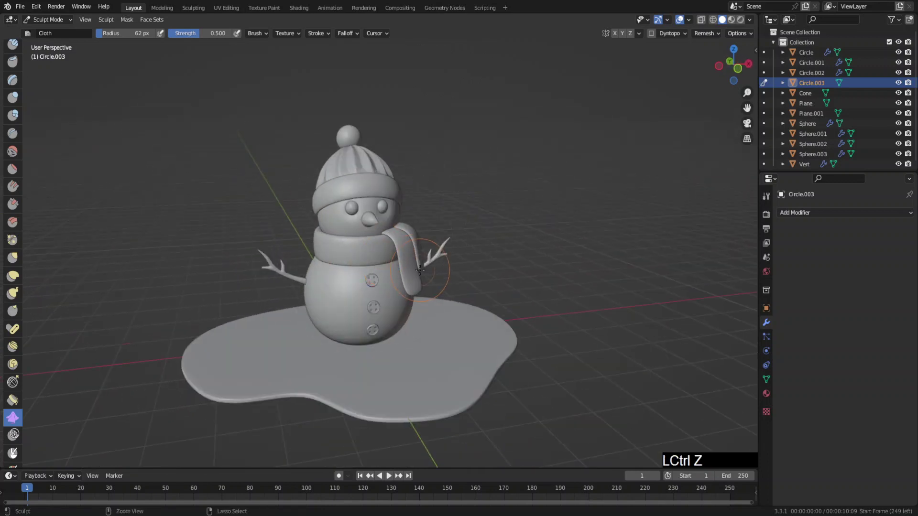
{"action": "key", "text": "KP_2"}
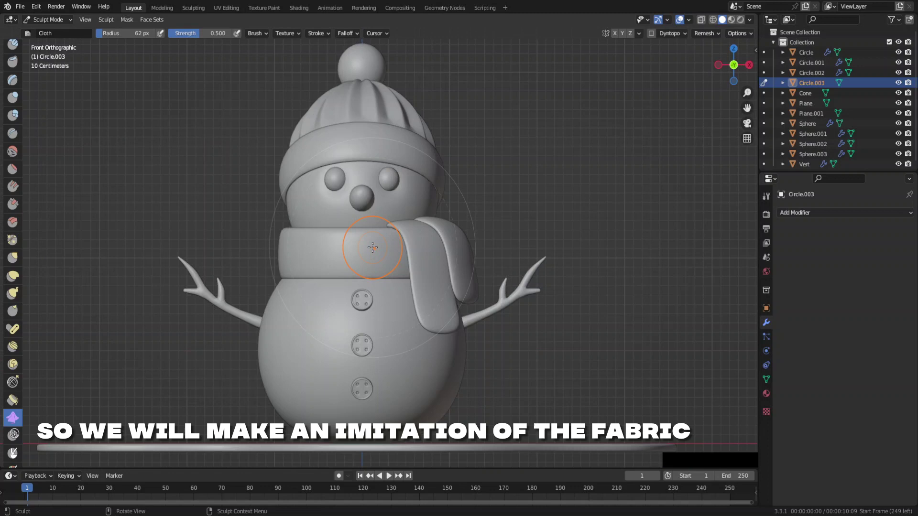
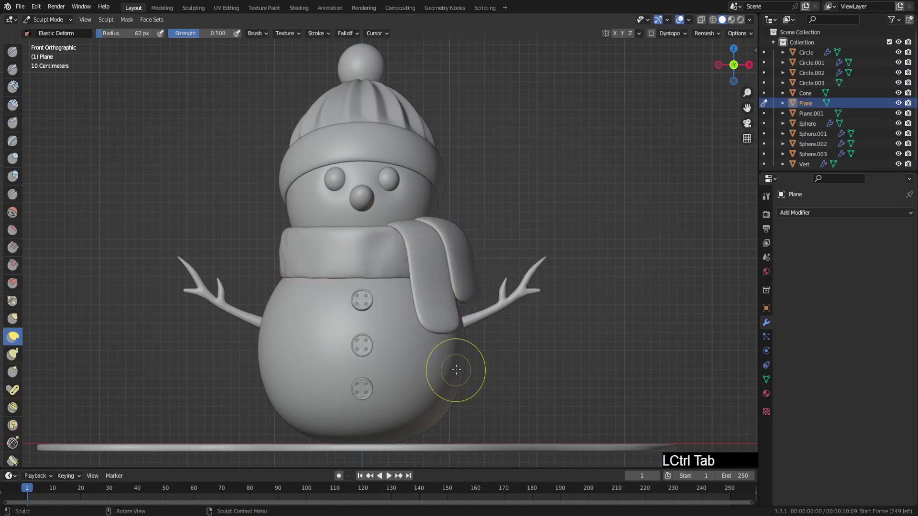
{"action": "left_click", "coordinate": [12, 407]}
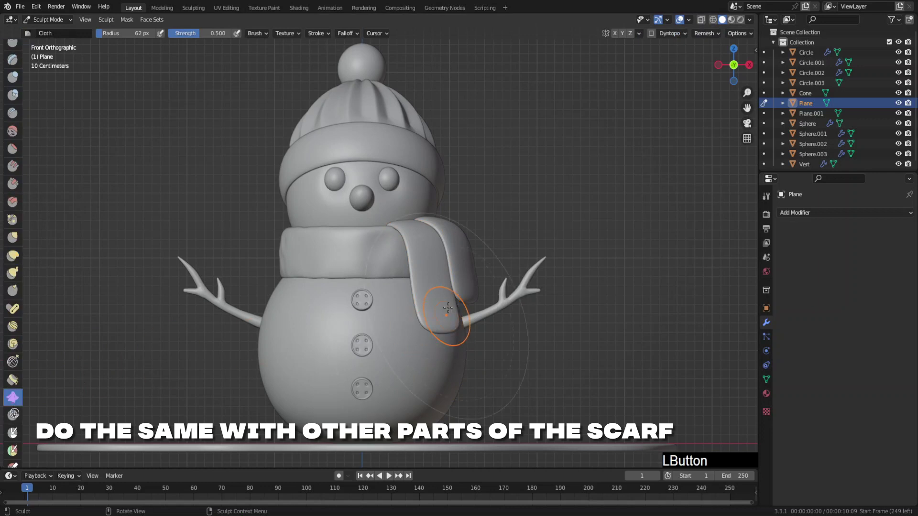
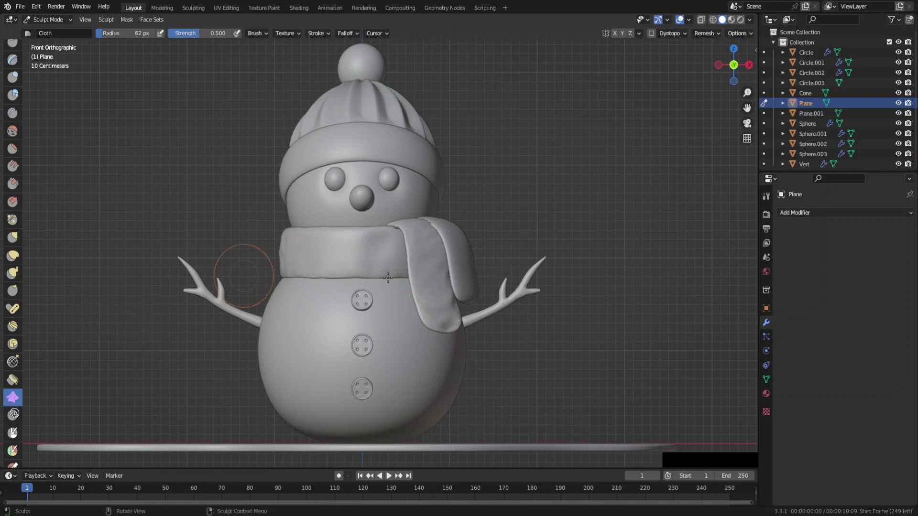
{"action": "left_click", "coordinate": [14, 131]}
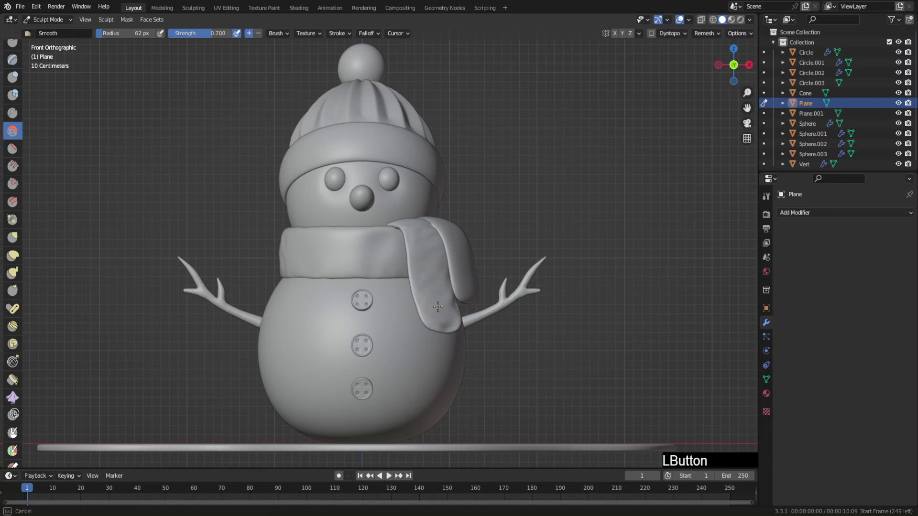
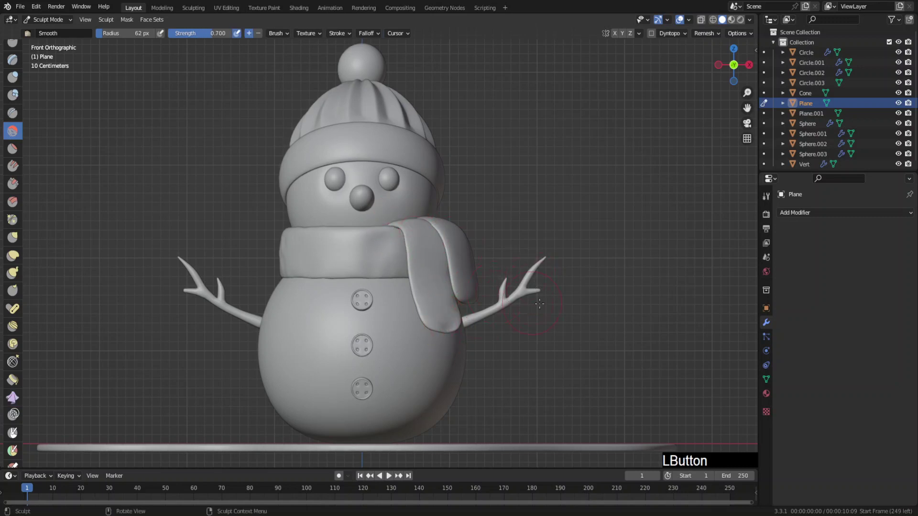
Step: Sculpt the other scarf tail and the ring the same way, then return to Object Mode and save
{"action": "key", "text": "ctrl+Tab"}
{"action": "left_click", "coordinate": [465, 276]}
{"action": "key", "text": "ctrl+Tab"}
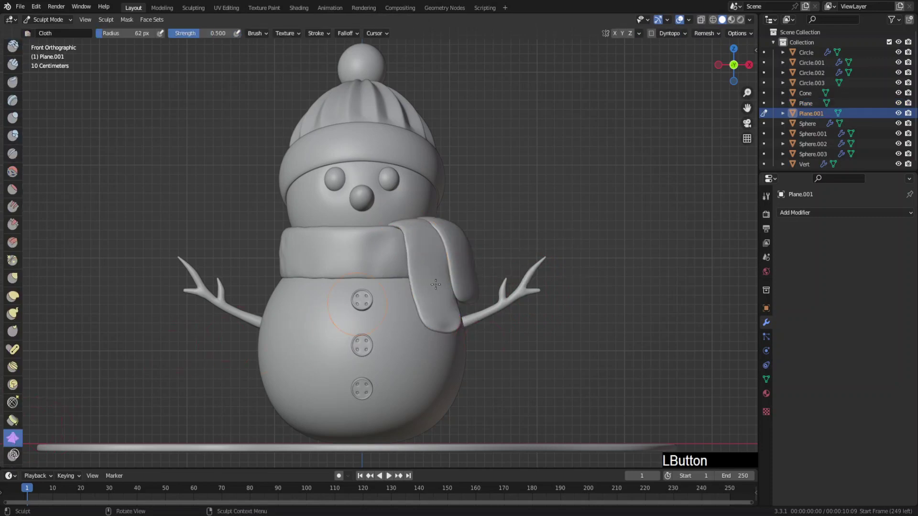
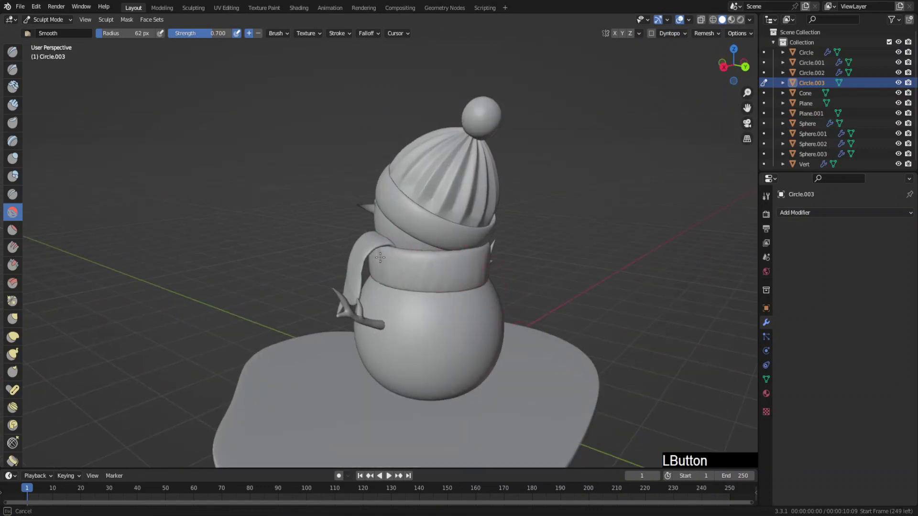
{"action": "key", "text": "KP_1"}
{"action": "key", "text": "ctrl+Tab"}
{"action": "left_click", "coordinate": [473, 212]}
{"action": "key", "text": "ctrl+s"}
{"action": "left_click", "coordinate": [745, 348]}
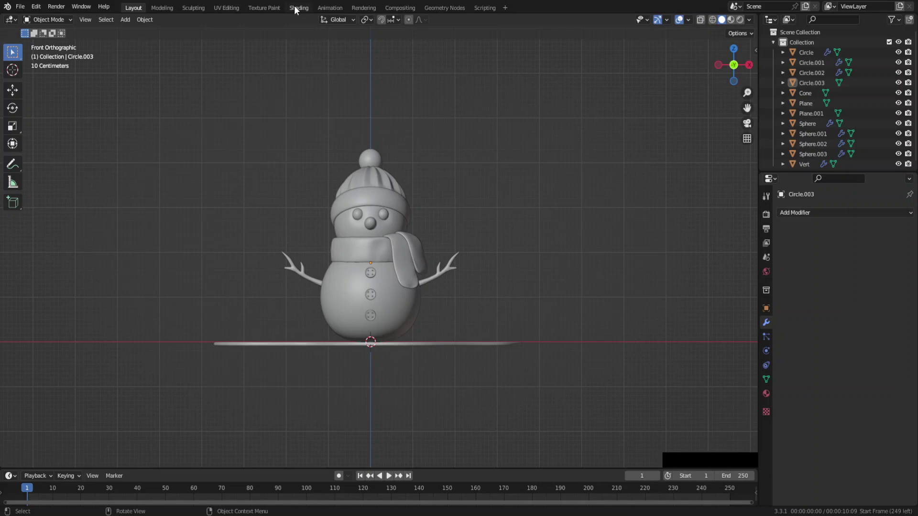
Step: In the Shading workspace, give the branch arms a brown material with Specular 0.2 and Roughness 0.6
{"action": "key", "text": "F6"}
{"action": "left_click", "coordinate": [466, 285]}
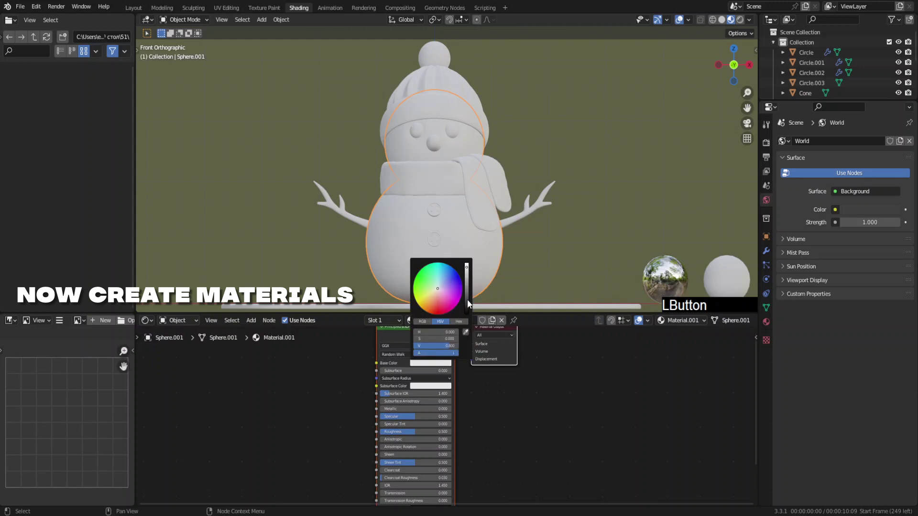
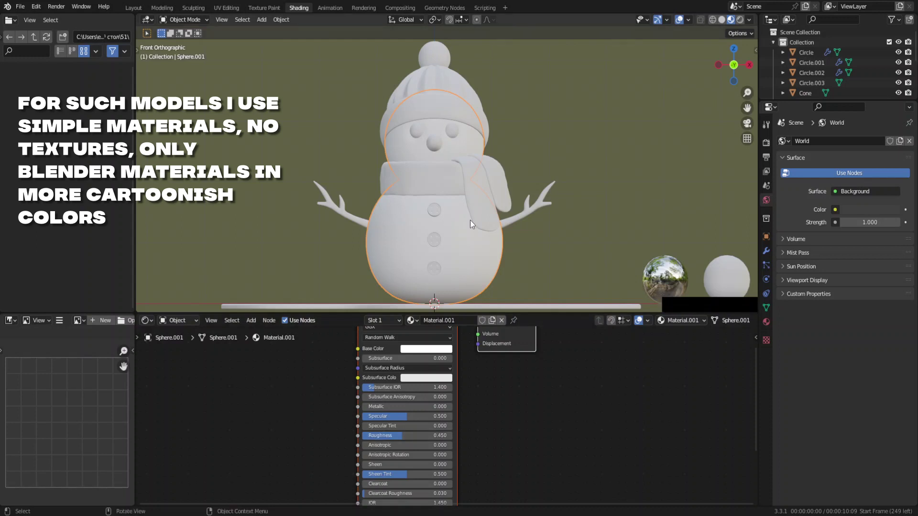
{"action": "left_click", "coordinate": [520, 219]}
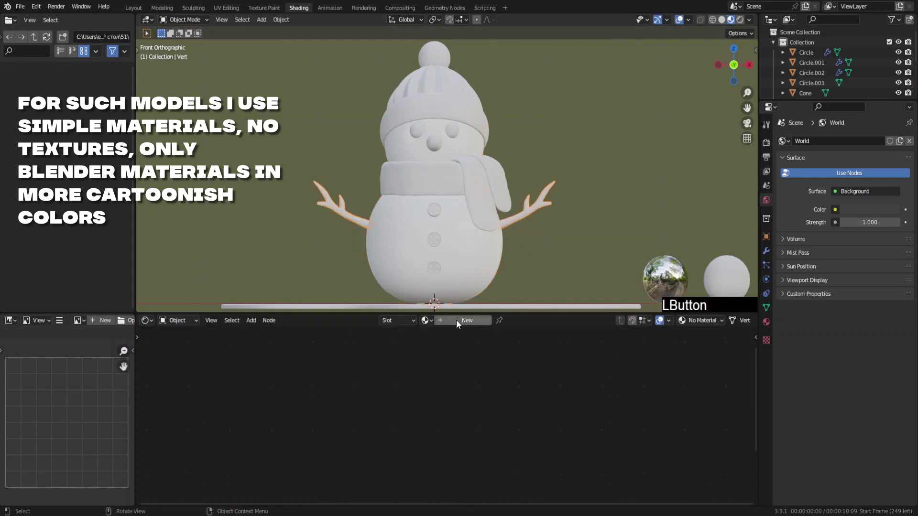
{"action": "left_click", "coordinate": [458, 326]}
{"action": "key", "text": "F6"}
{"action": "left_click", "coordinate": [432, 355]}
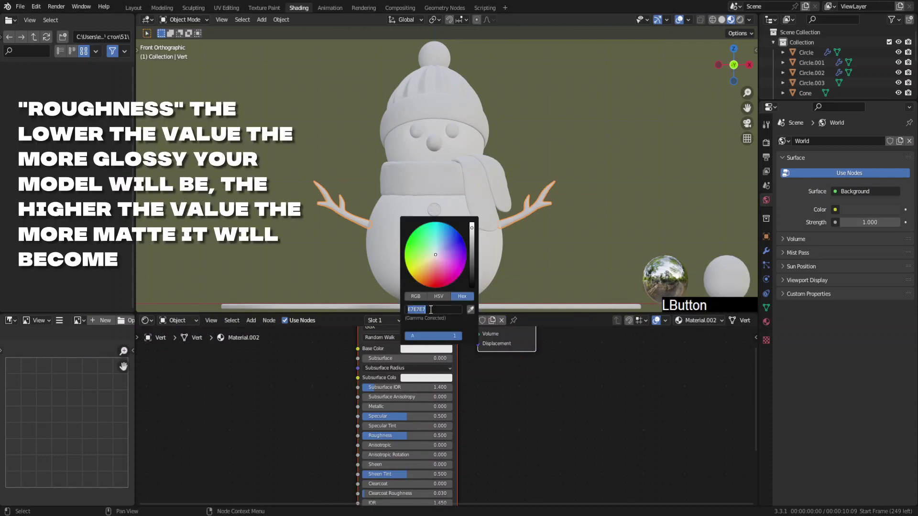
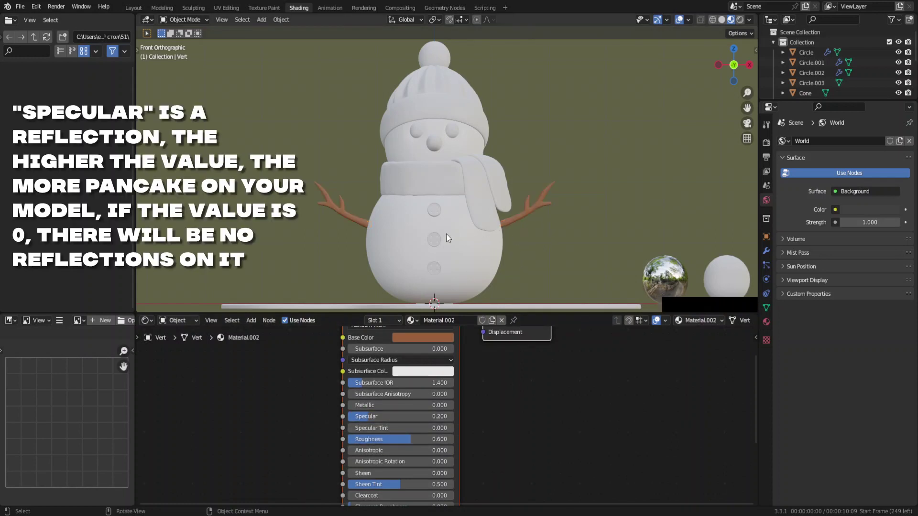
Step: Give the buttons a new light blue material with Specular 0.3 and Roughness 0.6
{"action": "left_click", "coordinate": [435, 250]}
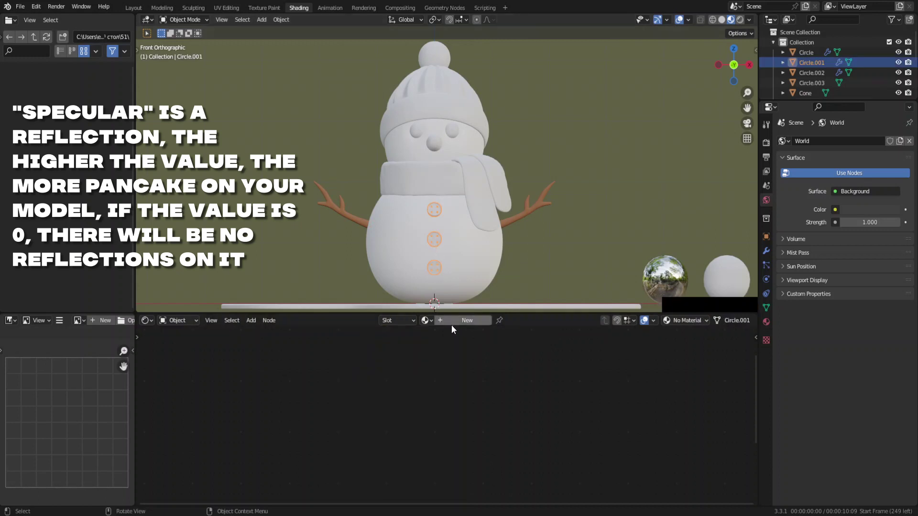
{"action": "left_click", "coordinate": [458, 331]}
{"action": "key", "text": "F6"}
{"action": "left_click", "coordinate": [432, 346]}
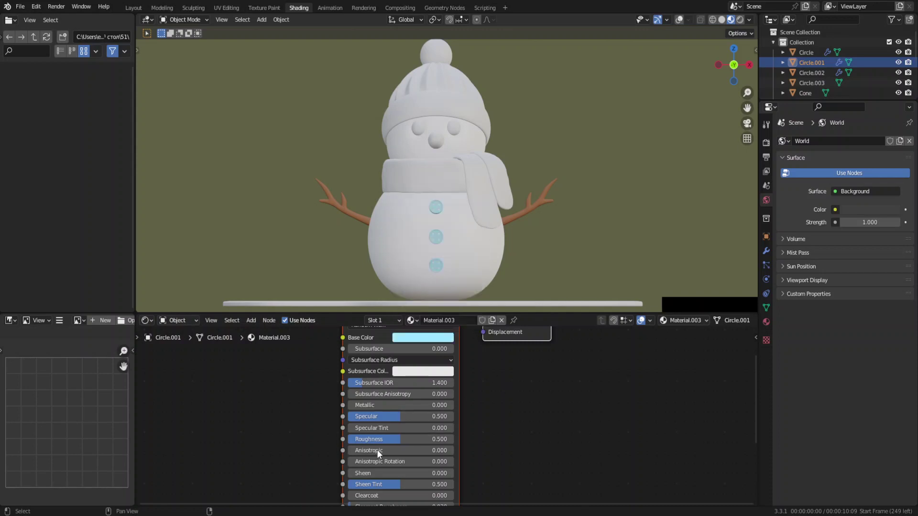
{"action": "left_click", "coordinate": [385, 442]}
{"action": "key", "text": "KP_0"}
{"action": "key", "text": "KP_Decimal"}
{"action": "key", "text": "KP_6"}
{"action": "left_click", "coordinate": [379, 422]}
{"action": "key", "text": "KP_0"}
{"action": "key", "text": "KP_Decimal"}
{"action": "key", "text": "KP_3"}
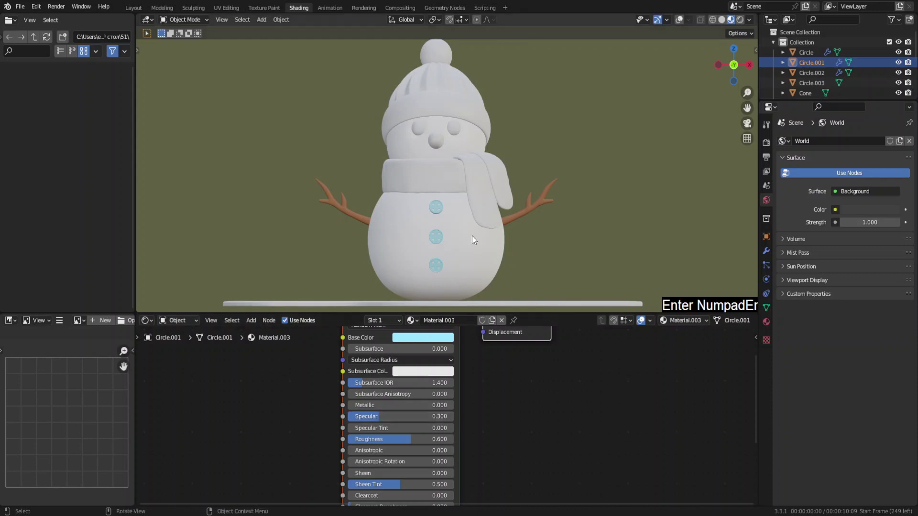
Step: Link the light blue Material.003 to the scarf, hanging tail, hat brim and pom-pom
{"action": "left_click", "coordinate": [411, 324]}
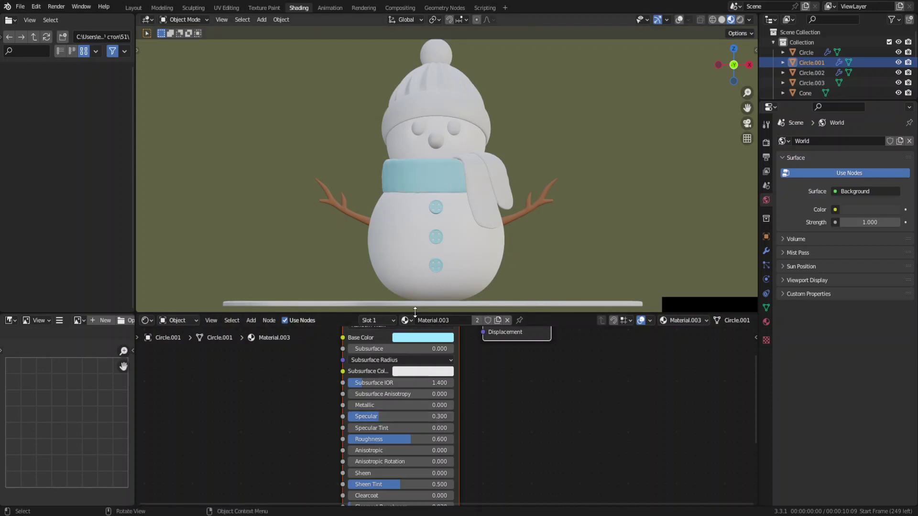
{"action": "left_click", "coordinate": [407, 324]}
{"action": "left_click", "coordinate": [408, 326]}
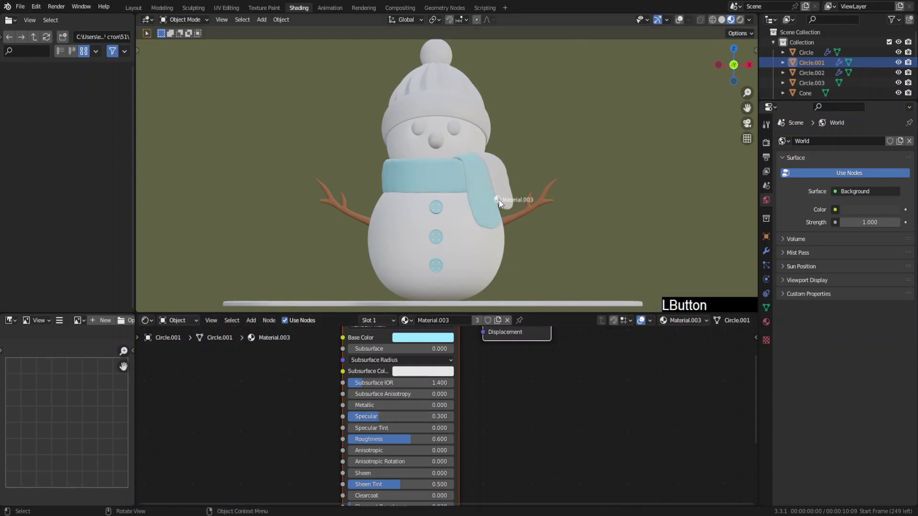
{"action": "left_click", "coordinate": [464, 187]}
{"action": "left_click", "coordinate": [406, 325]}
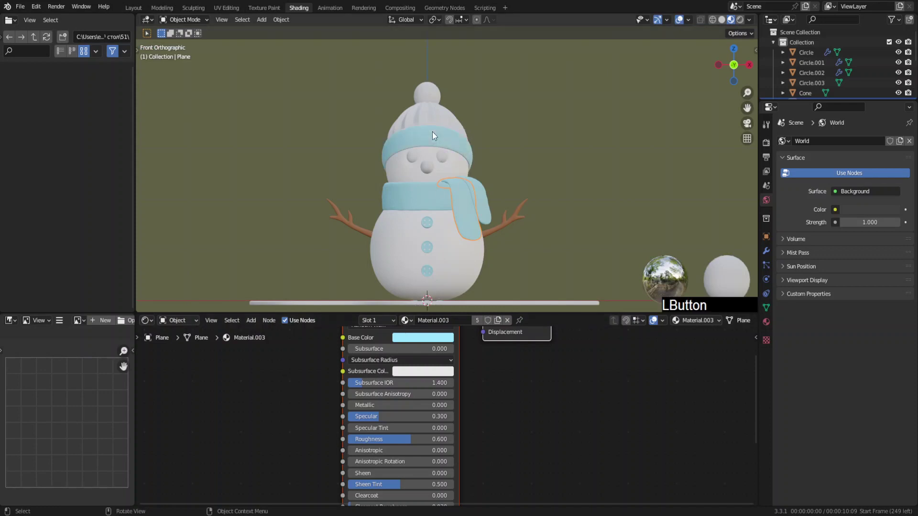
{"action": "left_click", "coordinate": [407, 326]}
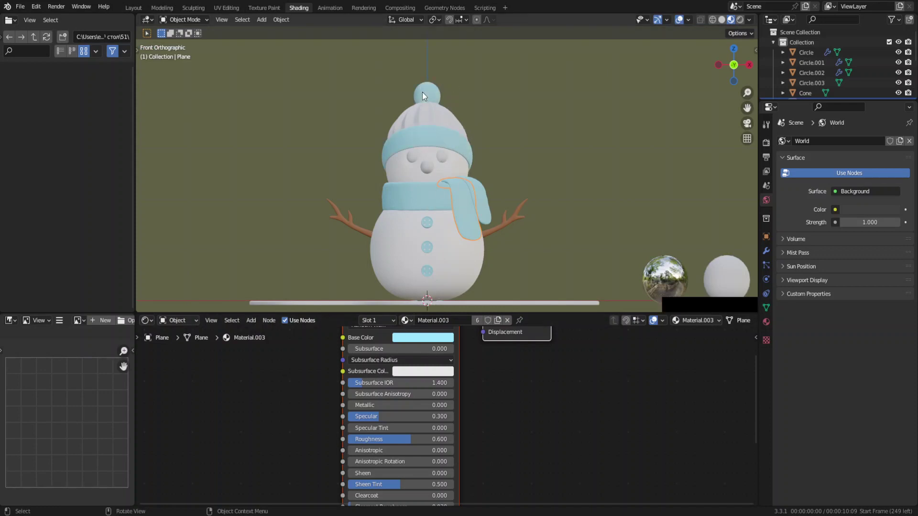
Step: Set the knitted hat's base colour to hex 83C3D9, then select the eyes for their material
{"action": "left_click", "coordinate": [429, 122]}
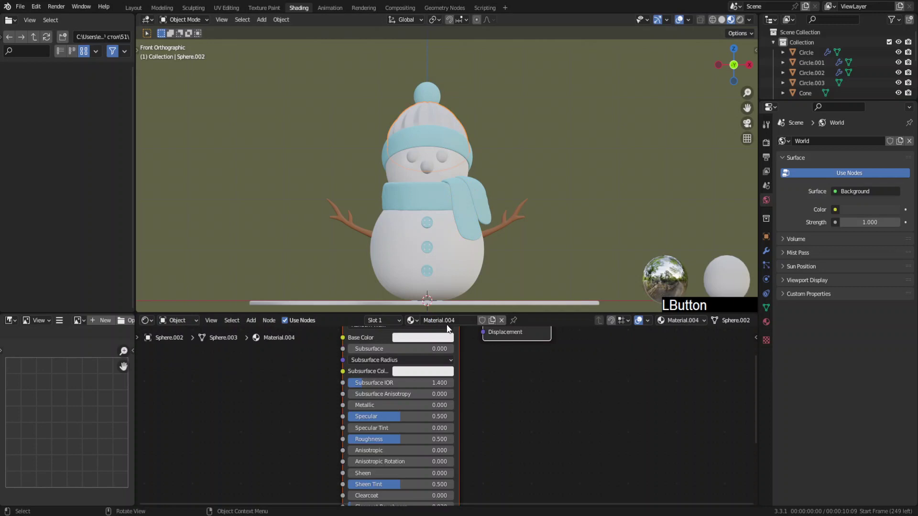
{"action": "left_click", "coordinate": [448, 298]}
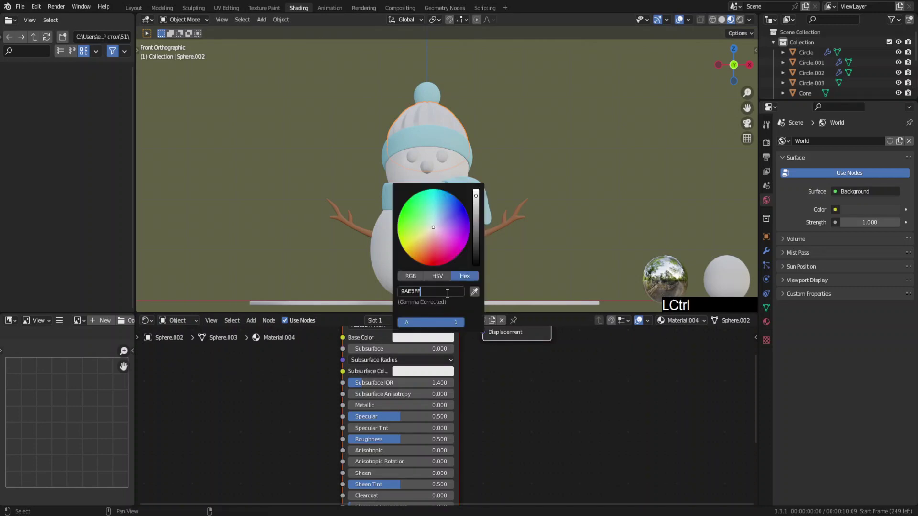
{"action": "key", "text": "Return"}
{"action": "key", "text": "KP_Enter"}
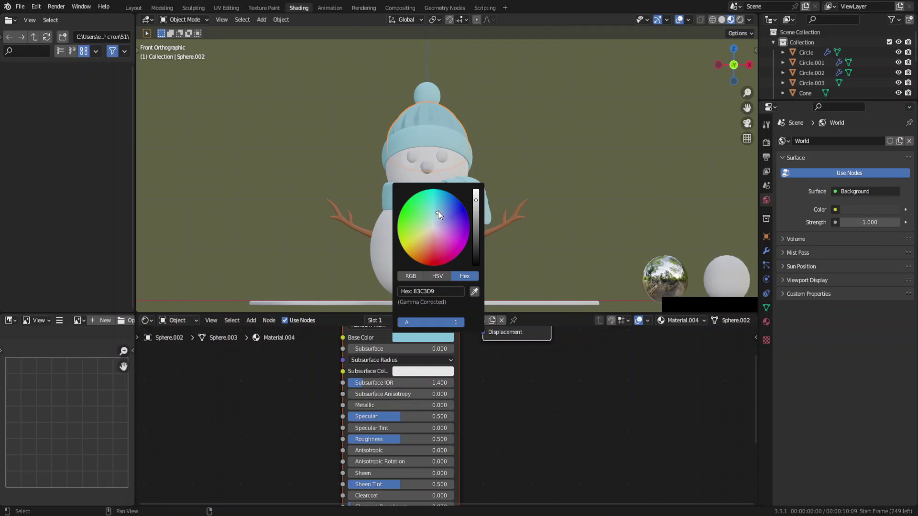
{"action": "left_click", "coordinate": [441, 215]}
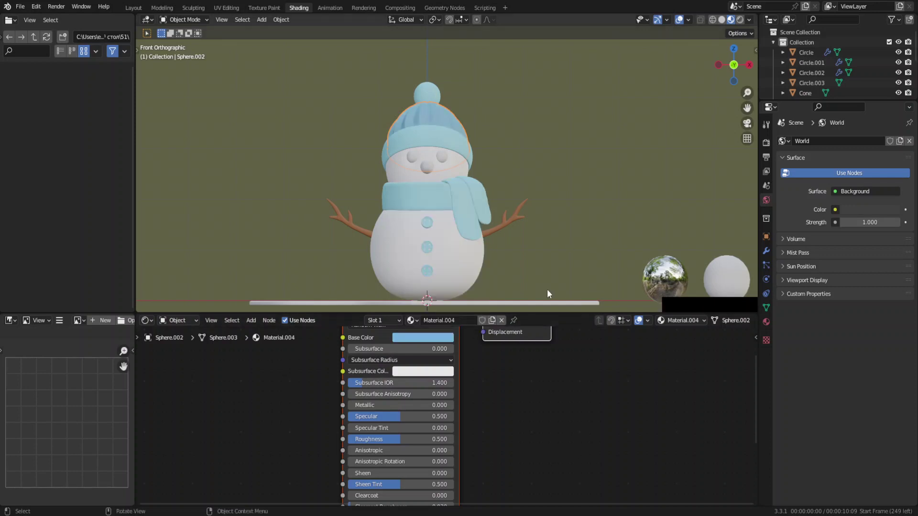
{"action": "middle_click", "coordinate": [482, 184]}
{"action": "left_click", "coordinate": [452, 141]}
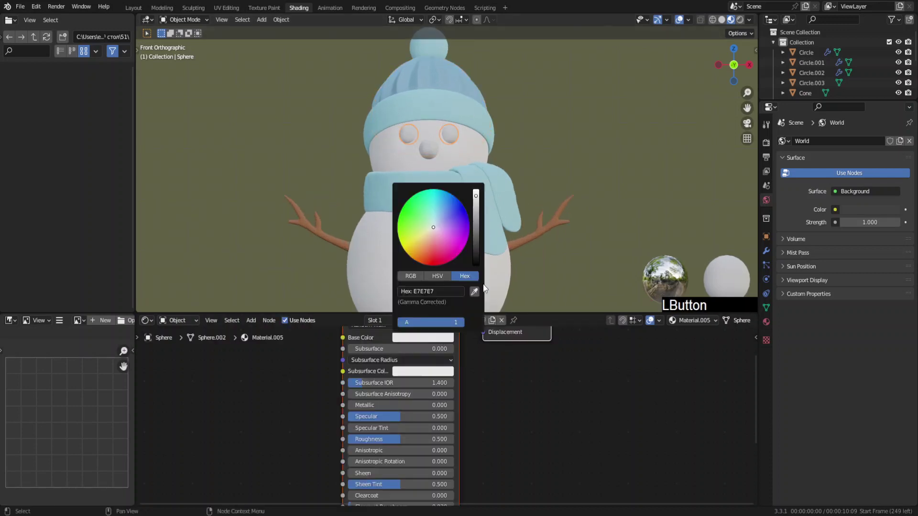
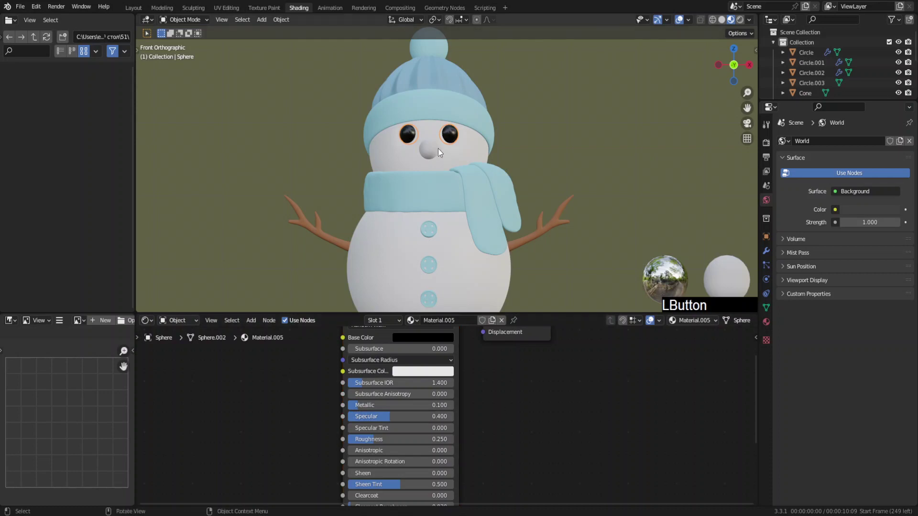
Step: Give the cone nose a new orange material with Specular 0.3 and Roughness 0.6
{"action": "left_click", "coordinate": [431, 157]}
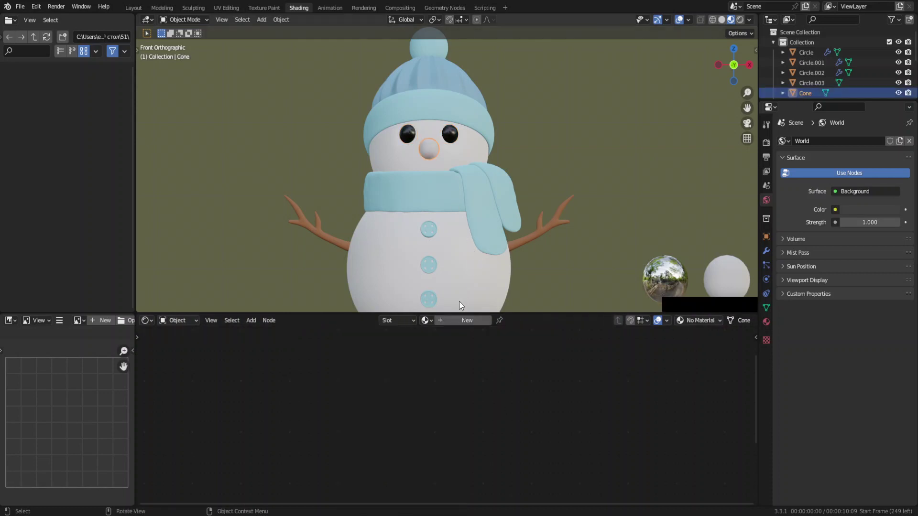
{"action": "left_click", "coordinate": [461, 329]}
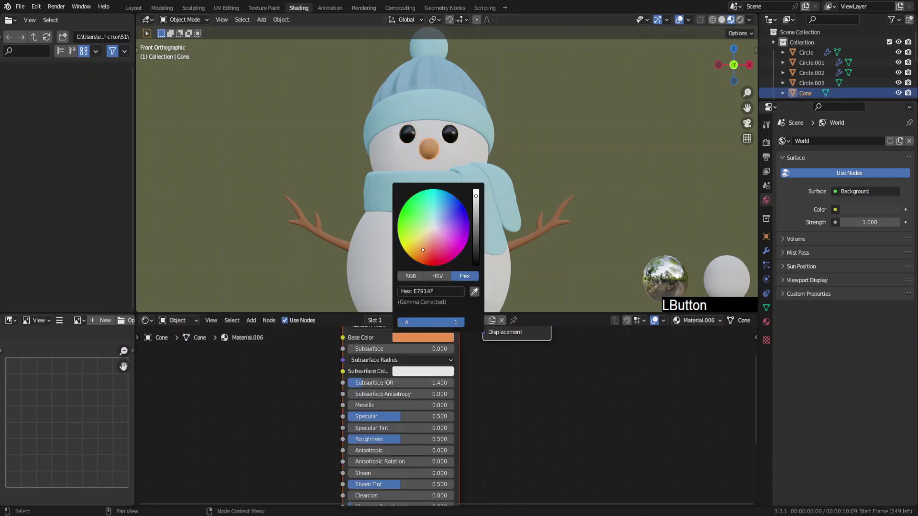
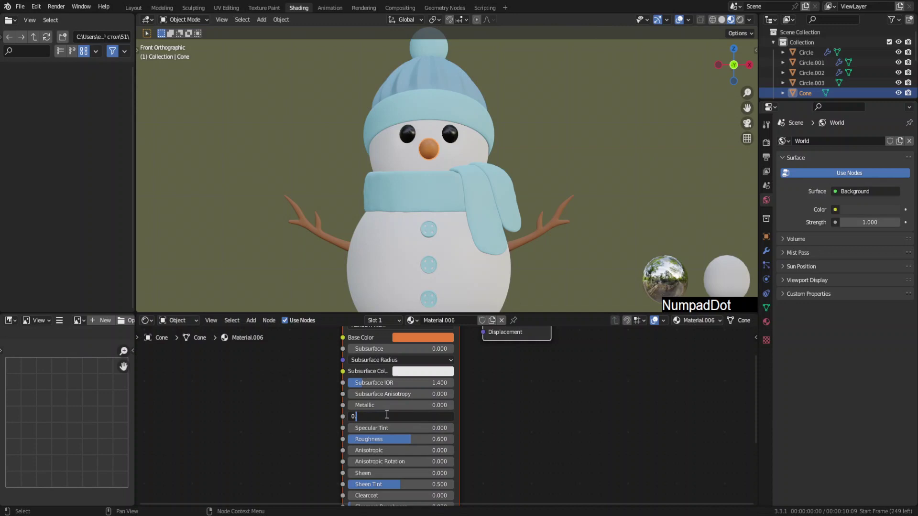
{"action": "key", "text": "KP_3"}
{"action": "left_click", "coordinate": [573, 155]}
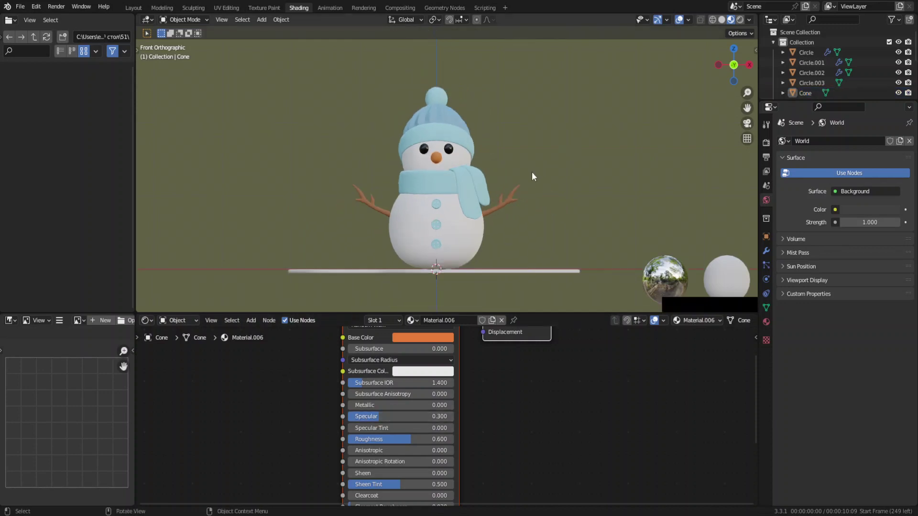
Step: Give the snow ground circle a new cream material with Metallic 0.1
{"action": "middle_click", "coordinate": [520, 199]}
{"action": "left_click", "coordinate": [475, 247]}
{"action": "left_click", "coordinate": [477, 325]}
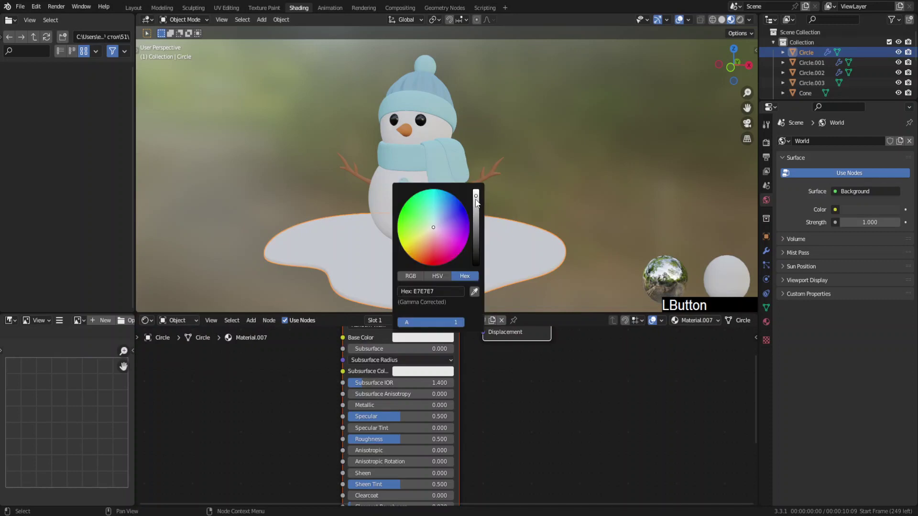
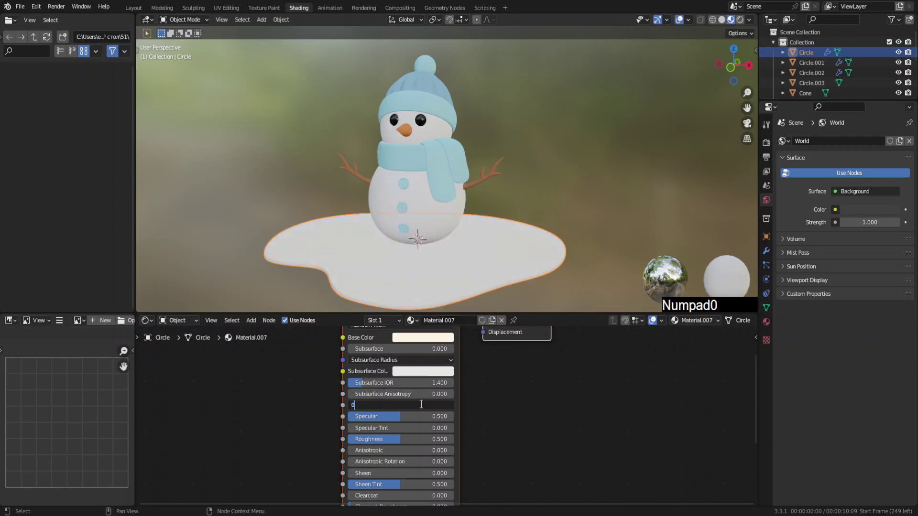
{"action": "key", "text": "KP_2"}
{"action": "key", "text": "BackSpace"}
{"action": "key", "text": "KP_1"}
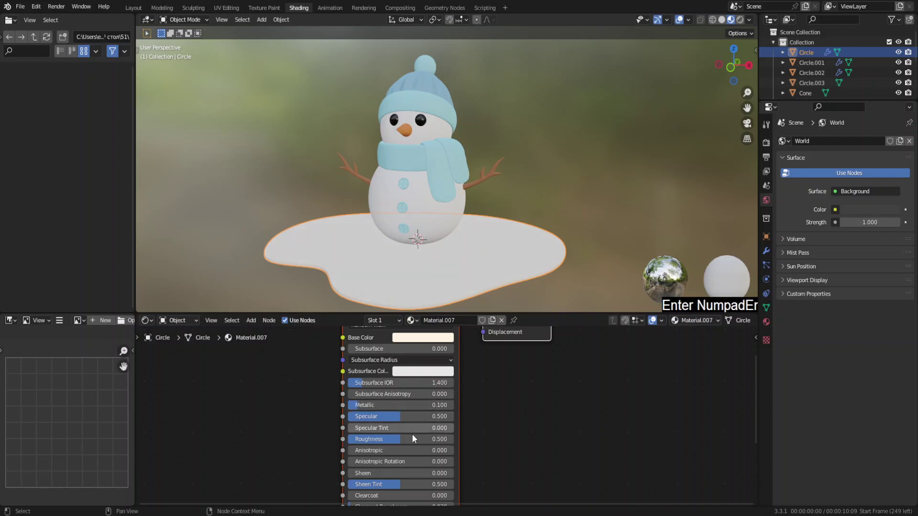
Step: Set the ground material's Specular to 0.4 and Roughness to 0.45
{"action": "left_click", "coordinate": [410, 426]}
{"action": "key", "text": "KP_0"}
{"action": "key", "text": "KP_Decimal"}
{"action": "key", "text": "KP_4"}
{"action": "left_click", "coordinate": [417, 440]}
{"action": "key", "text": "KP_0"}
{"action": "key", "text": "KP_Decimal"}
{"action": "key", "text": "KP_4"}
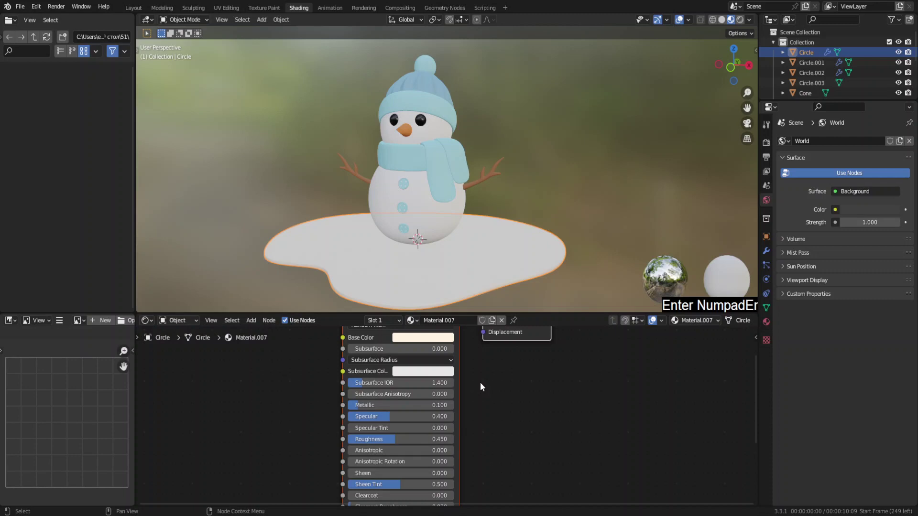
Step: Lower the body's Roughness to 0.45, save 51.blend and return to the Layout workspace
{"action": "left_click", "coordinate": [406, 446]}
{"action": "key", "text": "KP_0"}
{"action": "key", "text": "KP_Decimal"}
{"action": "key", "text": "KP_3"}
{"action": "key", "text": "Return"}
{"action": "key", "text": "KP_Enter"}
{"action": "left_click", "coordinate": [459, 223]}
{"action": "key", "text": "KP_1"}
{"action": "left_click", "coordinate": [538, 194]}
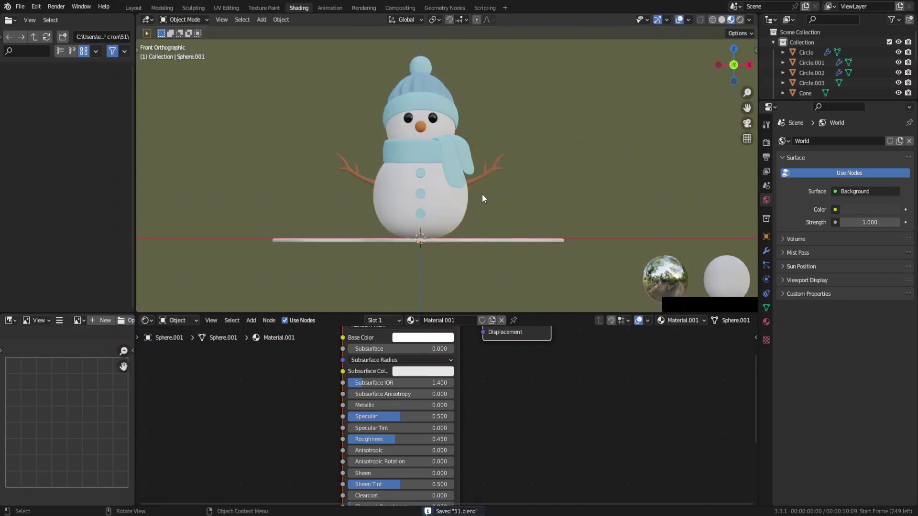
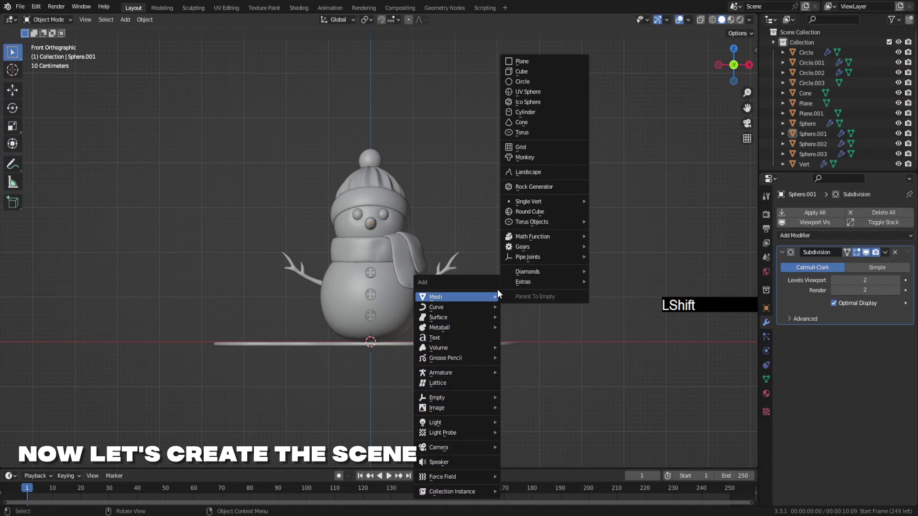
Step: Add a floor plane beneath the snowman, lower it slightly and scale it up wide
{"action": "left_click", "coordinate": [538, 66]}
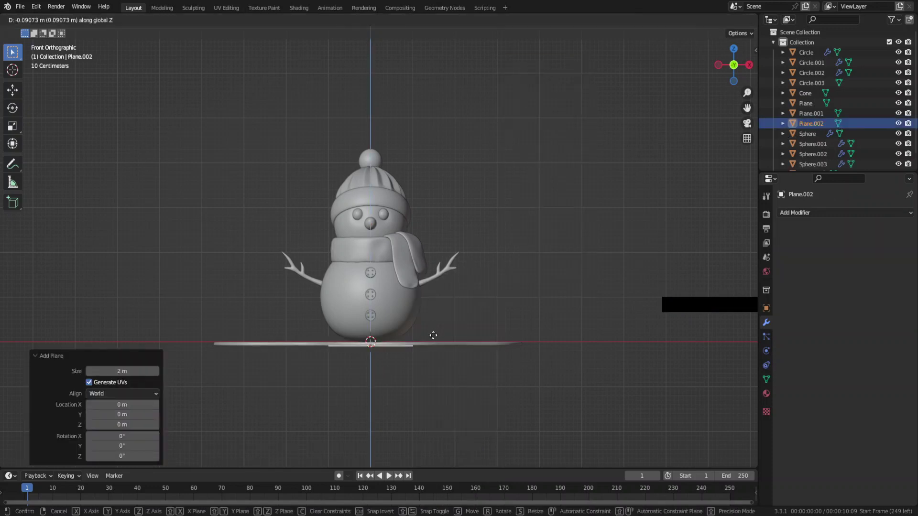
{"action": "left_click", "coordinate": [435, 341]}
{"action": "left_click", "coordinate": [374, 346]}
{"action": "middle_click", "coordinate": [422, 278]}
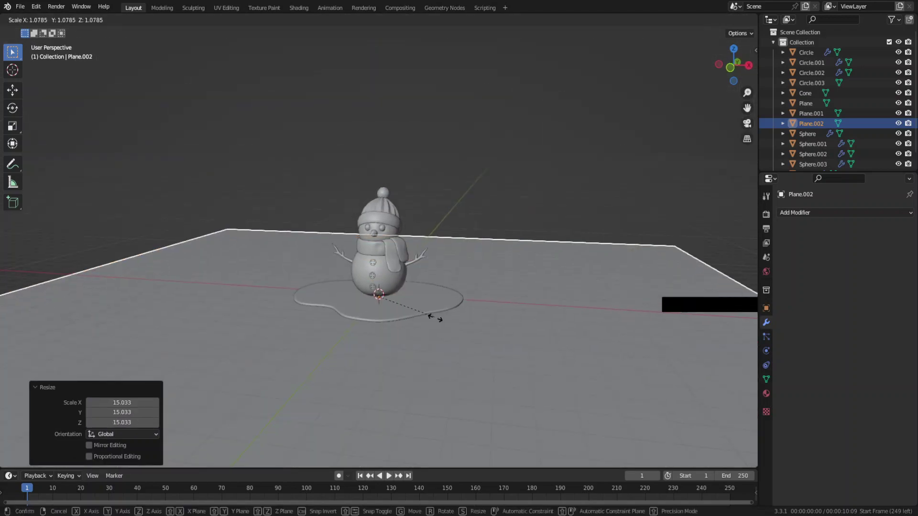
{"action": "left_click", "coordinate": [461, 342]}
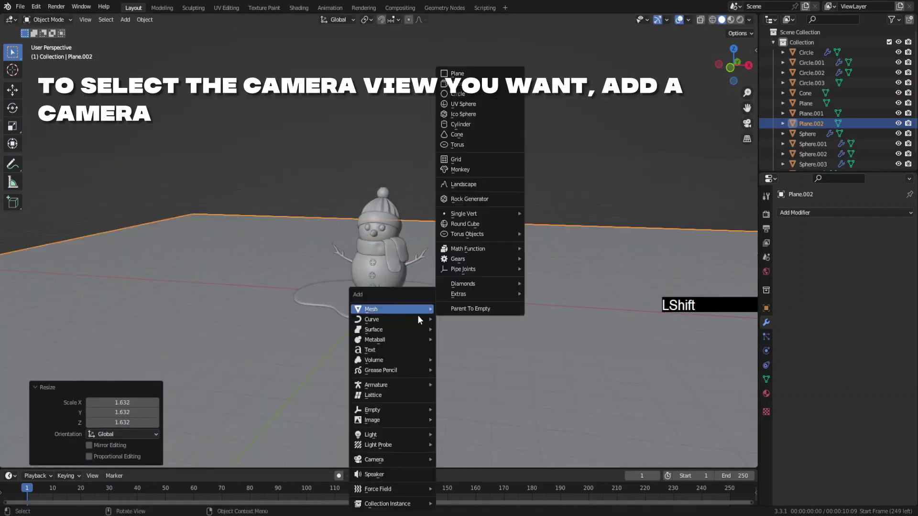
Step: Add a camera and snap it to the current viewport view of the snowman
{"action": "left_click", "coordinate": [449, 467]}
{"action": "left_click", "coordinate": [37, 394]}
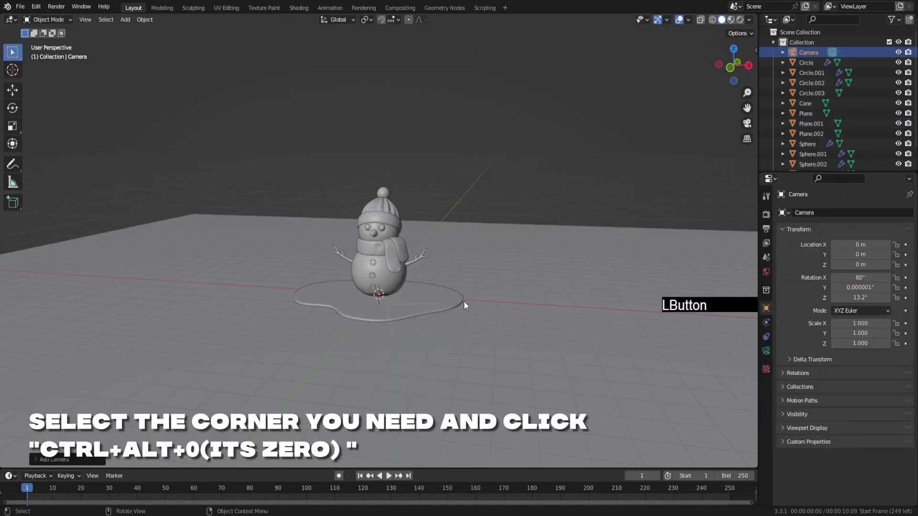
{"action": "key", "text": "KP_5"}
{"action": "middle_click", "coordinate": [454, 291]}
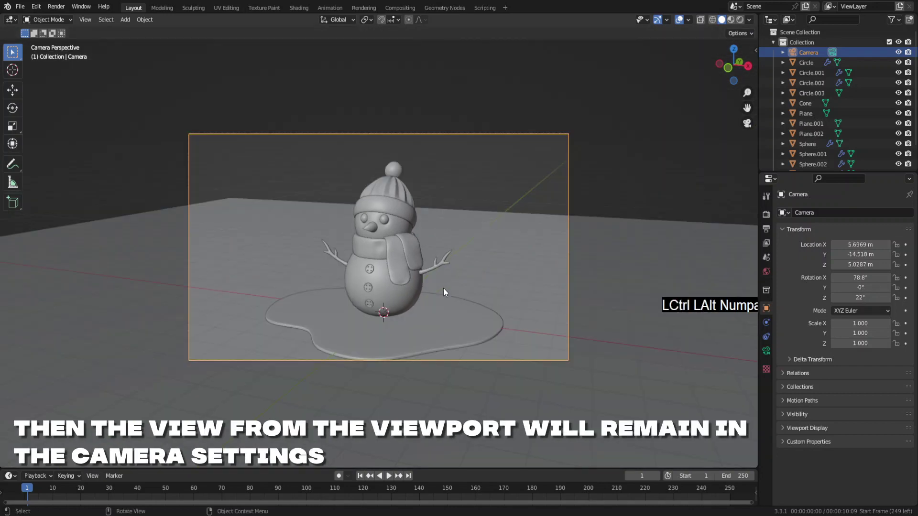
Step: Set the camera to orthographic projection and the render resolution to 1280 wide
{"action": "left_click", "coordinate": [767, 354]}
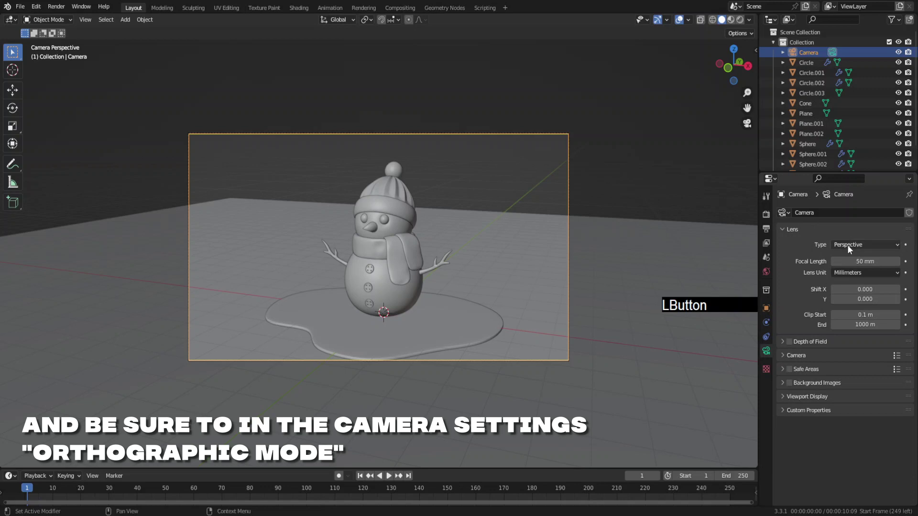
{"action": "left_click", "coordinate": [849, 249]}
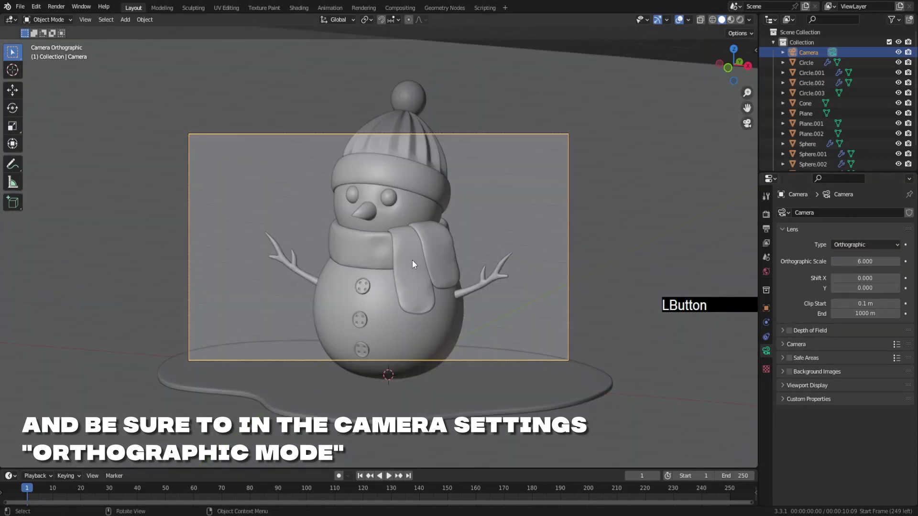
{"action": "left_click", "coordinate": [772, 233]}
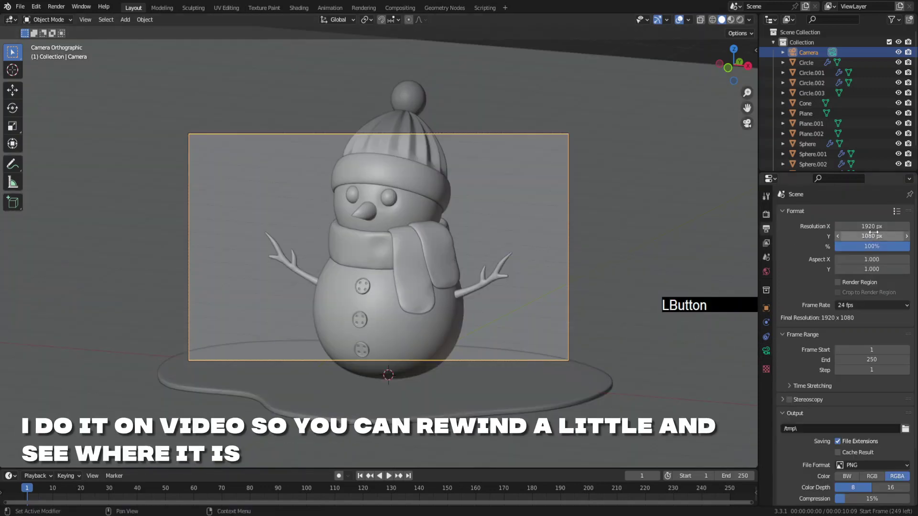
{"action": "key", "text": "KP_1"}
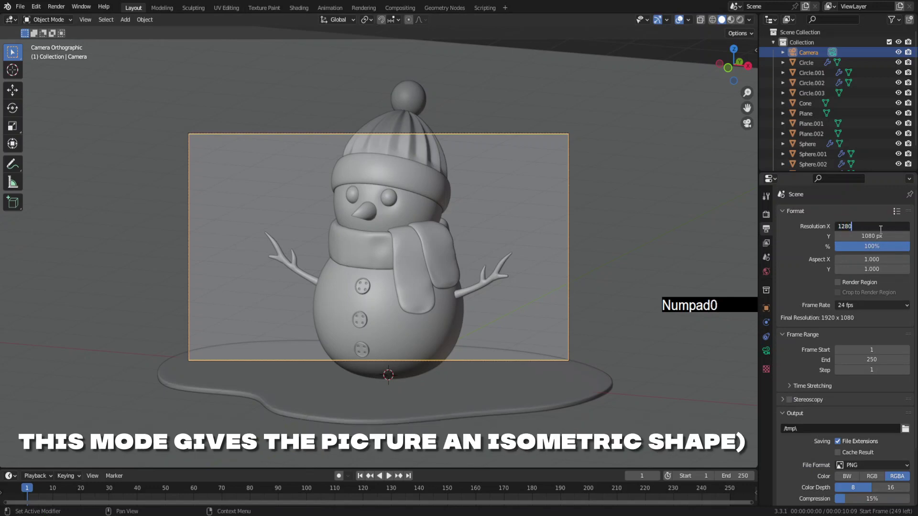
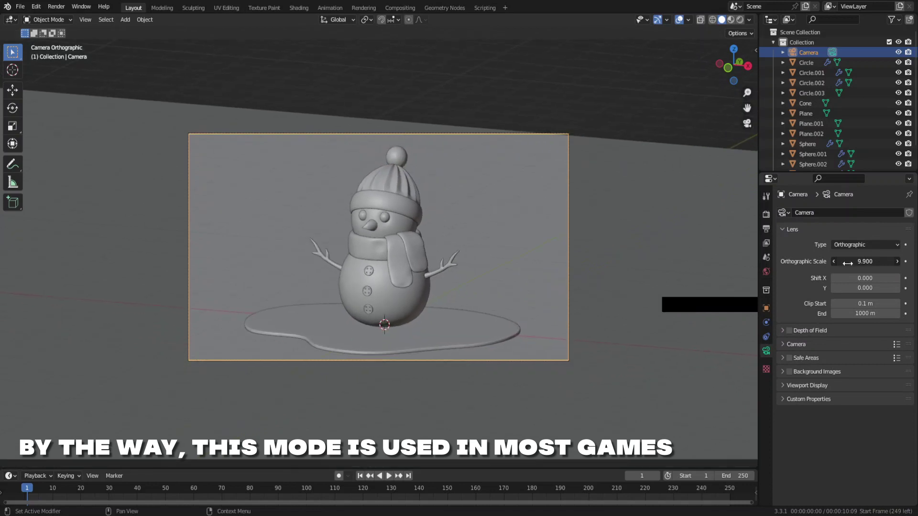
{"action": "left_click", "coordinate": [304, 13]}
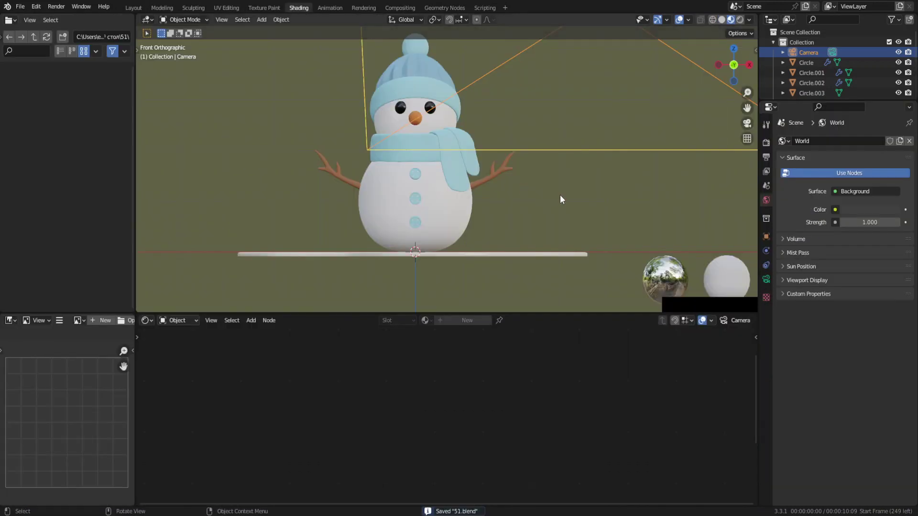
Step: Give the ground plane's Principled BSDF a warm beige base colour via hex code
{"action": "key", "text": "KP_0"}
{"action": "left_click", "coordinate": [668, 198]}
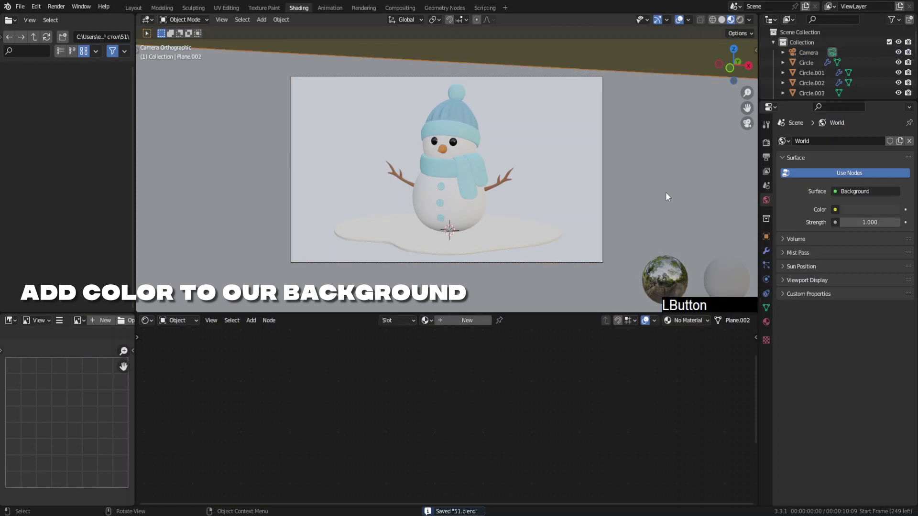
{"action": "left_click", "coordinate": [475, 324]}
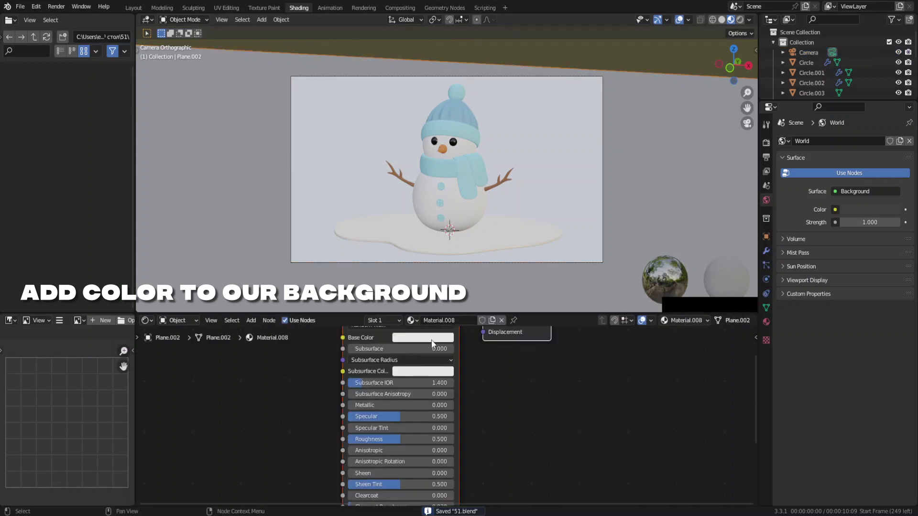
{"action": "key", "text": "F6"}
{"action": "left_click", "coordinate": [439, 342]}
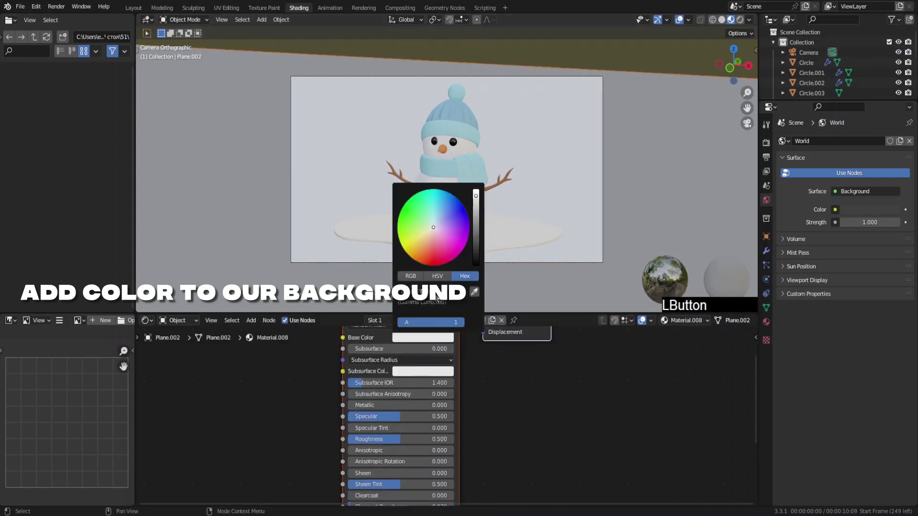
{"action": "left_click", "coordinate": [536, 423]}
{"action": "key", "text": "KP_0"}
{"action": "key", "text": "KP_Decimal"}
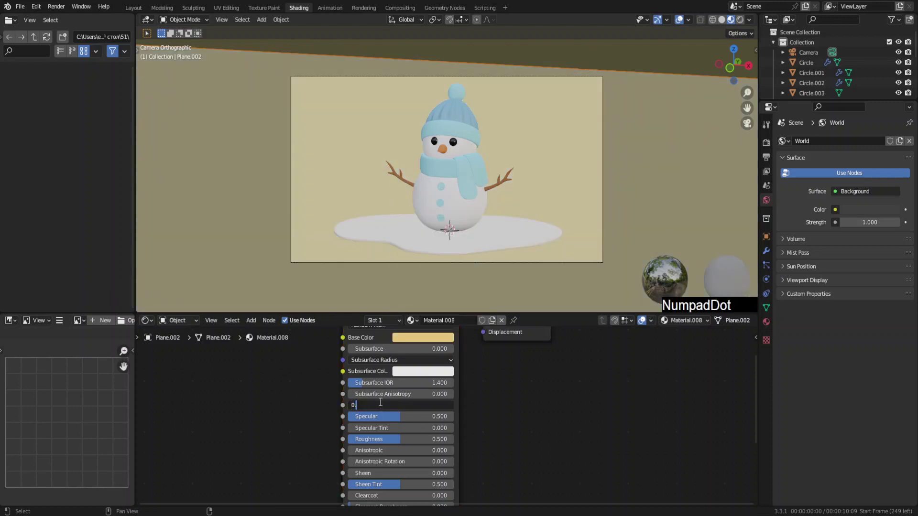
Step: Set the plane material to Metallic 0.1, Specular 0.4 and Roughness 0.4
{"action": "key", "text": "KP_1"}
{"action": "left_click", "coordinate": [399, 445]}
{"action": "key", "text": "KP_0"}
{"action": "key", "text": "KP_Decimal"}
{"action": "key", "text": "KP_4"}
{"action": "left_click", "coordinate": [402, 422]}
{"action": "key", "text": "KP_0"}
{"action": "key", "text": "KP_Decimal"}
{"action": "key", "text": "KP_4"}
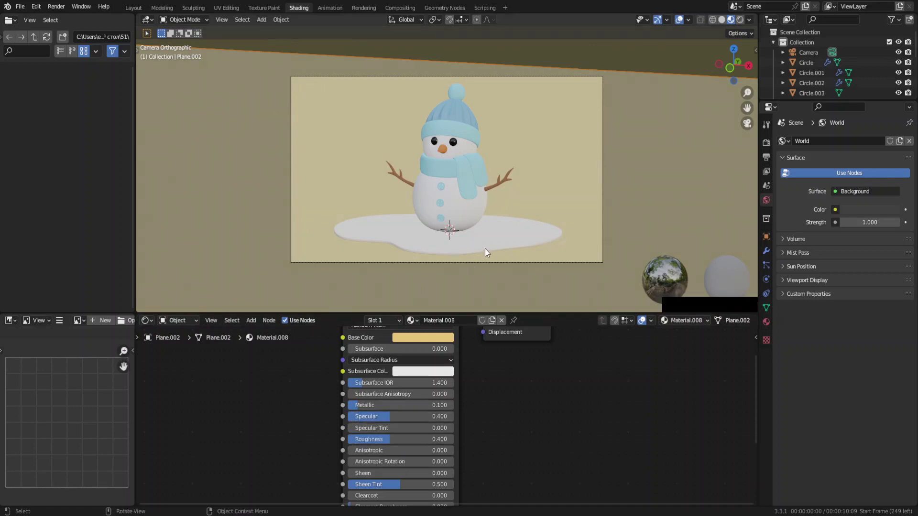
Step: Add and orient area lights left of and above the snowman, tilted toward it
{"action": "left_click", "coordinate": [575, 181]}
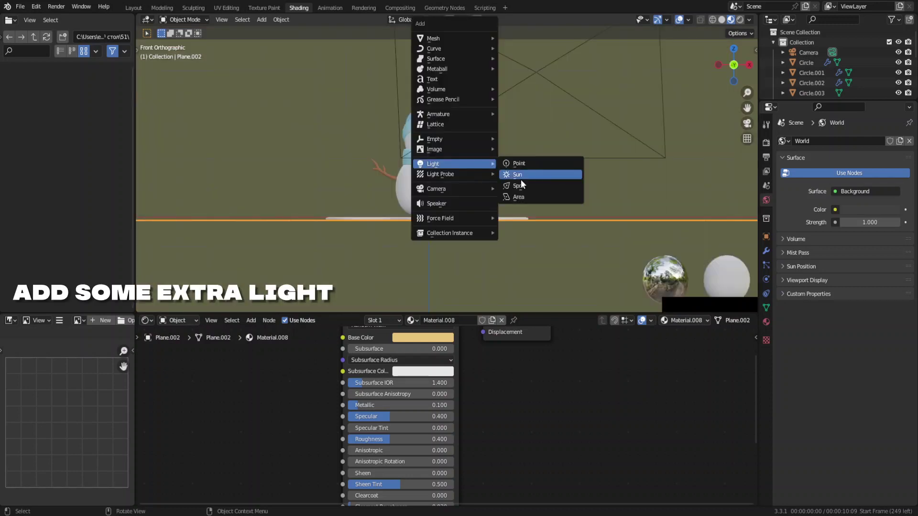
{"action": "key", "text": "KP_9"}
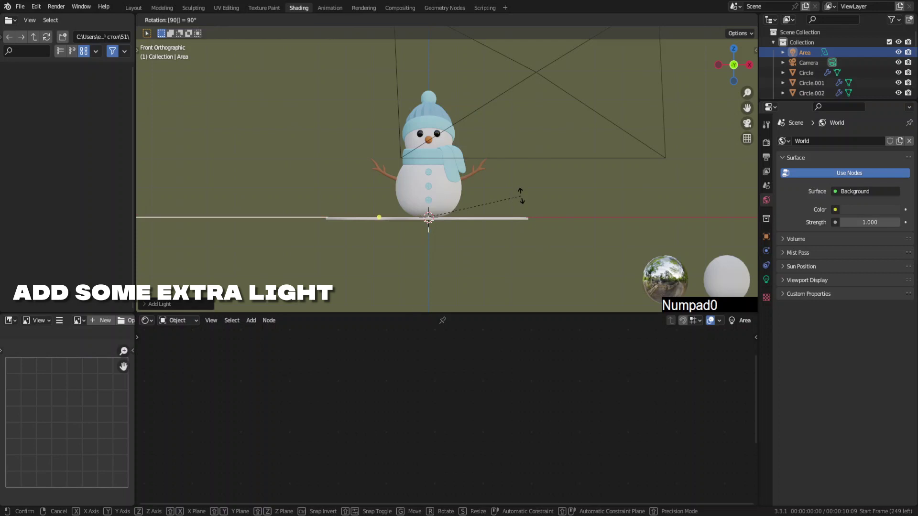
{"action": "left_click", "coordinate": [702, 146]}
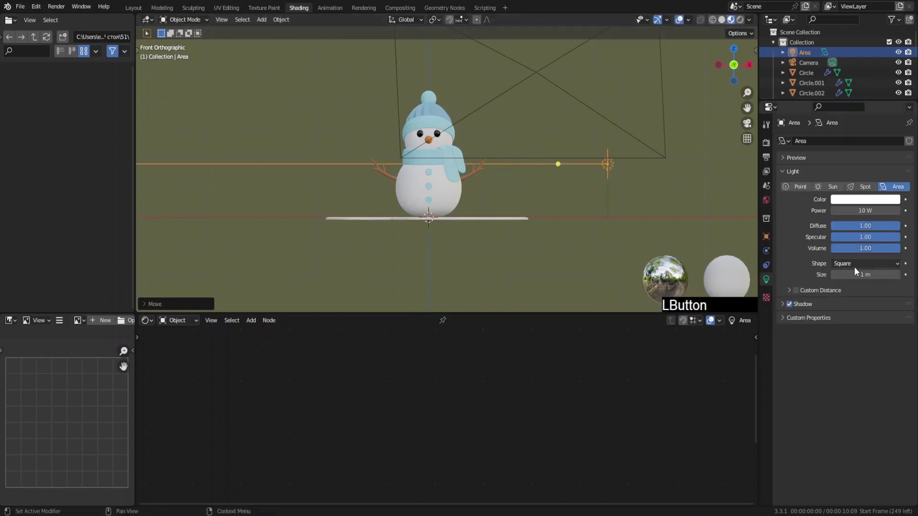
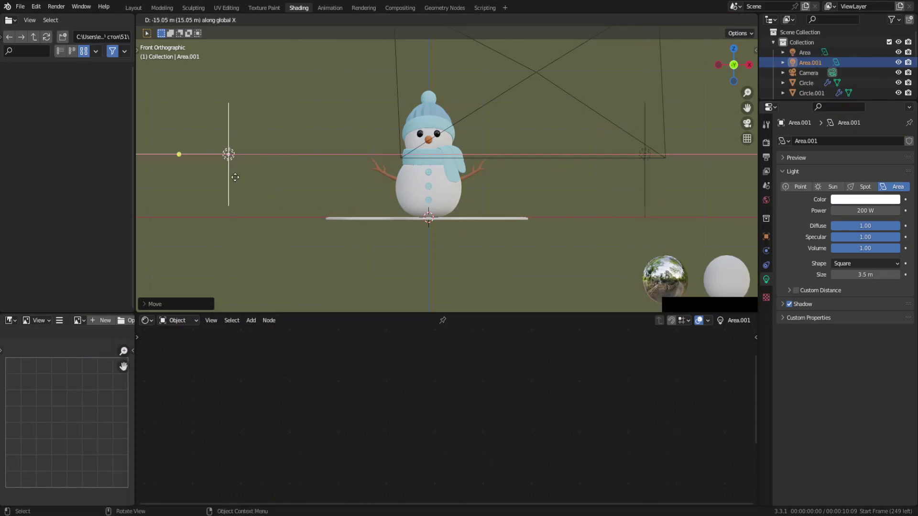
{"action": "left_click", "coordinate": [231, 182]}
{"action": "key", "text": "KP_1"}
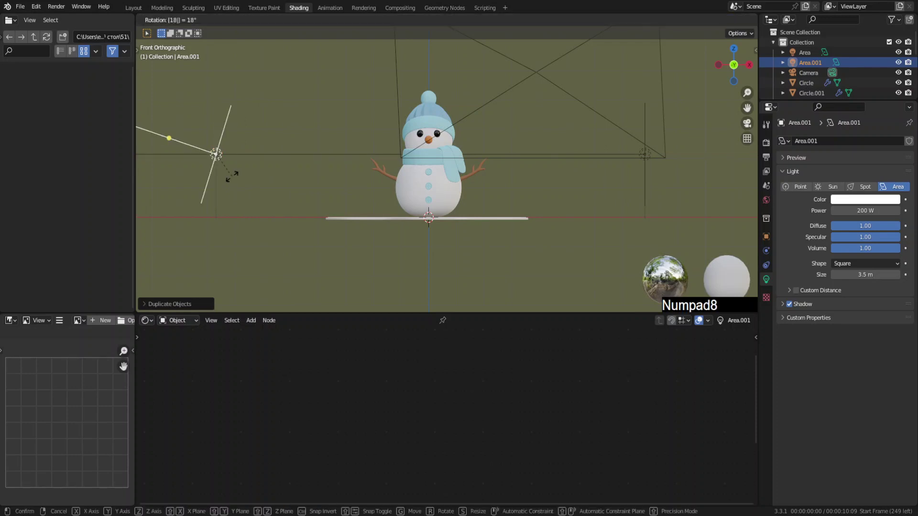
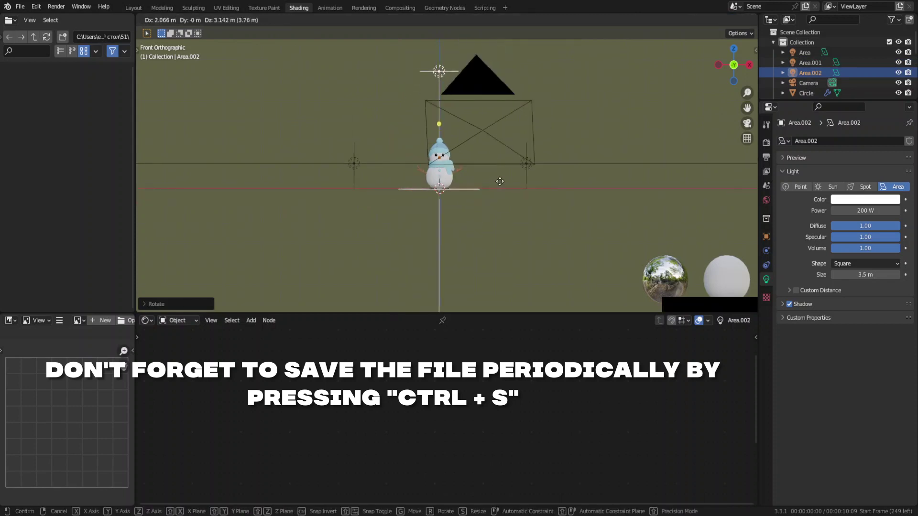
{"action": "left_click", "coordinate": [502, 184]}
{"action": "key", "text": "KP_3"}
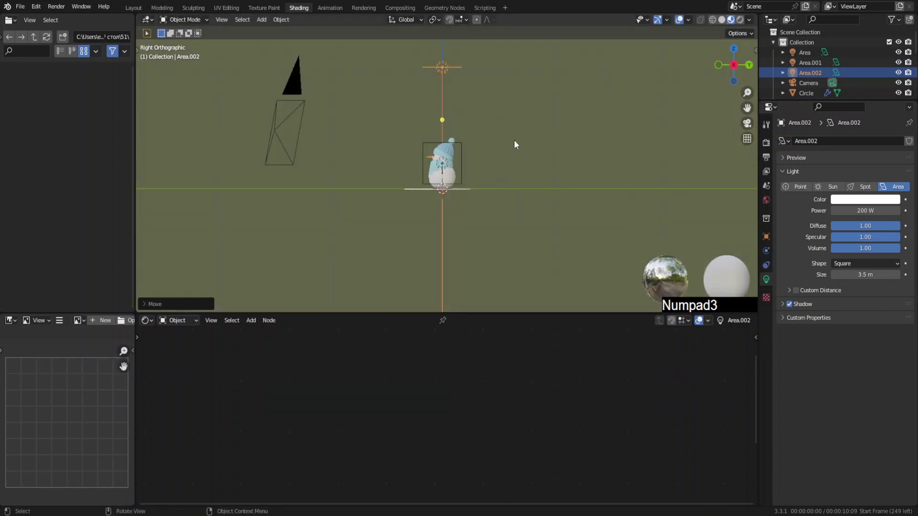
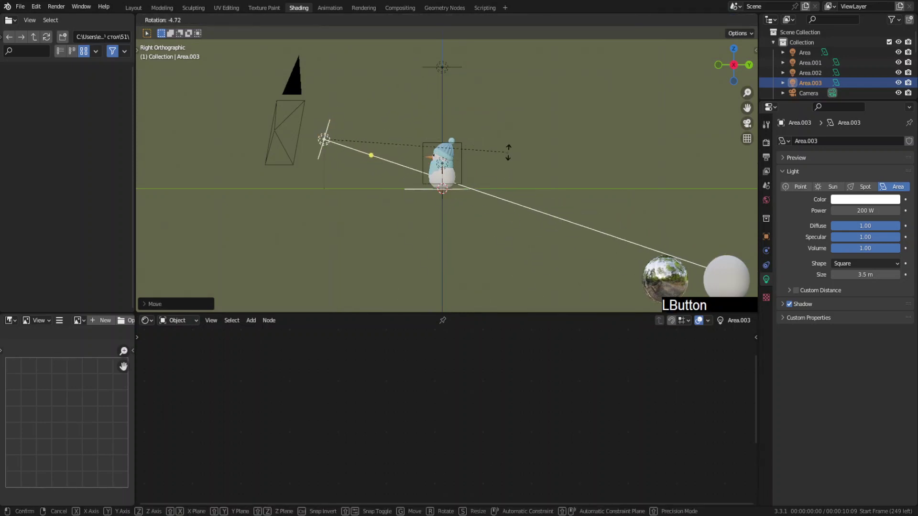
Step: Switch the render engine to Cycles and preview the scene rendered through the camera
{"action": "key", "text": "KP_0"}
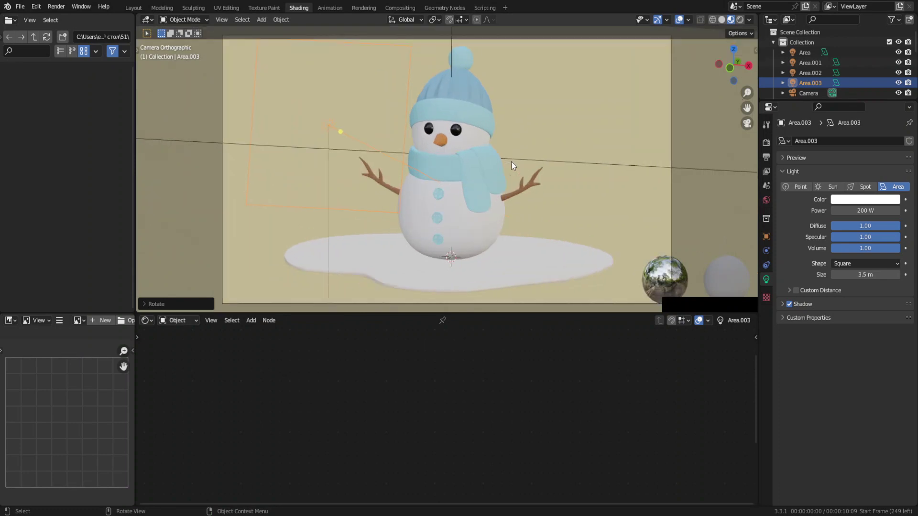
{"action": "middle_click", "coordinate": [573, 119]}
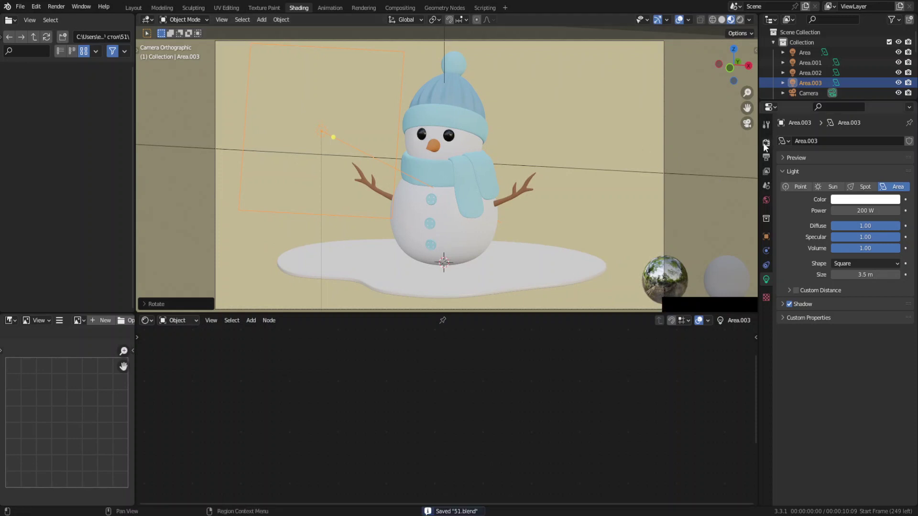
{"action": "left_click", "coordinate": [764, 147]}
{"action": "left_click", "coordinate": [850, 146]}
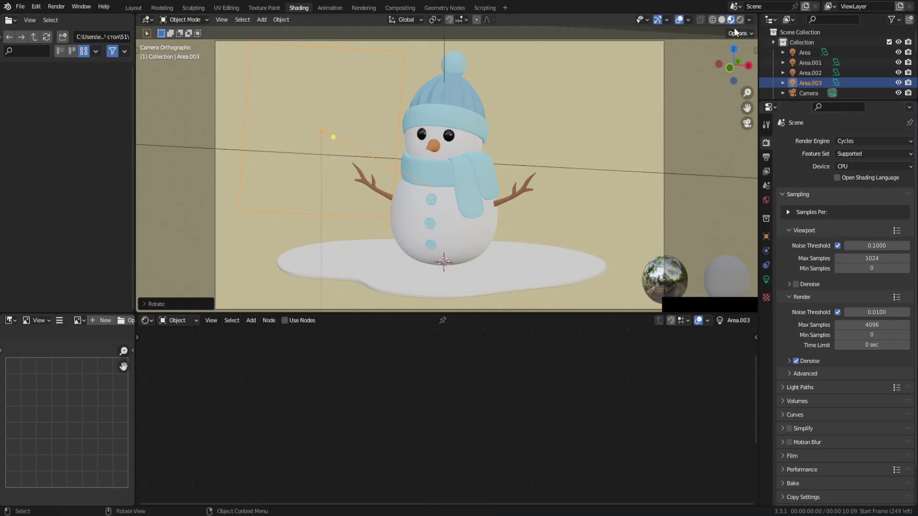
{"action": "left_click", "coordinate": [740, 25]}
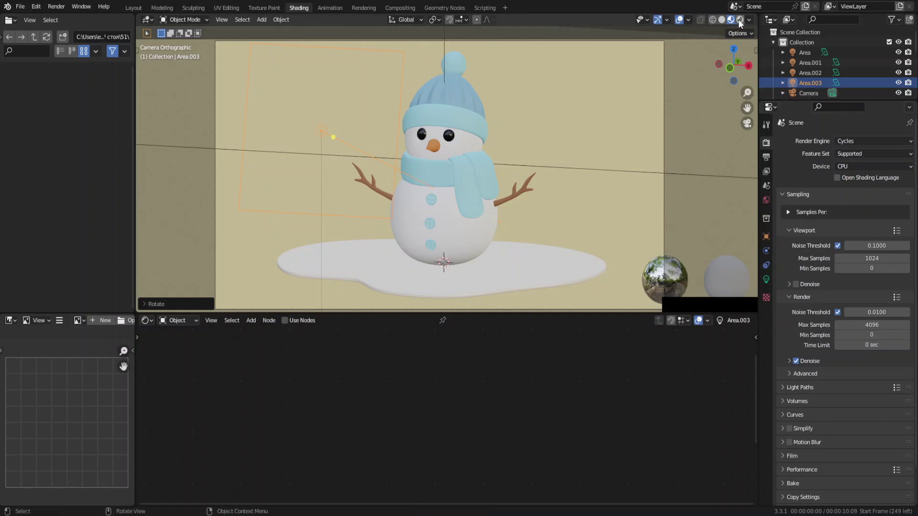
{"action": "middle_click", "coordinate": [458, 125]}
Step: Give the pom-pon a Hair particle system with interpolated children and 2000 strands
{"action": "left_click", "coordinate": [471, 139]}
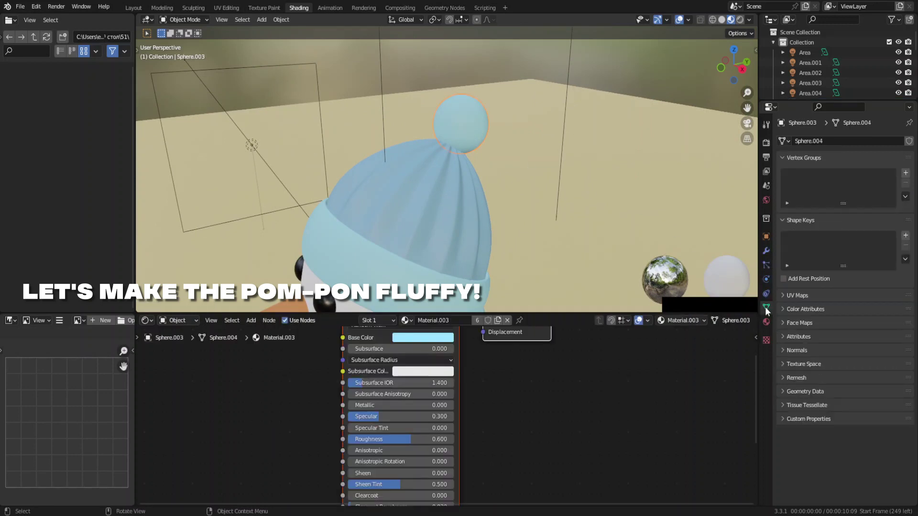
{"action": "left_click", "coordinate": [767, 273]}
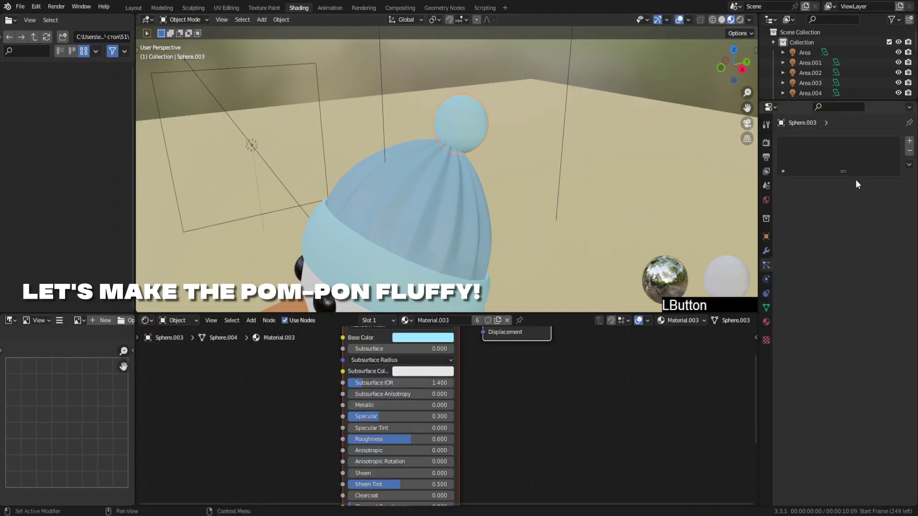
{"action": "left_click", "coordinate": [910, 144]}
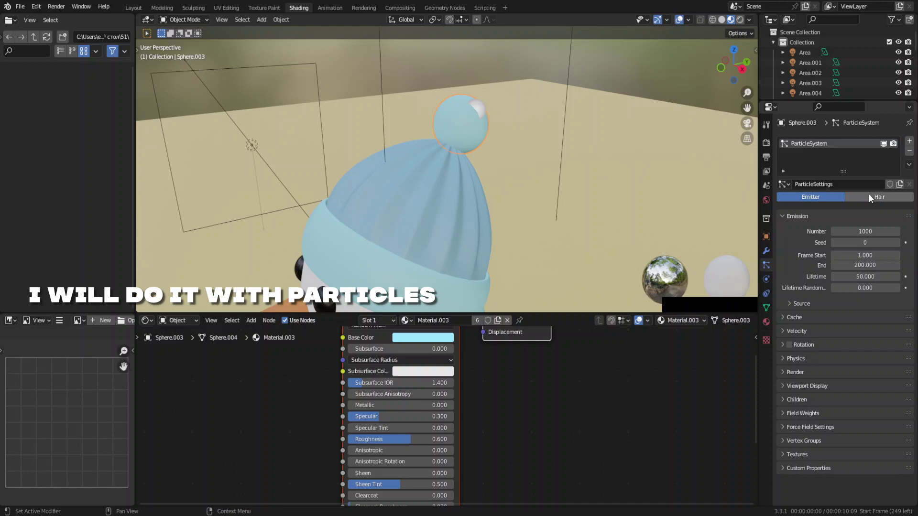
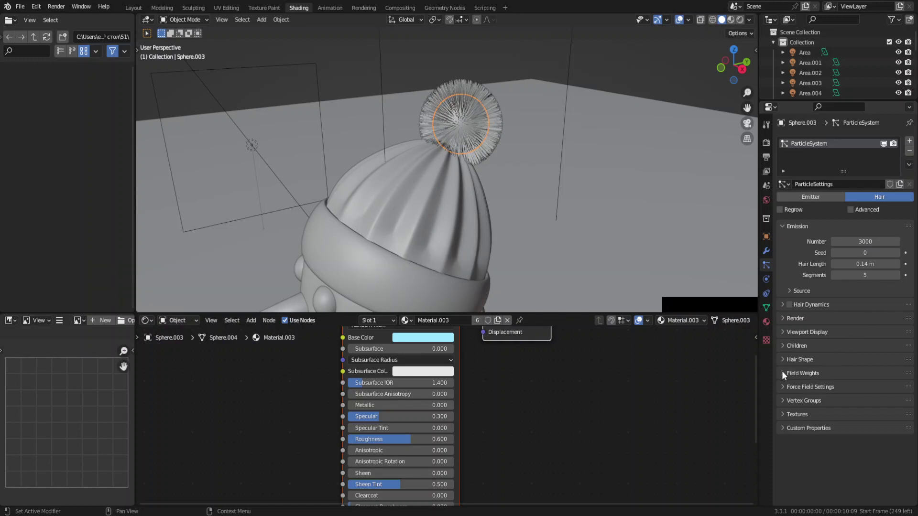
{"action": "left_click", "coordinate": [784, 350]}
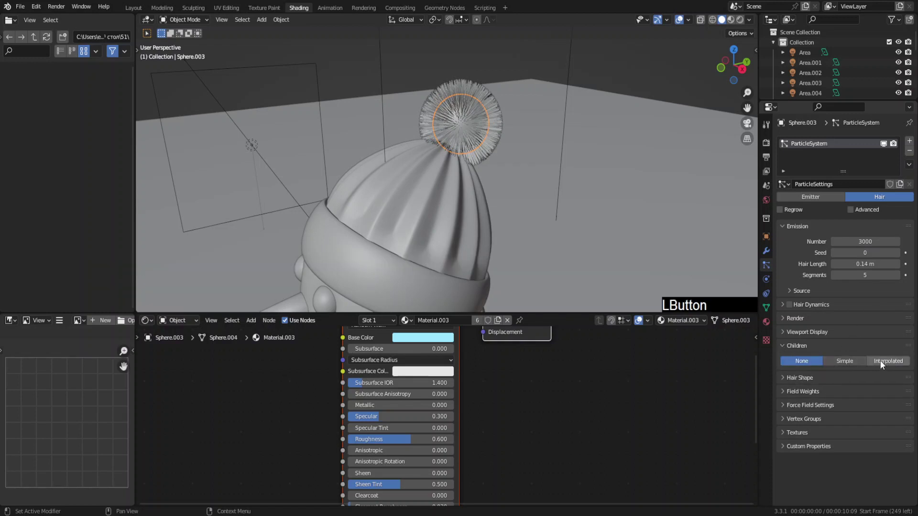
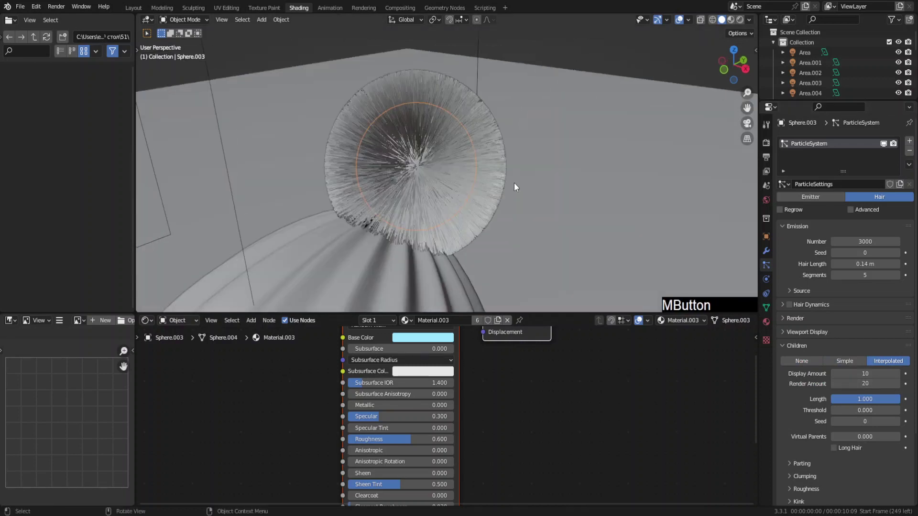
{"action": "middle_click", "coordinate": [530, 195]}
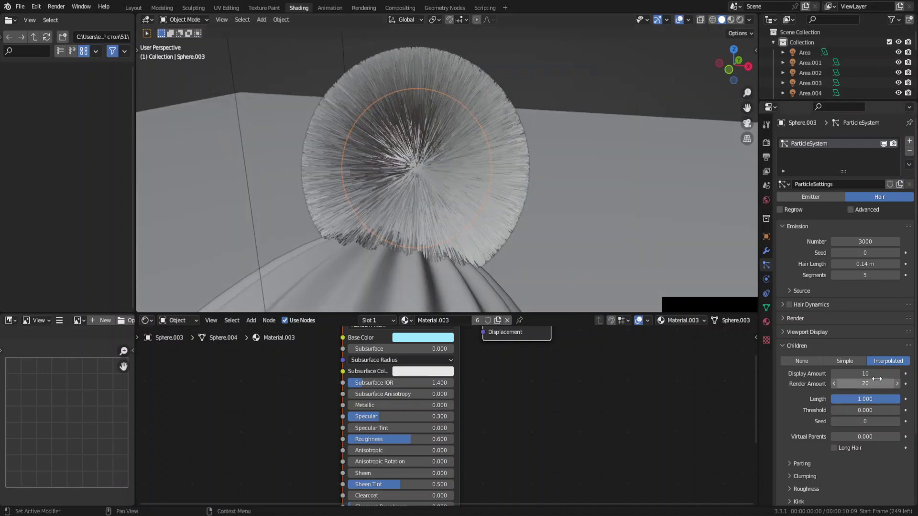
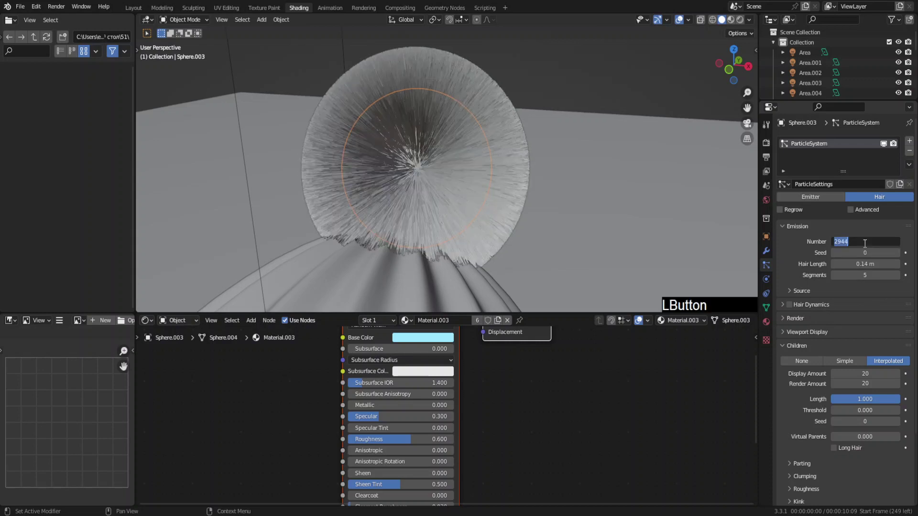
{"action": "key", "text": "KP_2"}
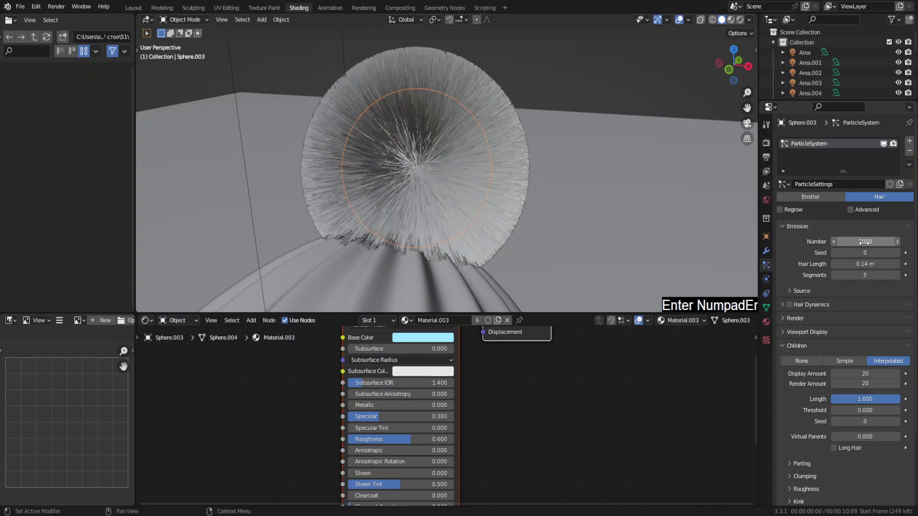
{"action": "key", "text": "KP_0"}
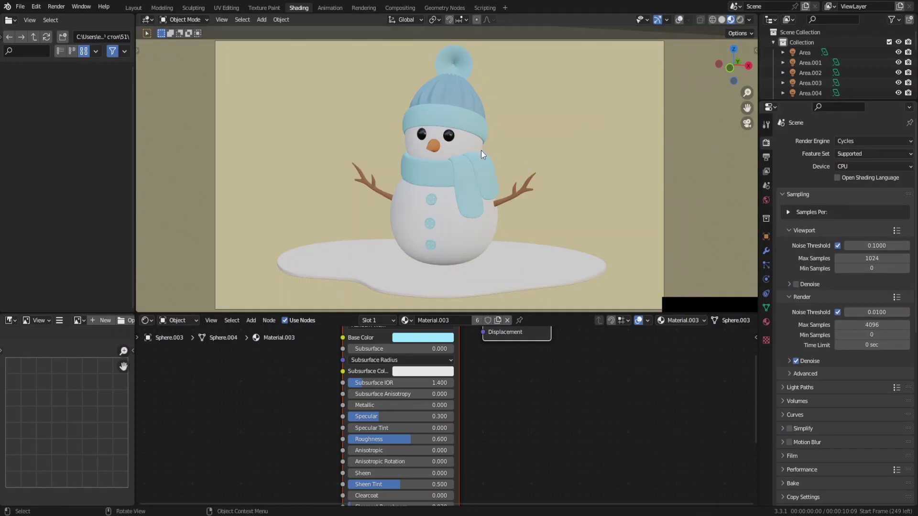
Step: Enable scene lights in viewport shading, the Denoising Data pass, and compositing Use Nodes
{"action": "key", "text": "KP_7"}
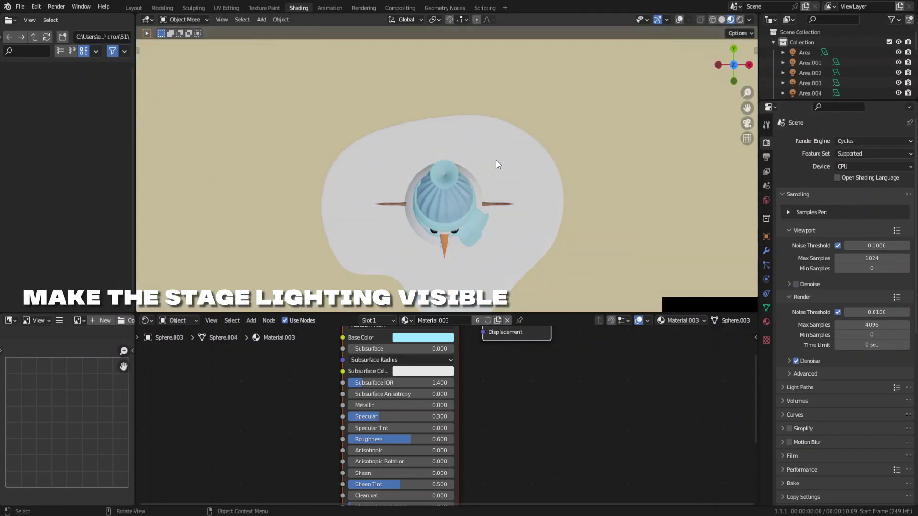
{"action": "left_click", "coordinate": [752, 26]}
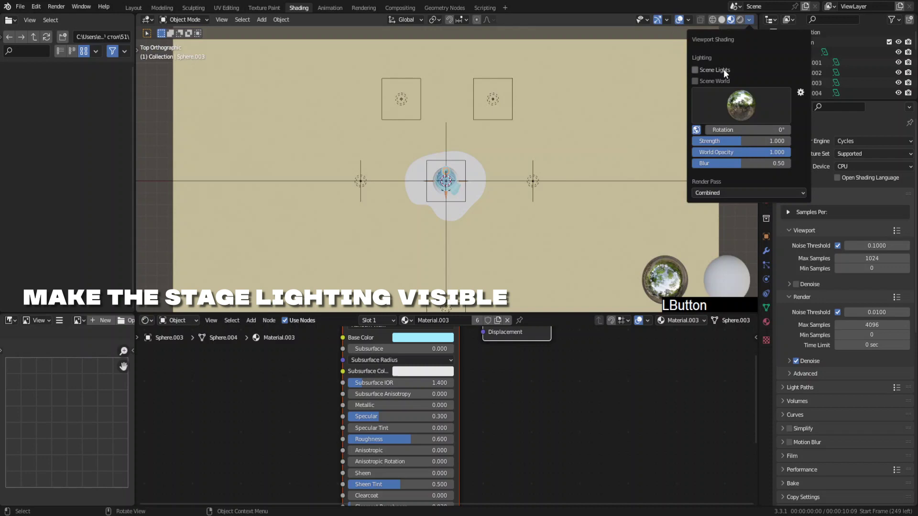
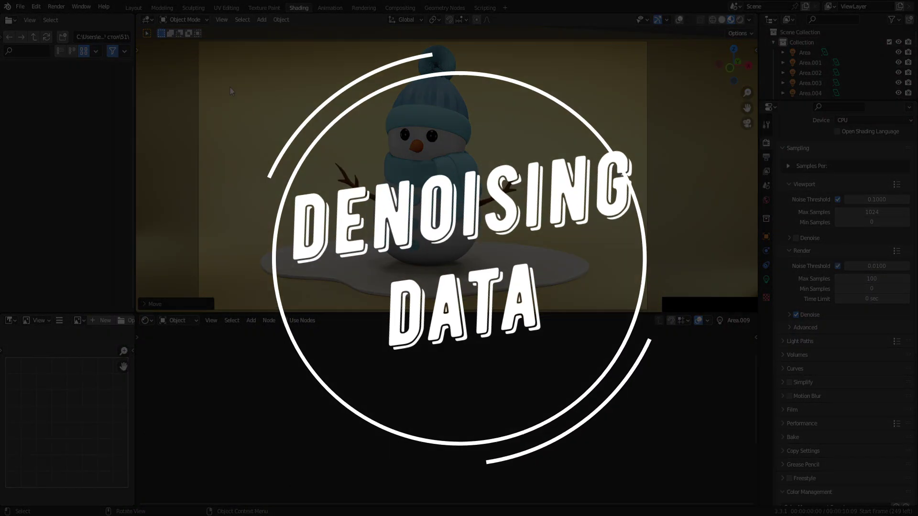
{"action": "left_click", "coordinate": [770, 172]}
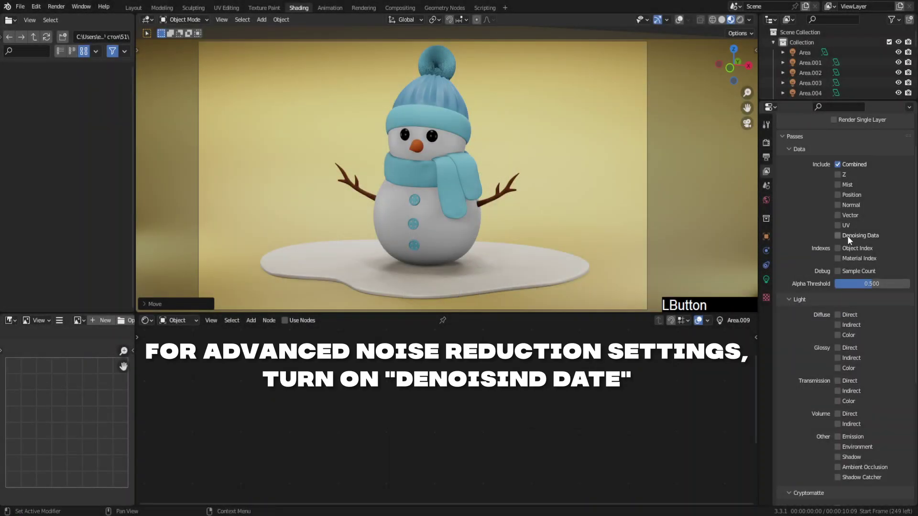
{"action": "left_click", "coordinate": [850, 241]}
{"action": "left_click", "coordinate": [398, 10]}
{"action": "left_click", "coordinate": [105, 25]}
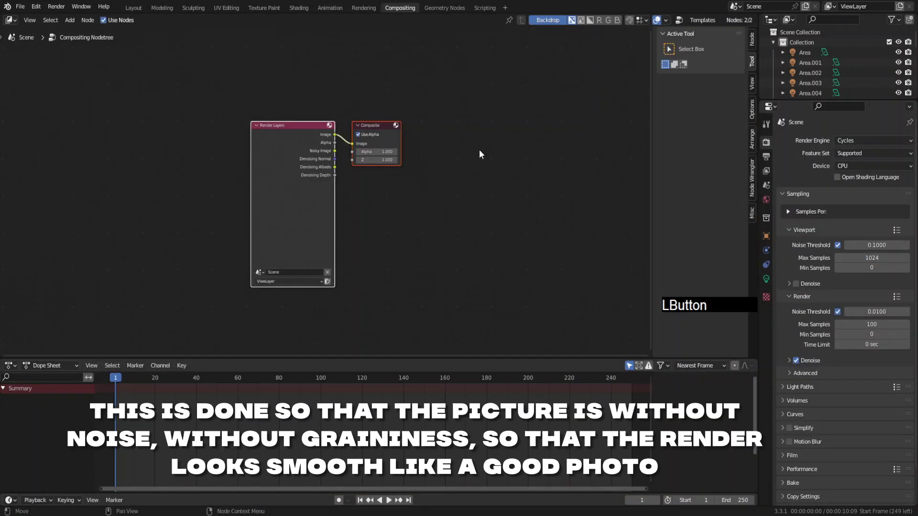
Step: Wire a Denoise node with the denoising albedo pass and render the final snowman image
{"action": "left_click", "coordinate": [482, 155]}
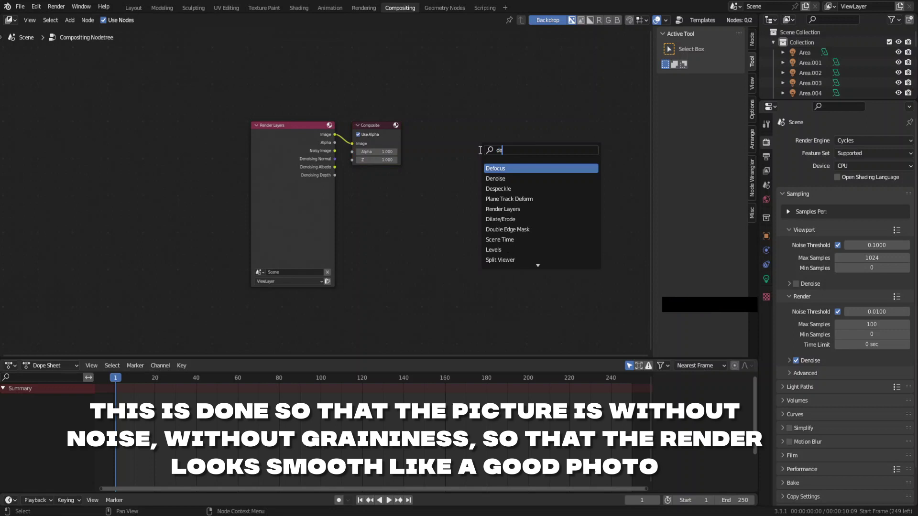
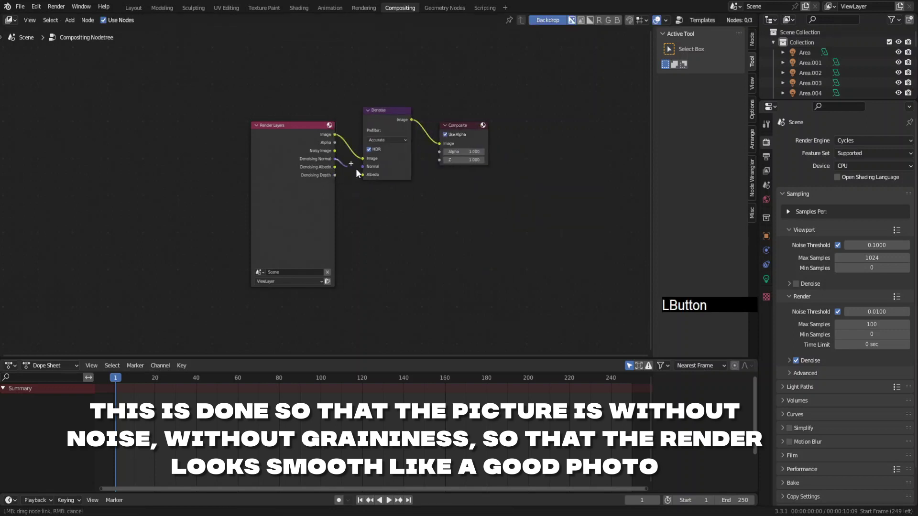
{"action": "left_click", "coordinate": [339, 171]}
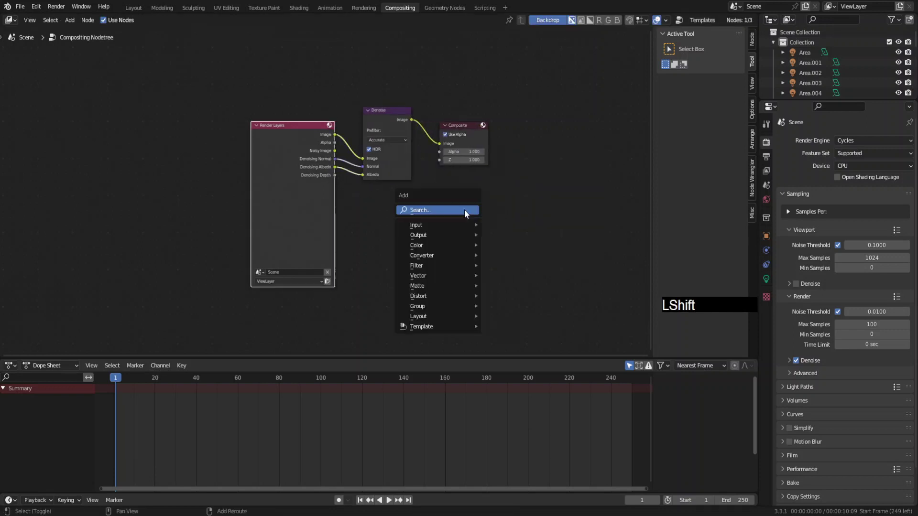
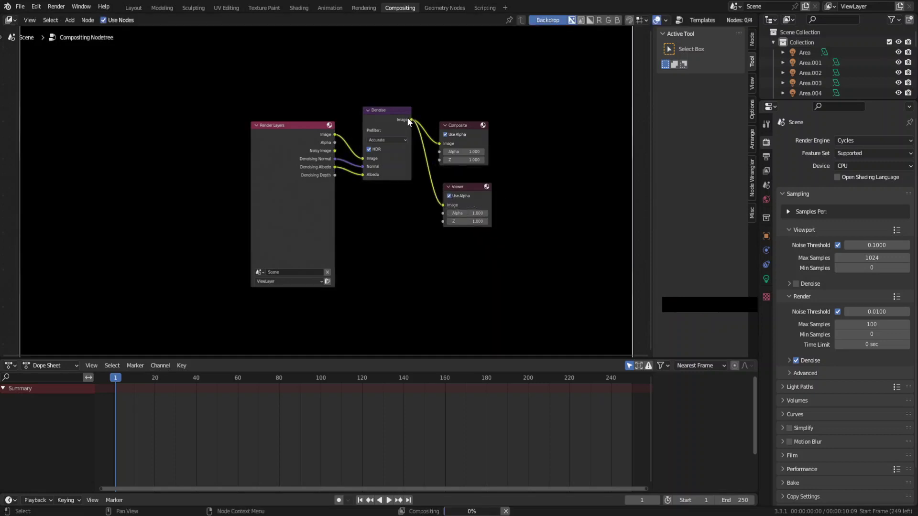
{"action": "left_click", "coordinate": [304, 10]}
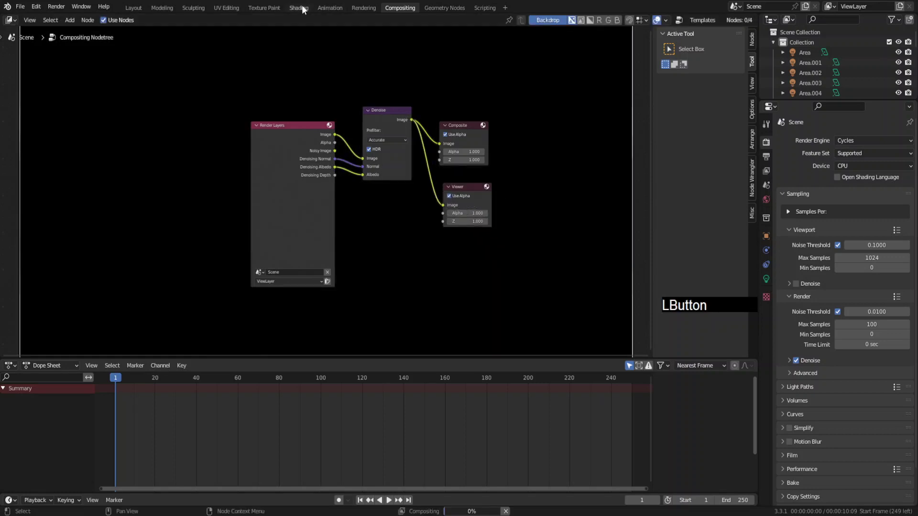
{"action": "key", "text": "F6"}
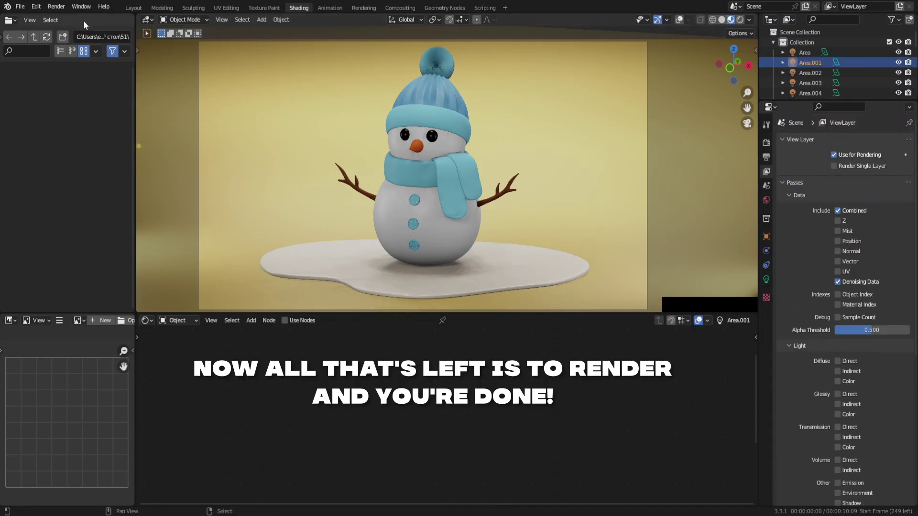
{"action": "left_click", "coordinate": [63, 12]}
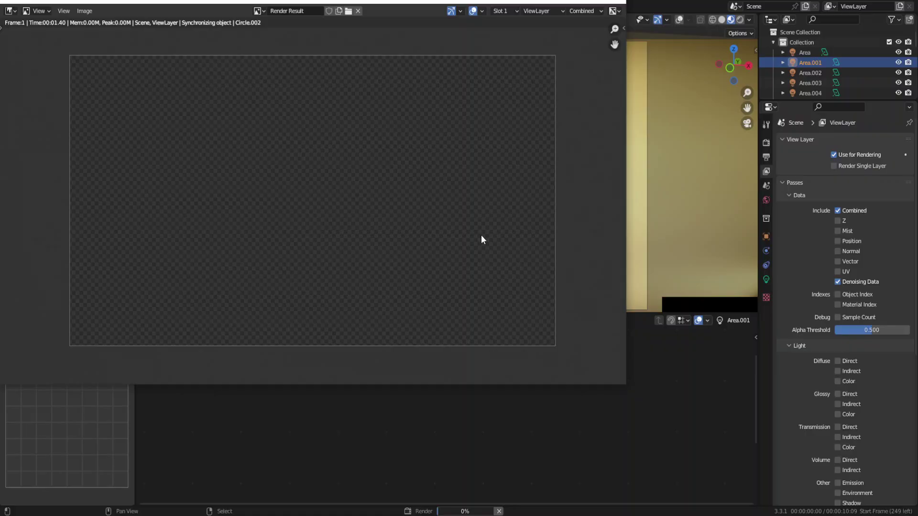
{"action": "key", "text": "F6"}
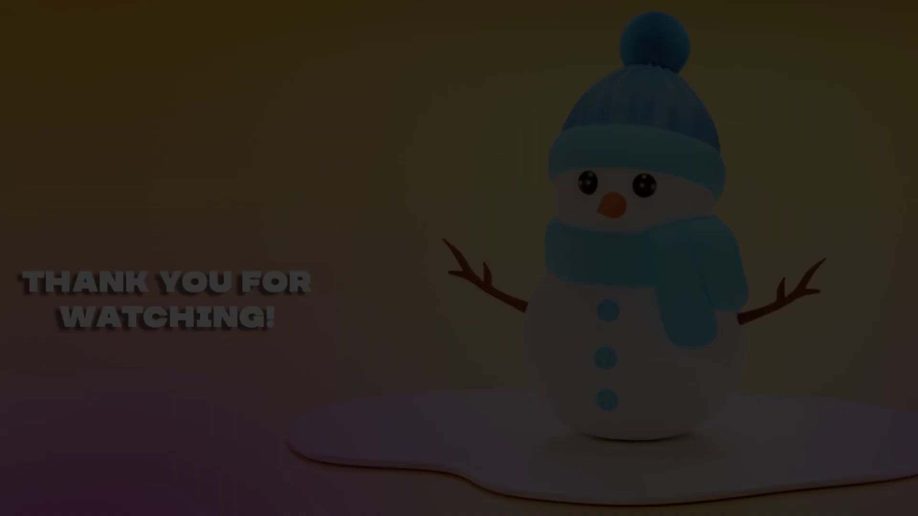